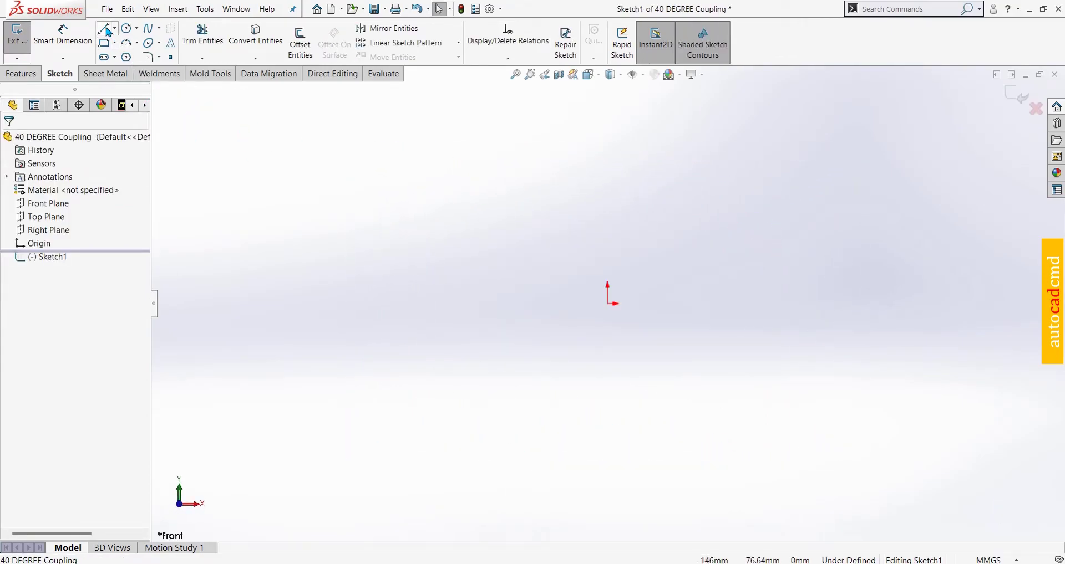
Sketch infinite vertical and horizontal centerlines through the origin
drag(109, 29, 65, 295)
drag(64, 294, 62, 305)
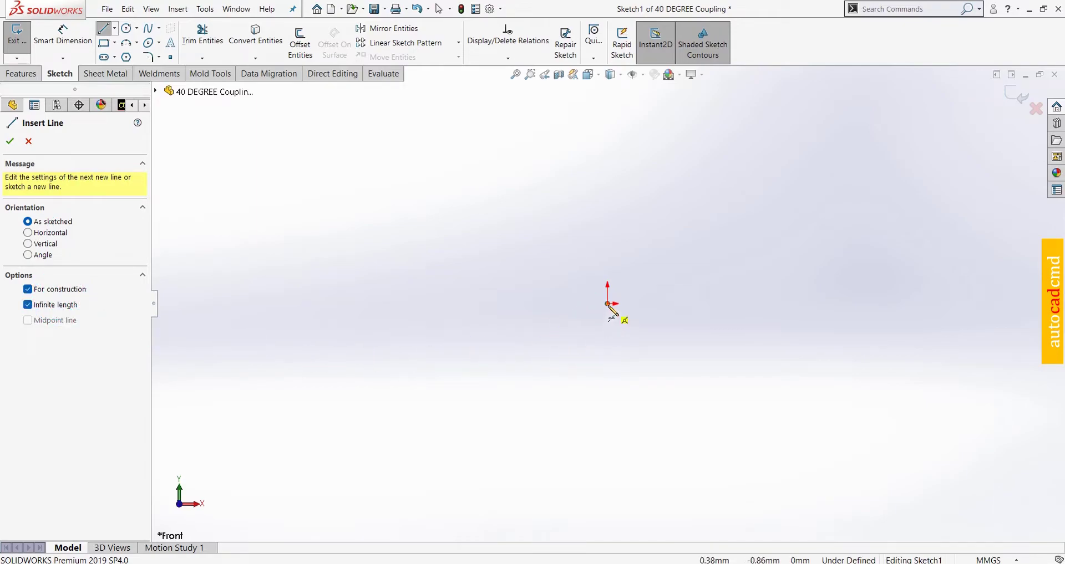
click(615, 308)
click(616, 261)
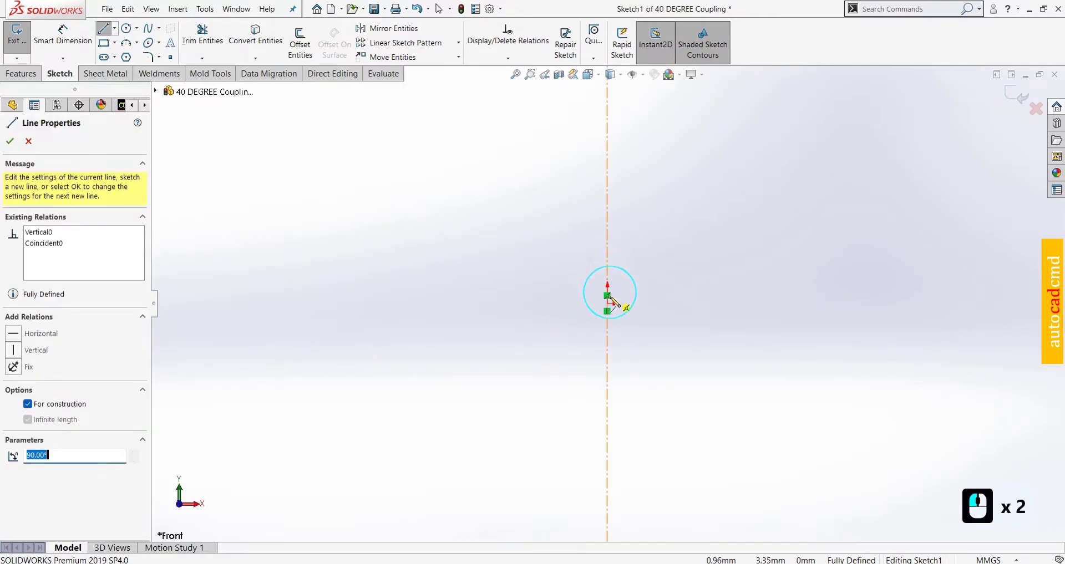
click(617, 308)
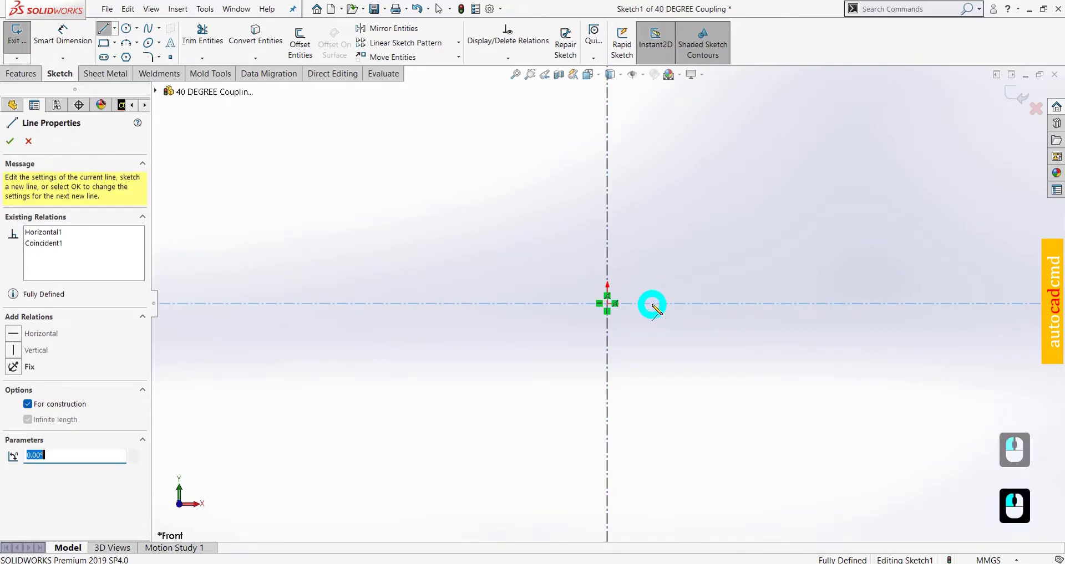
key(Escape)
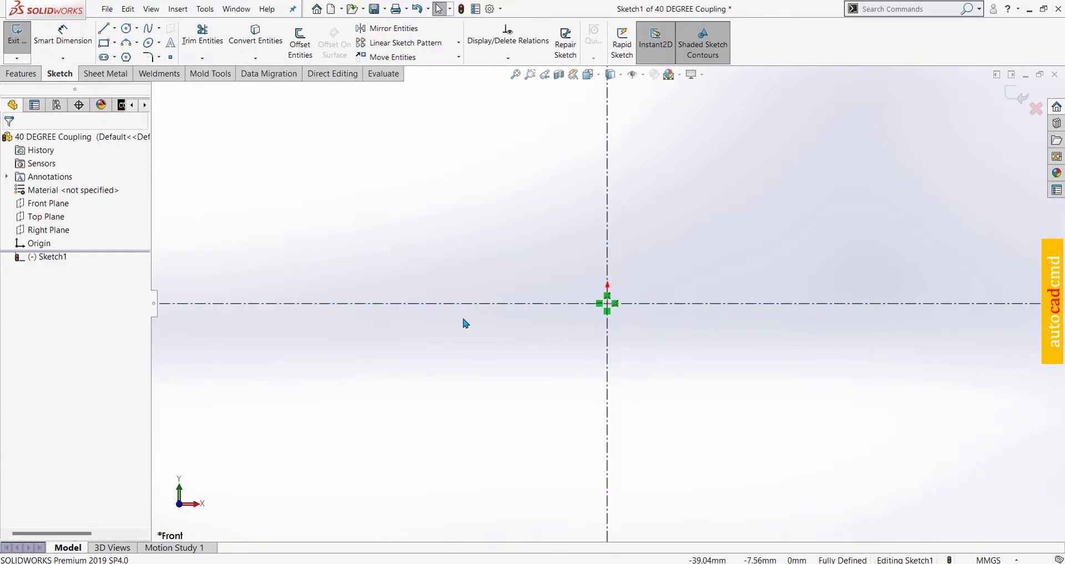
Draw a circle centred on the origin and dimension its diameter to 100 mm
click(132, 35)
drag(615, 307, 736, 258)
key(Escape)
drag(73, 42, 661, 182)
drag(662, 187, 764, 161)
text(10)
key(Return)
key(Escape)
Start Offset Entities with a 5 mm offset distance
drag(314, 51, 71, 176)
key(5)
key(Return)
key(Return)
key(Return)
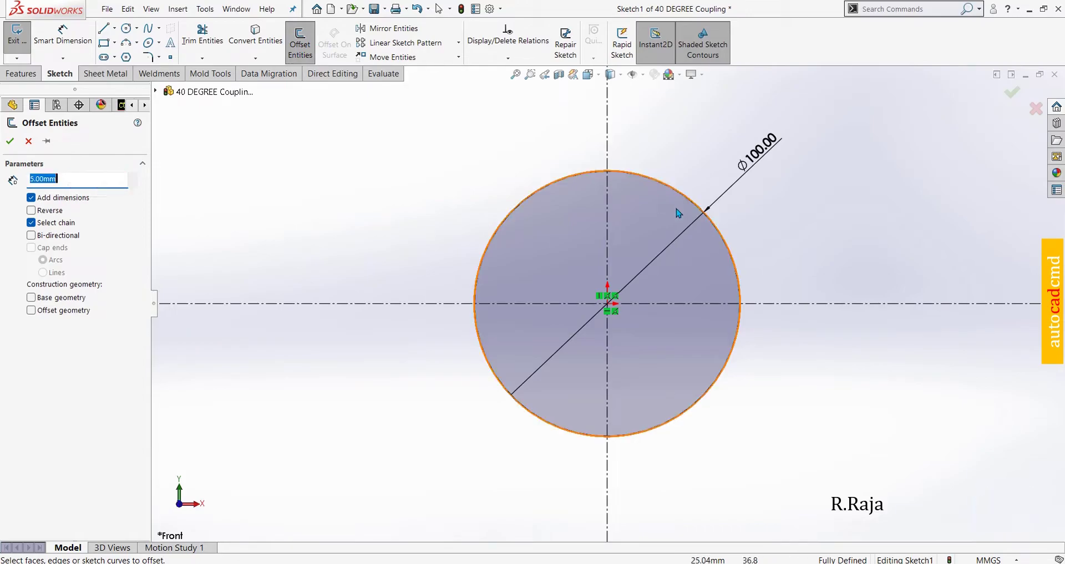
Offset the 100 mm circle 5 mm inward, reversed, to create the inner circle
click(692, 205)
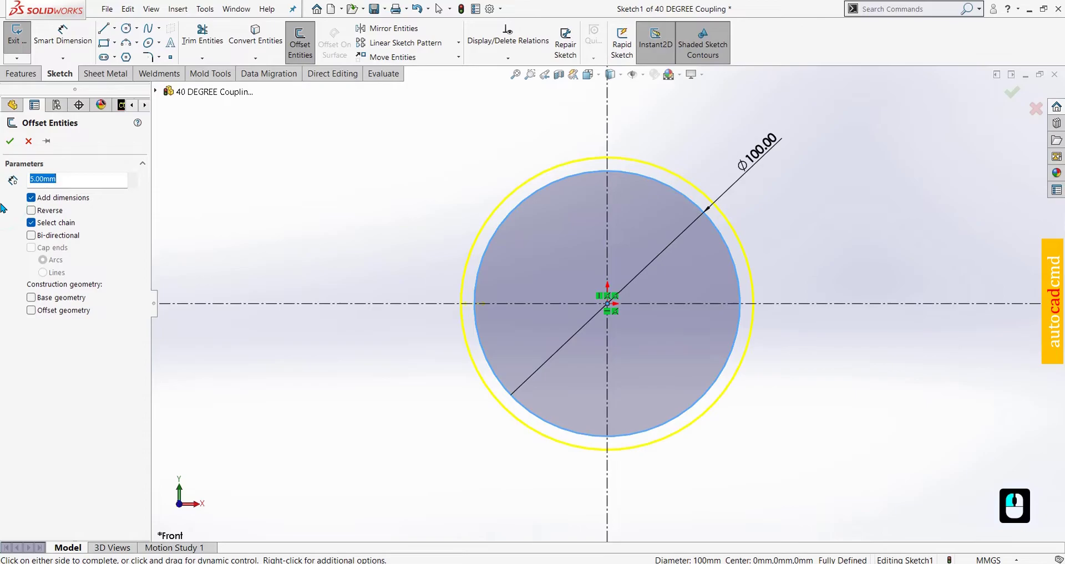
click(33, 209)
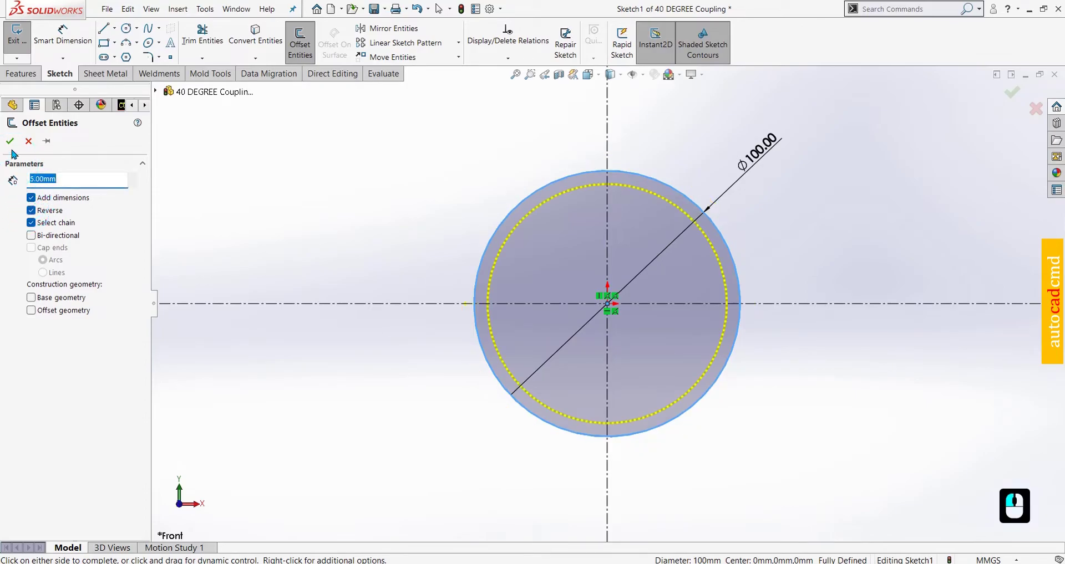
click(13, 145)
key(Escape)
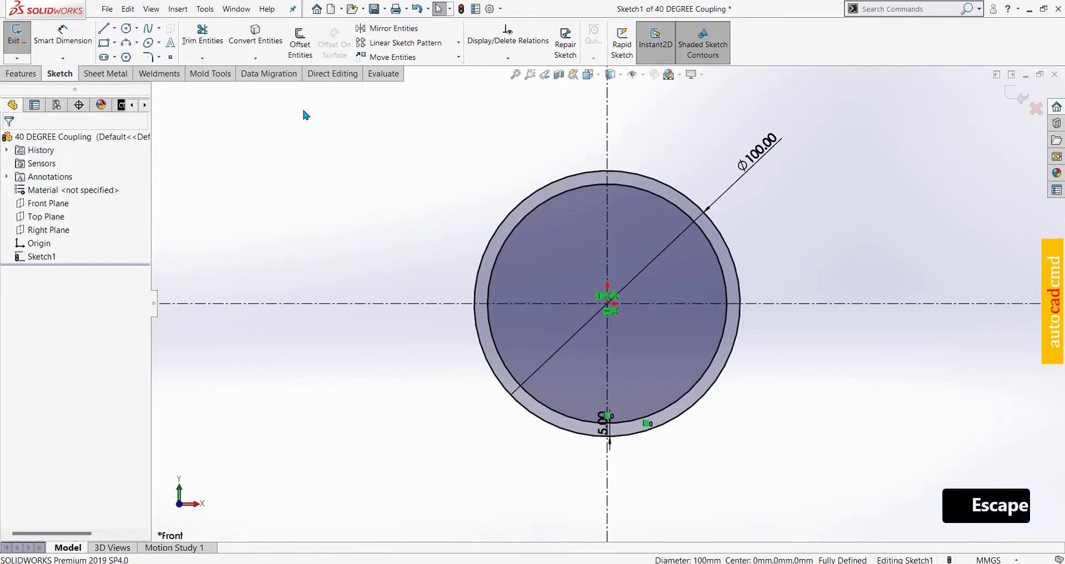
Sketch the flange rectangle's lines rightward from the outer circle along the horizontal centerline
click(109, 29)
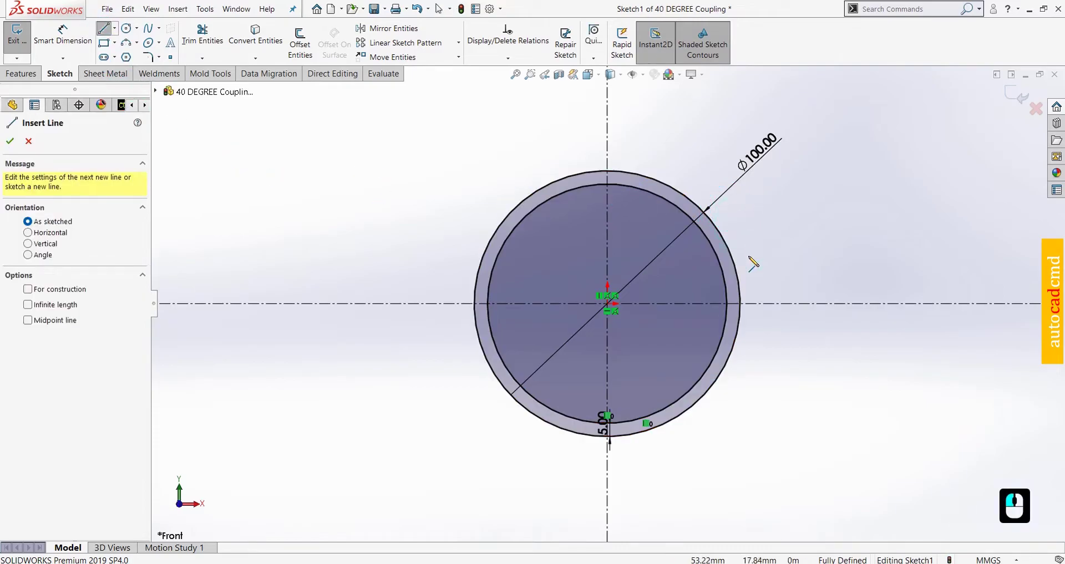
click(746, 291)
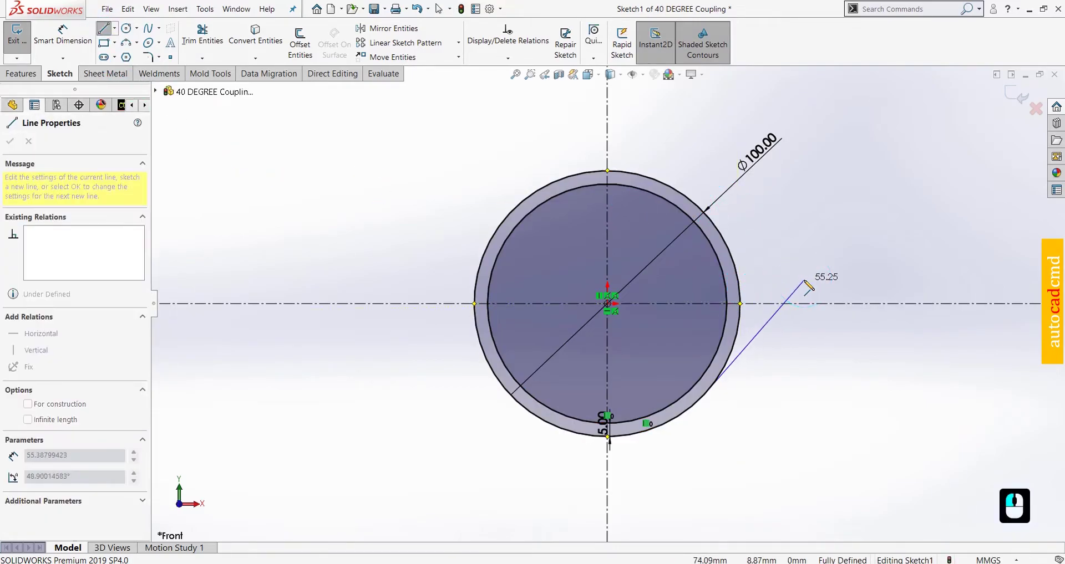
key(Escape)
click(109, 31)
click(848, 307)
drag(839, 289, 748, 289)
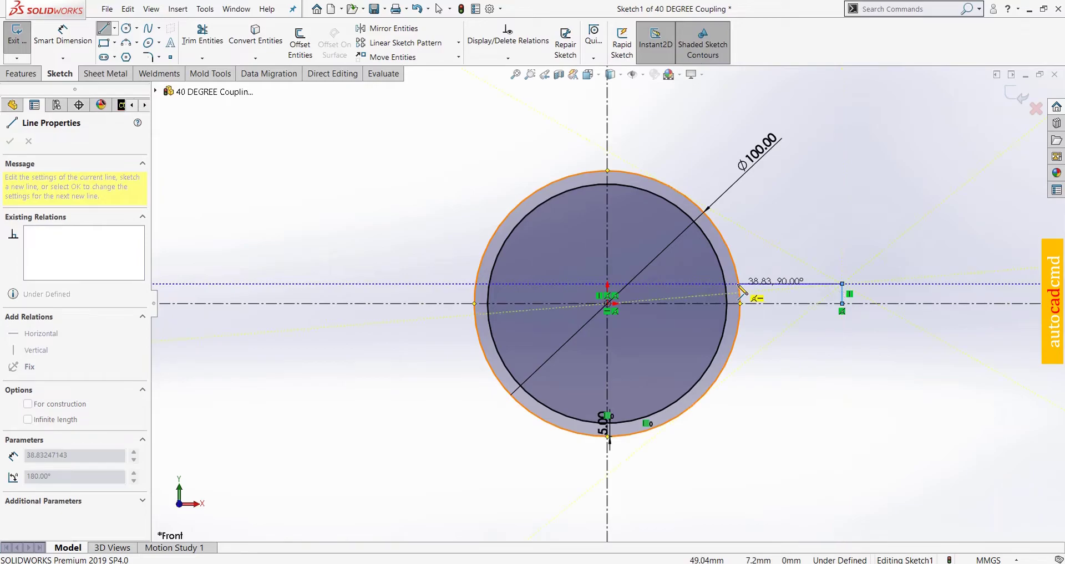
drag(744, 290, 248, 95)
key(Escape)
Close the flange outline and begin dimensioning its edge with Smart Dimension
drag(100, 34, 851, 303)
drag(850, 307, 735, 309)
key(Escape)
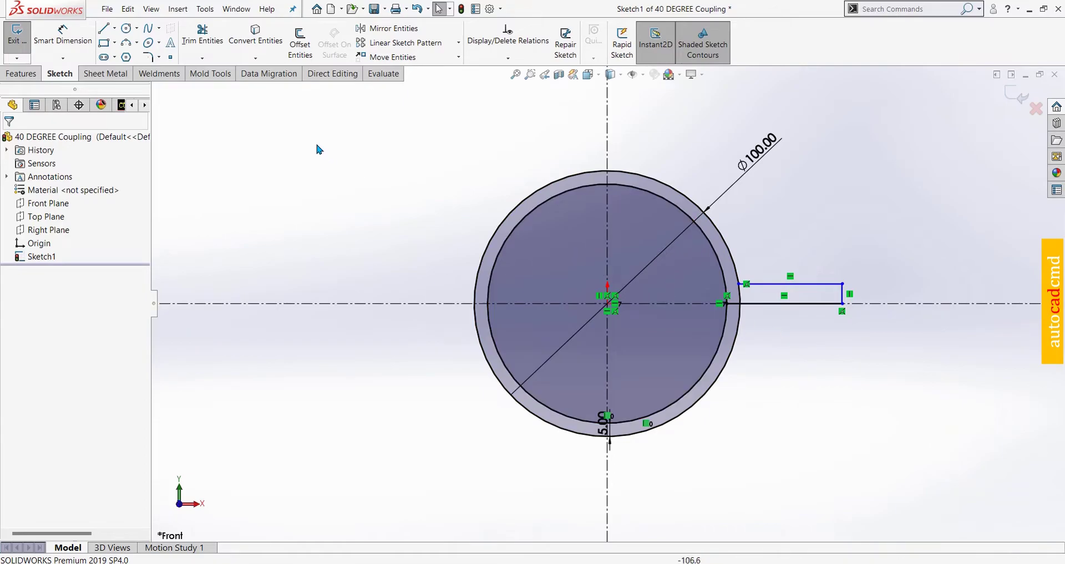
click(78, 38)
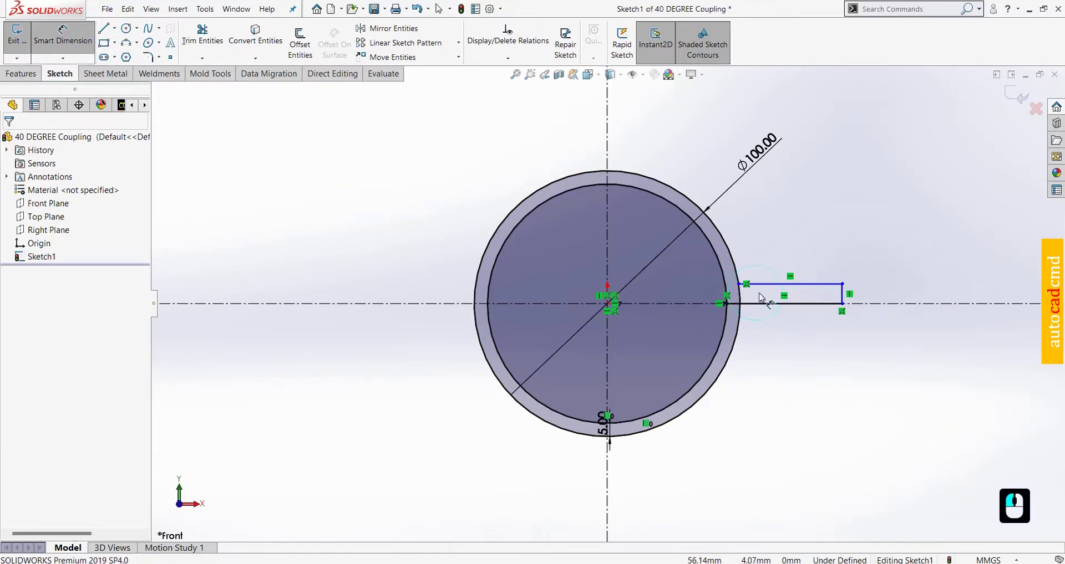
click(843, 301)
key(Escape)
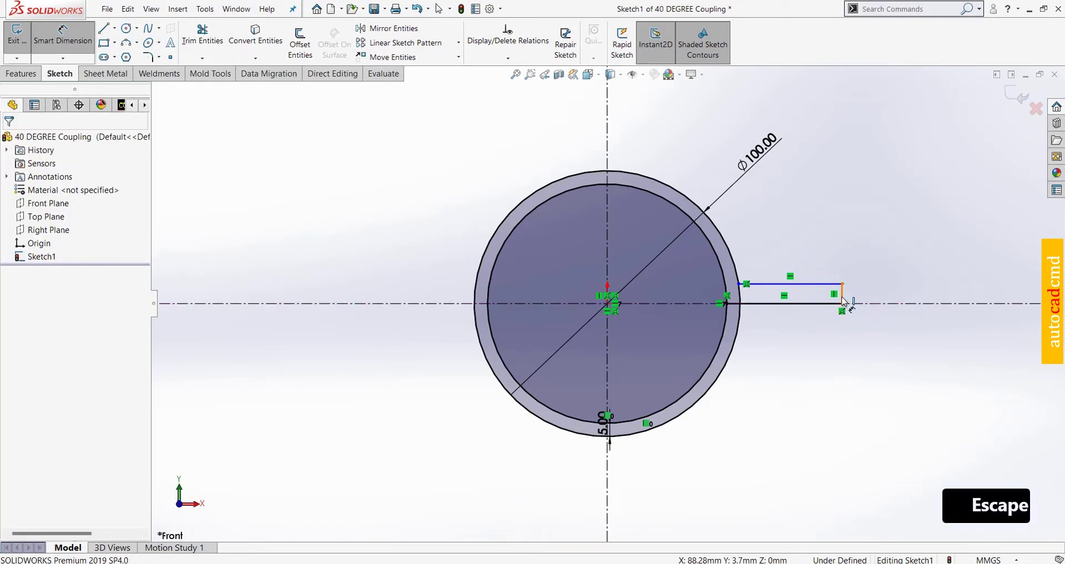
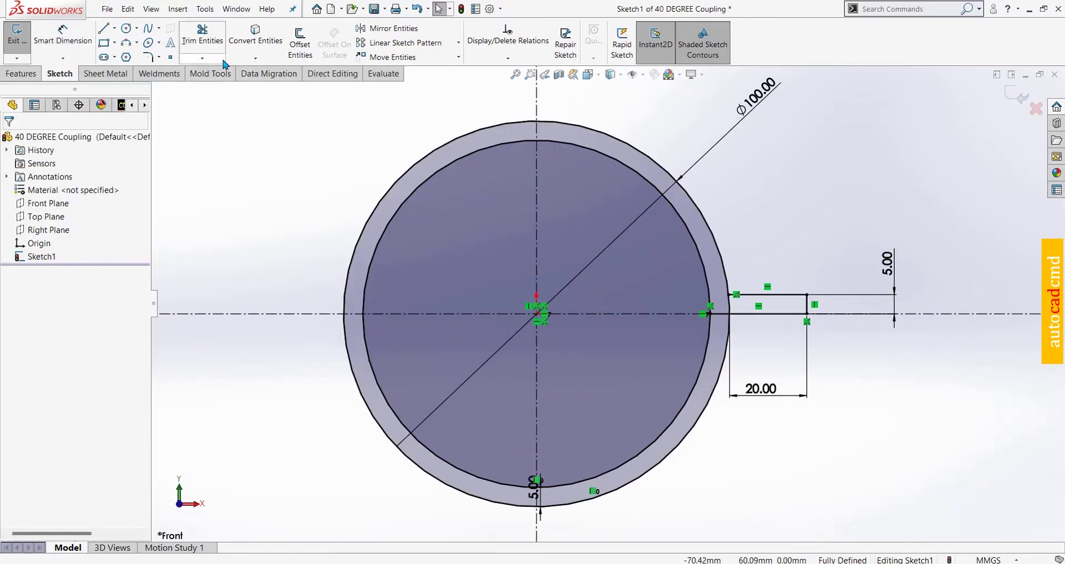
Power-trim away the left halves and lower portions of both circles
click(220, 45)
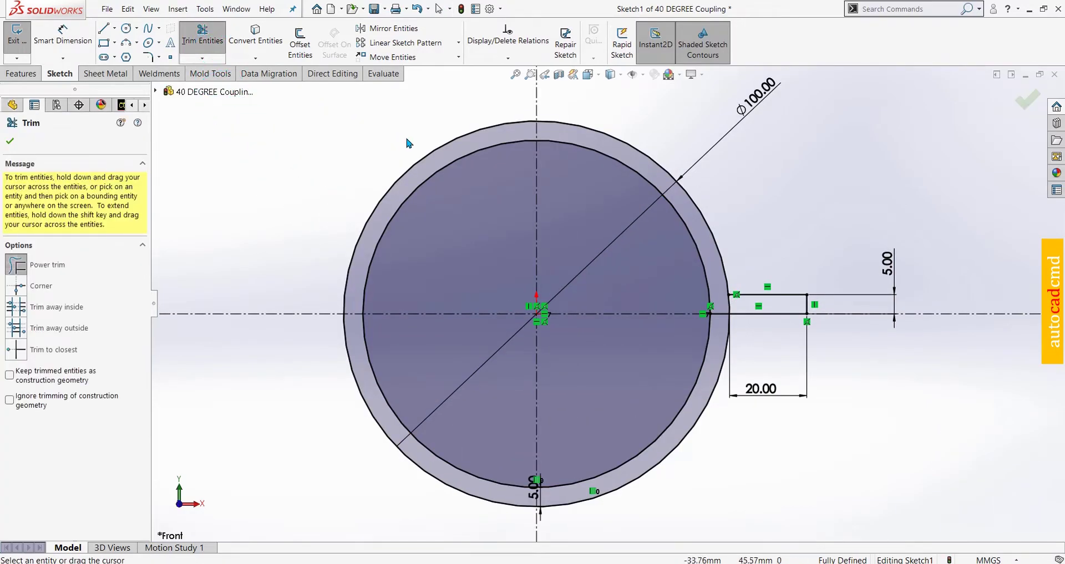
click(447, 206)
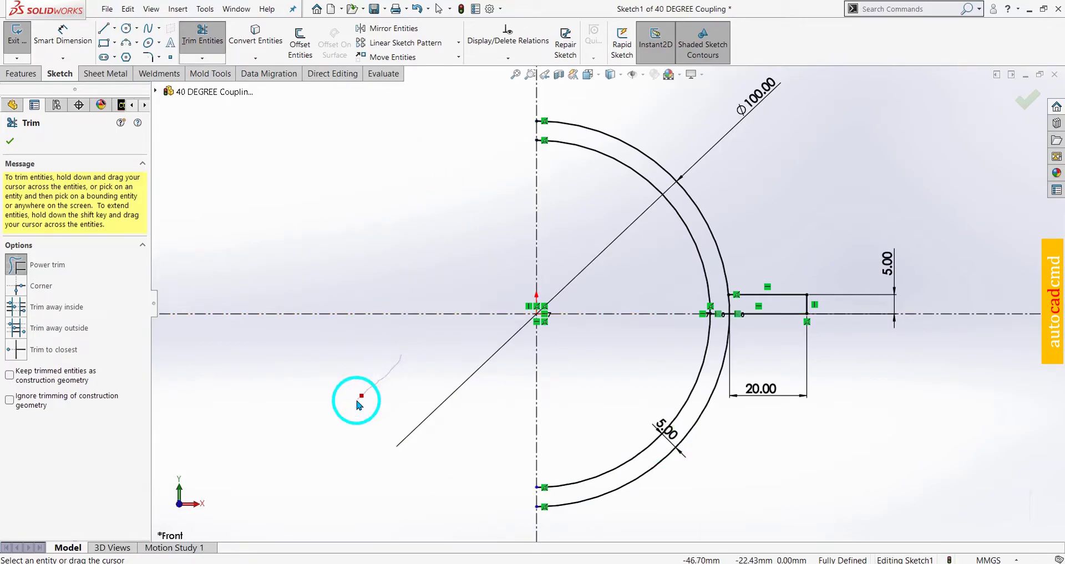
click(360, 403)
click(629, 417)
click(670, 297)
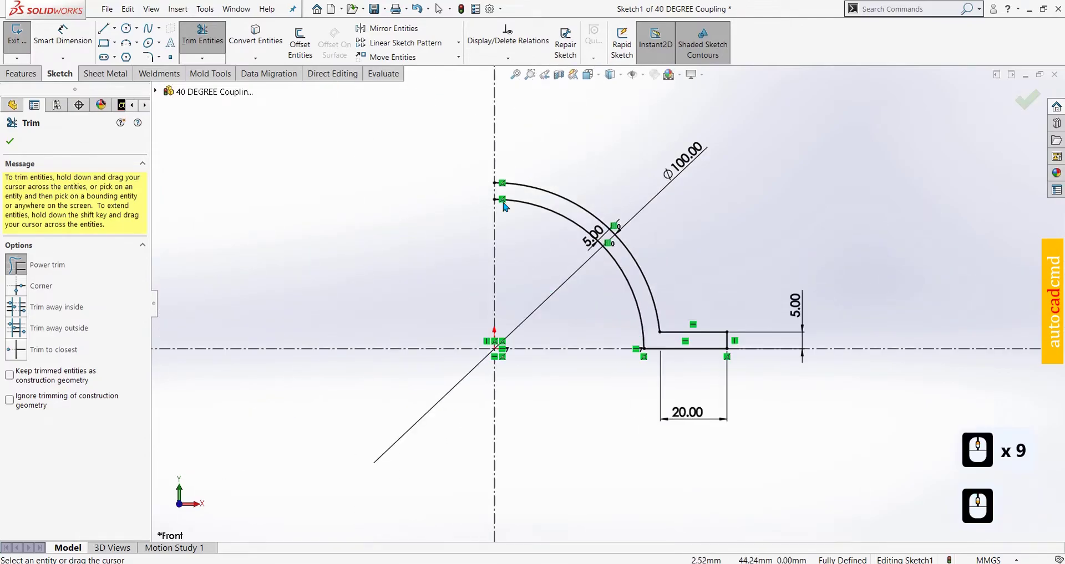
Trim the leftover segments so the quarter-arc wall and flange form a closed profile
click(14, 143)
click(108, 36)
click(486, 187)
drag(502, 186, 54, 108)
key(Escape)
drag(35, 77, 36, 76)
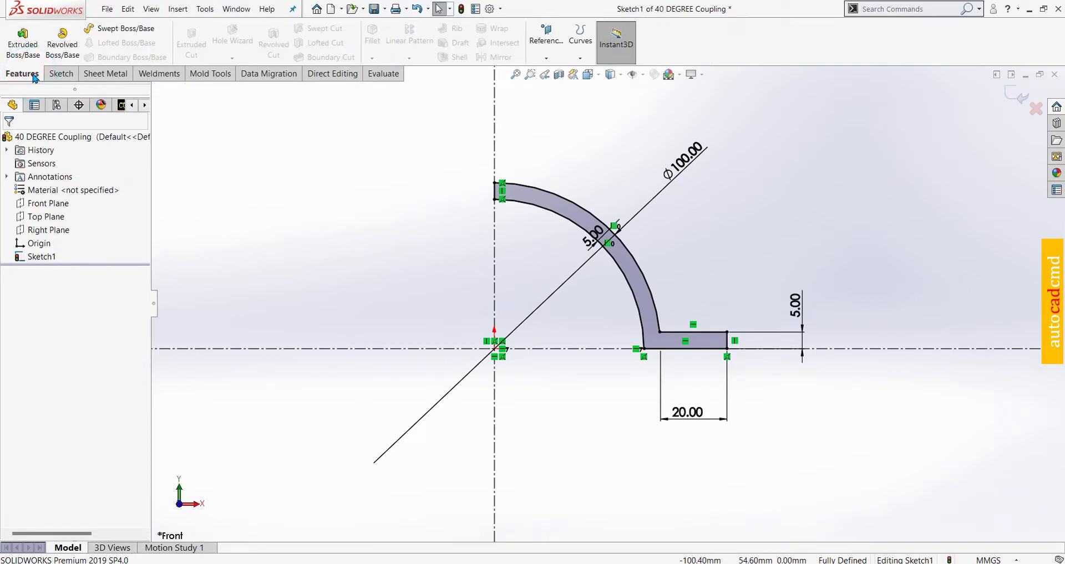
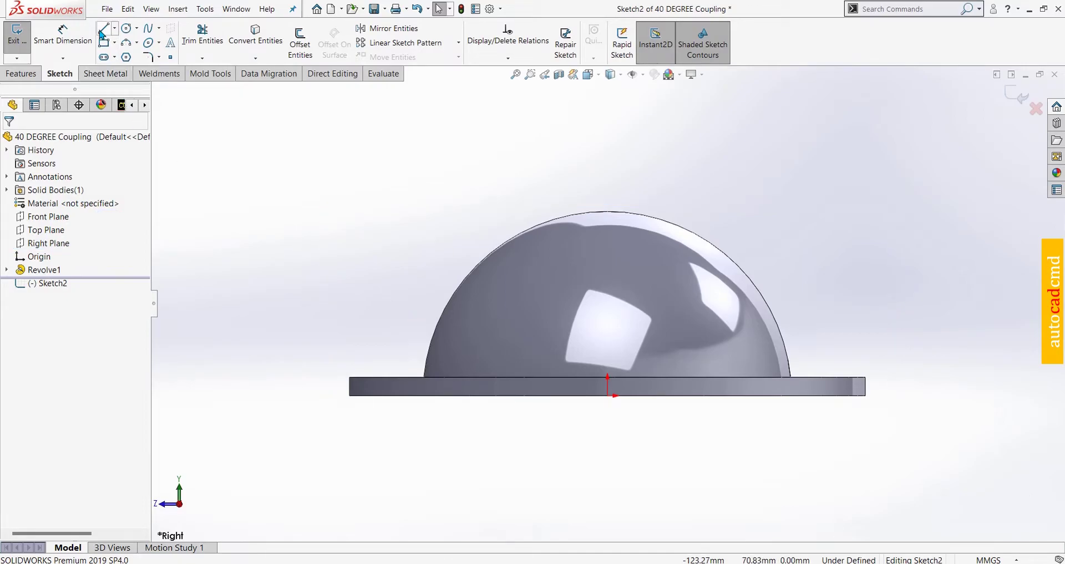
Sketch vertical, horizontal and slanted infinite centerlines from the origin
click(103, 32)
click(47, 290)
click(46, 306)
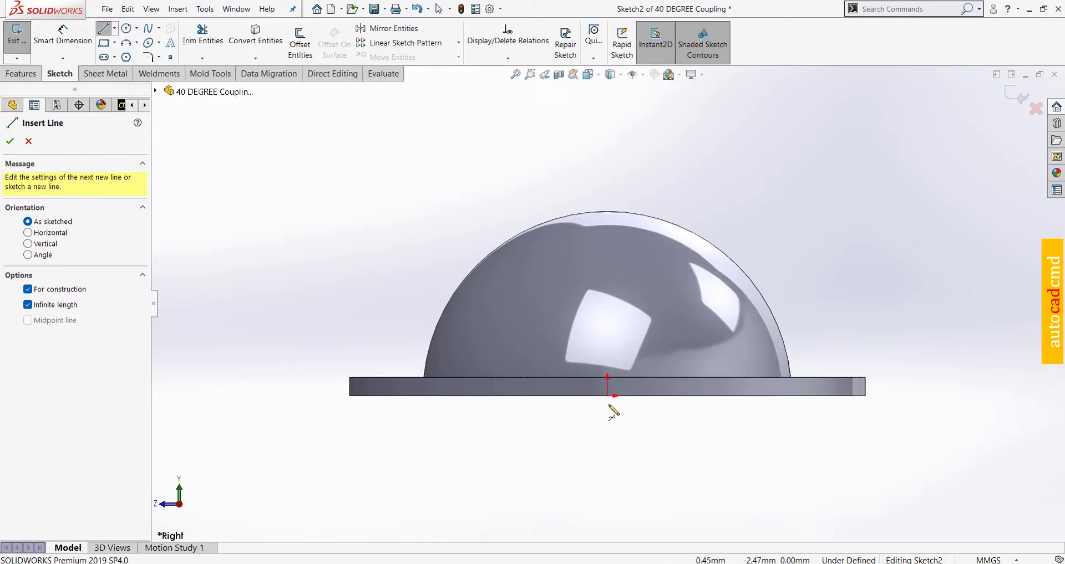
click(616, 401)
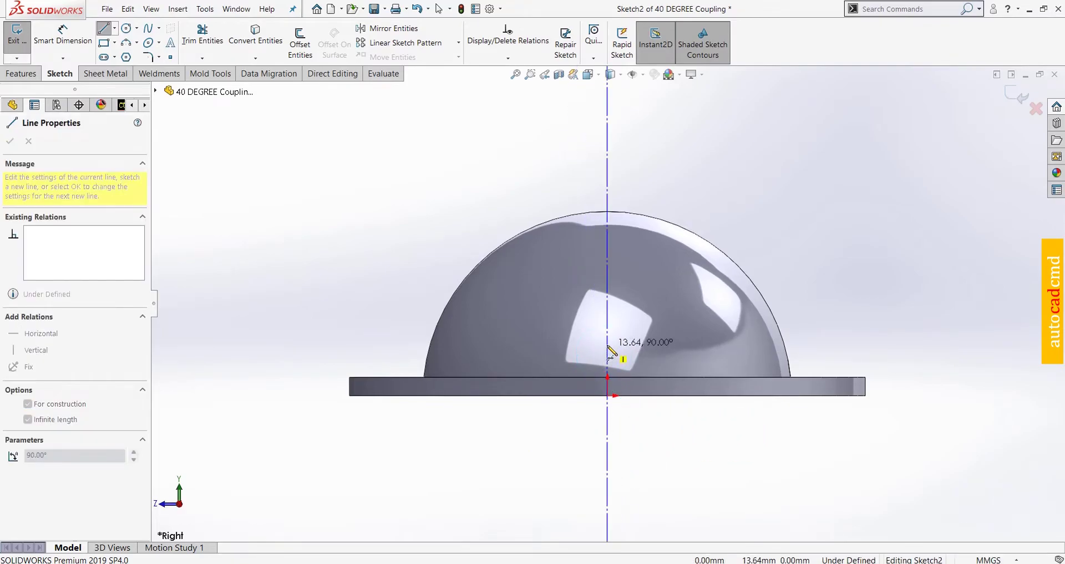
click(614, 351)
click(614, 400)
click(662, 400)
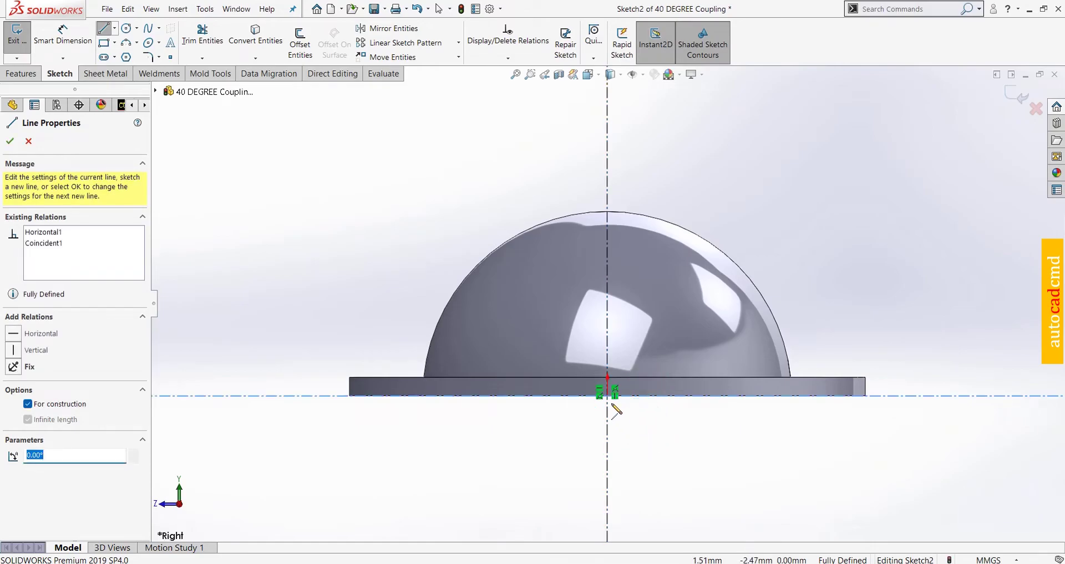
click(611, 400)
click(456, 205)
key(Escape)
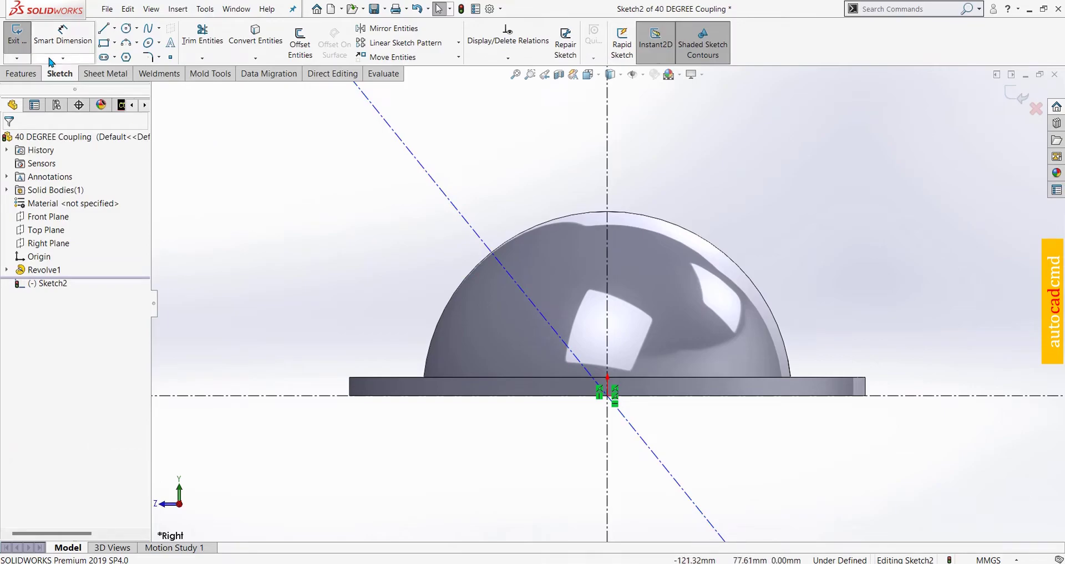
Dimension the slanted centerline at 40° from the vertical centerline, placed above the sketch
click(56, 40)
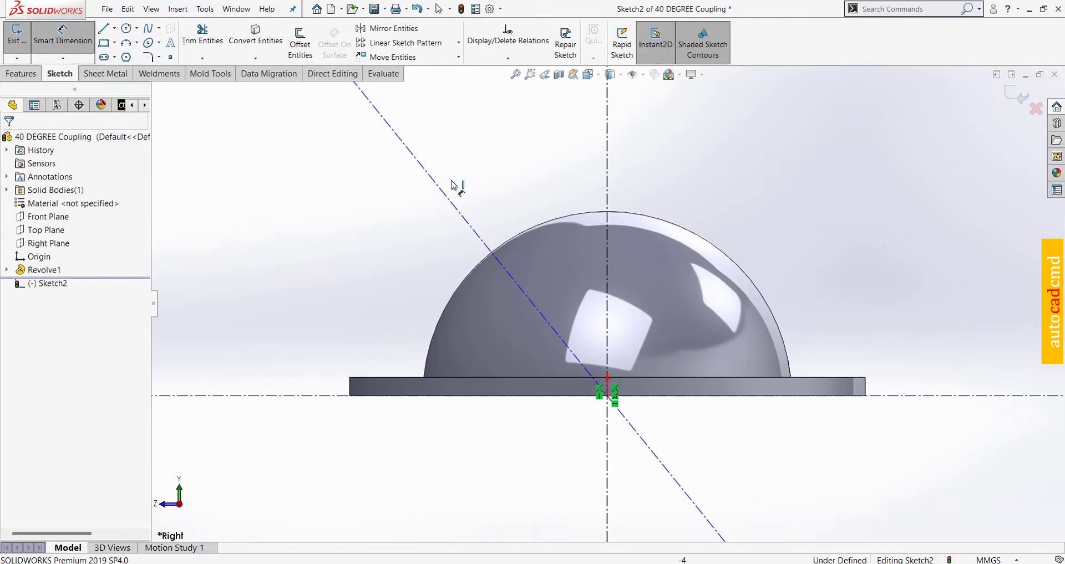
click(455, 205)
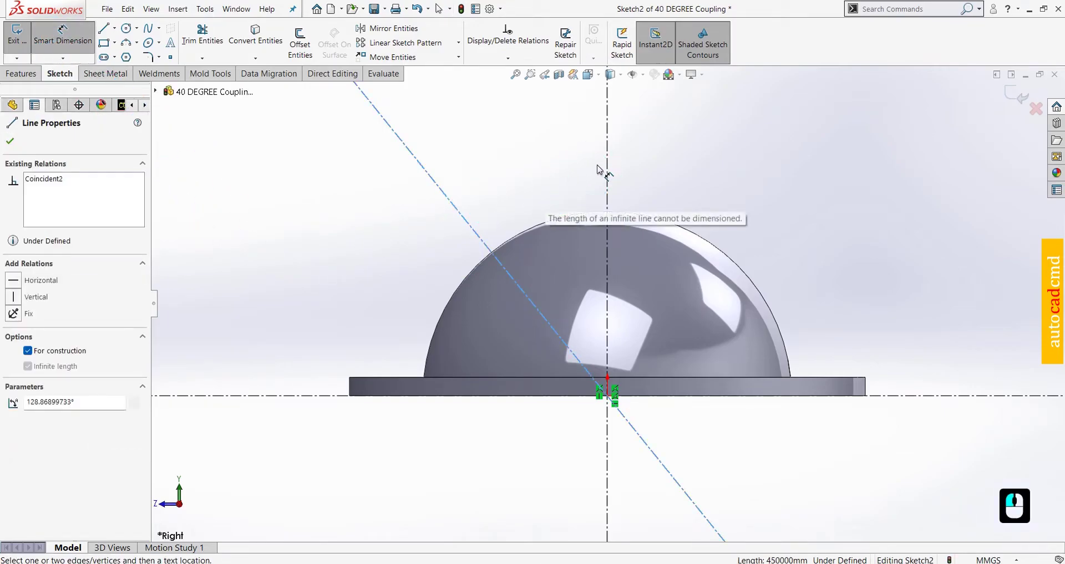
click(608, 162)
click(545, 165)
text(4)
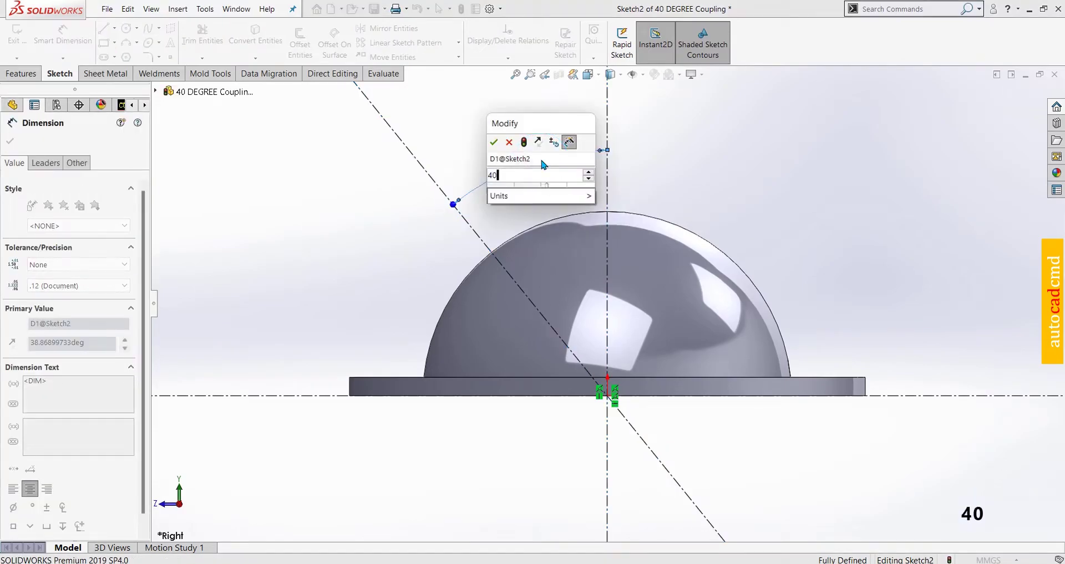
text(0)
key(Return)
key(Escape)
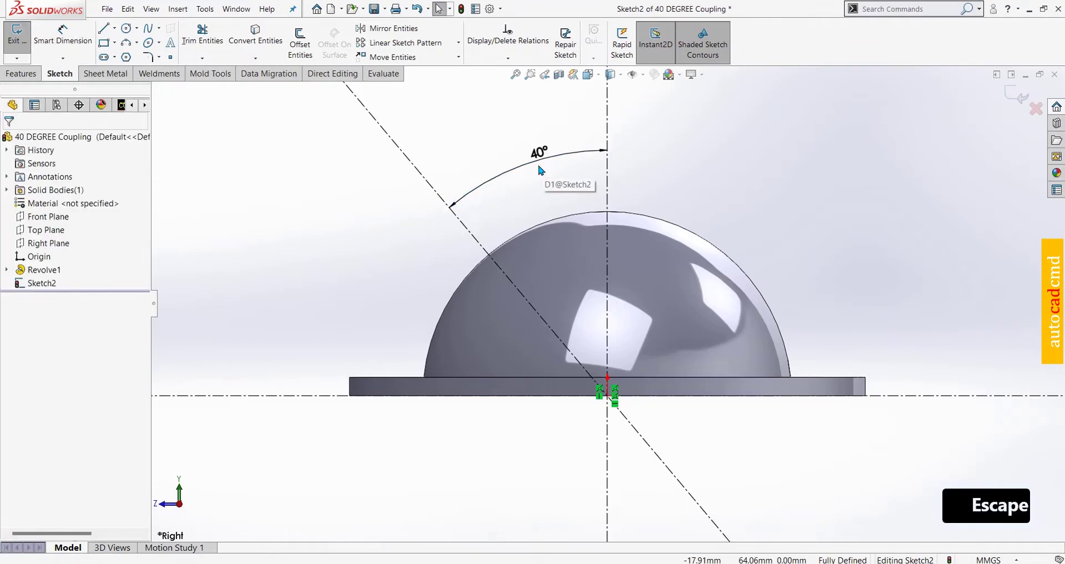
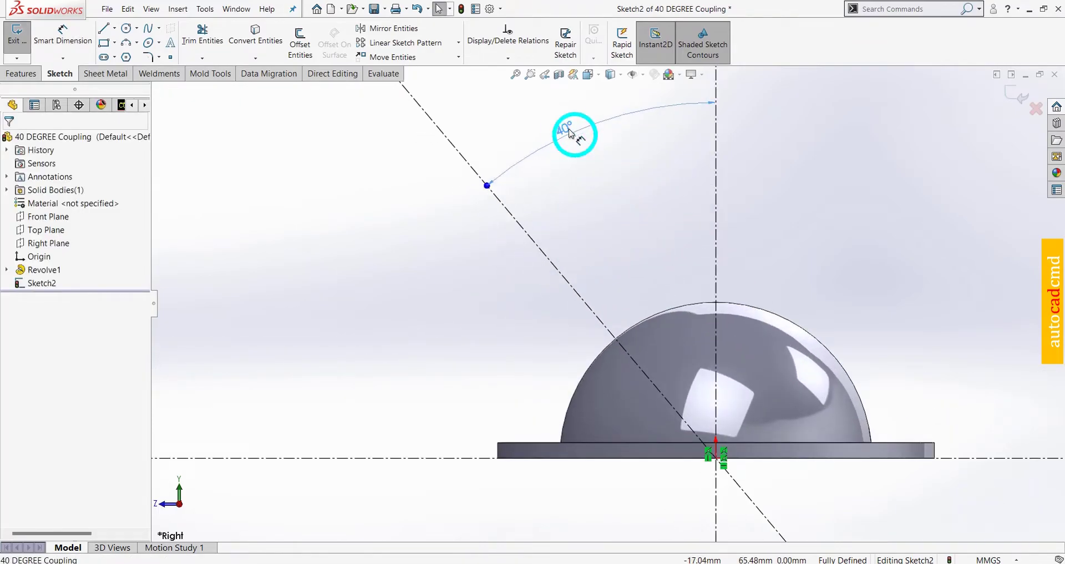
click(565, 125)
key(Escape)
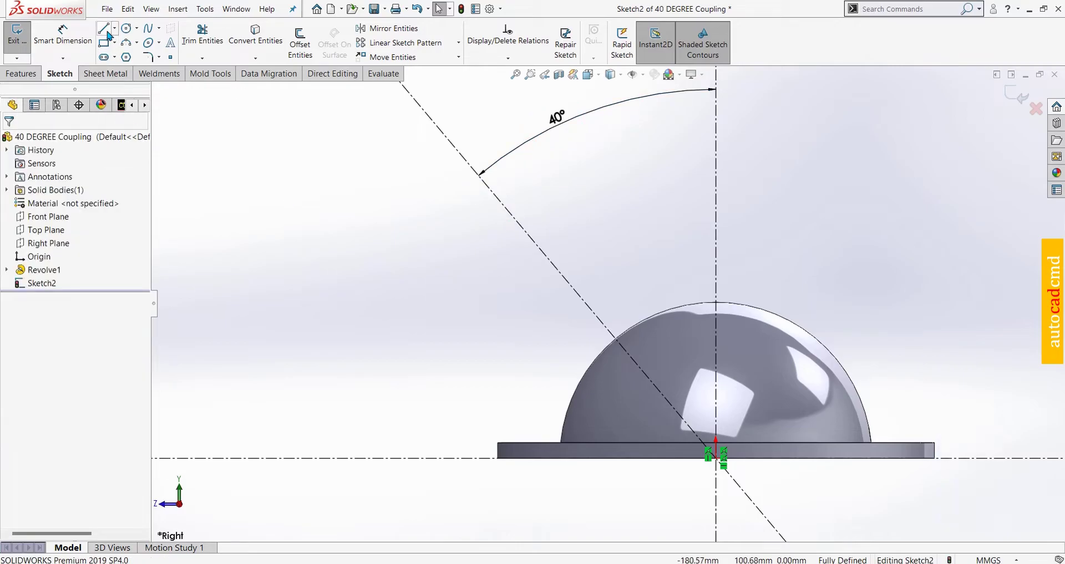
Sketch the stepped pipe-wall and flange outline rising from the dome beside the 40° centerline
drag(108, 28, 640, 333)
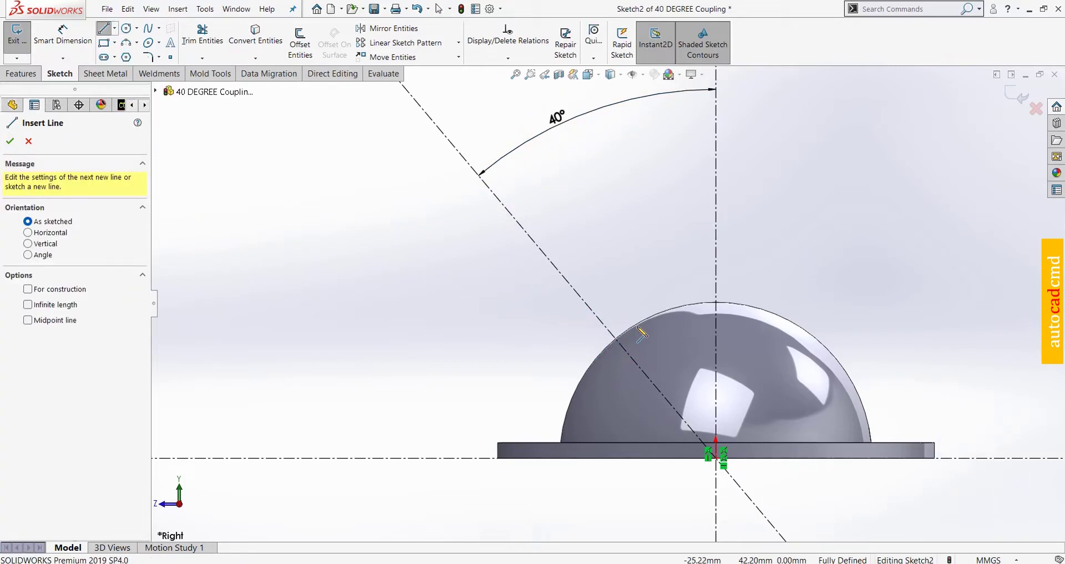
drag(641, 330, 601, 279)
key(Escape)
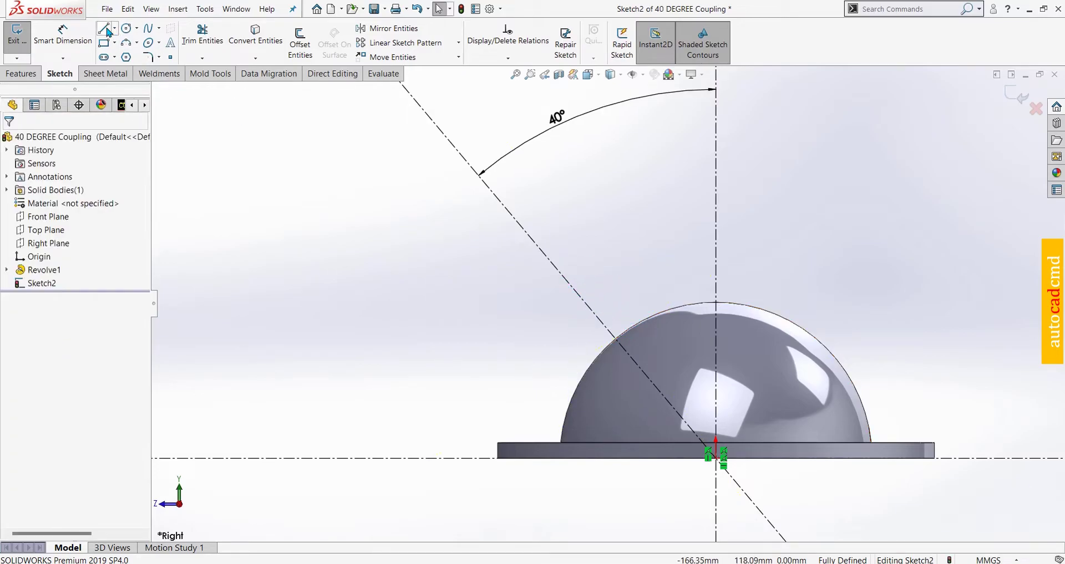
drag(108, 30, 575, 234)
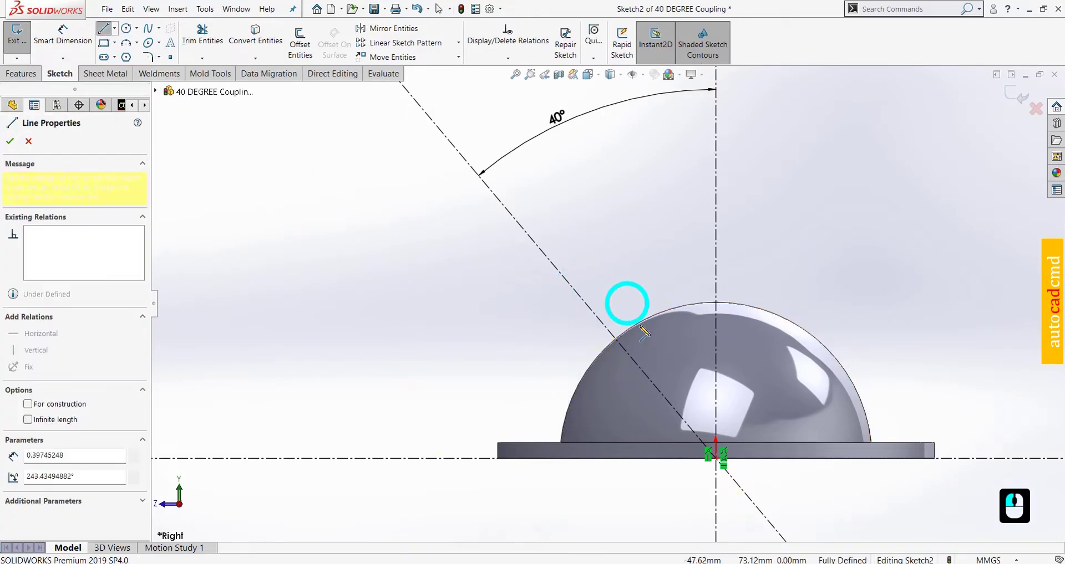
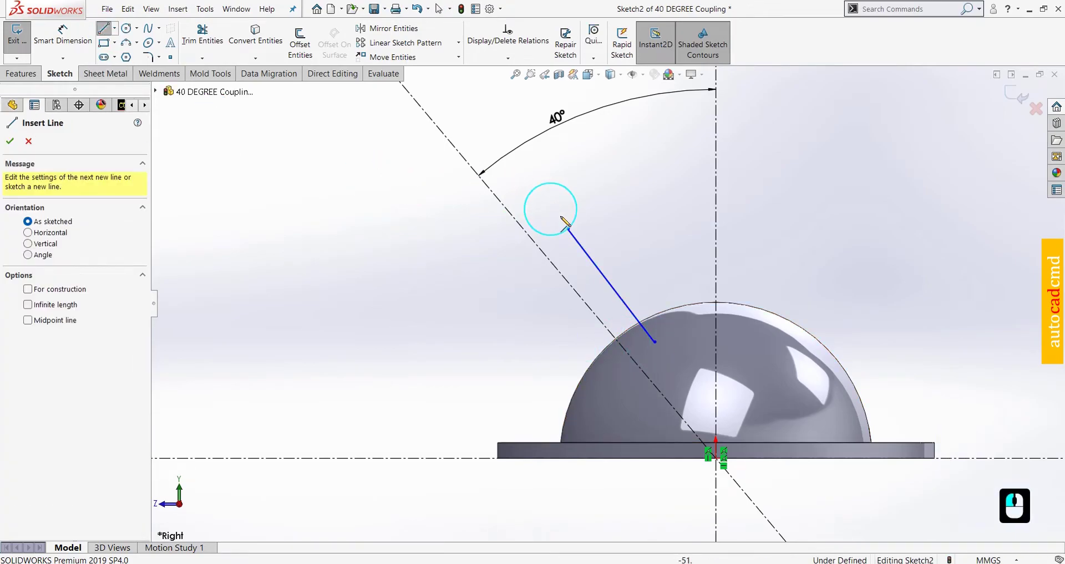
click(576, 232)
click(625, 204)
drag(621, 196, 617, 191)
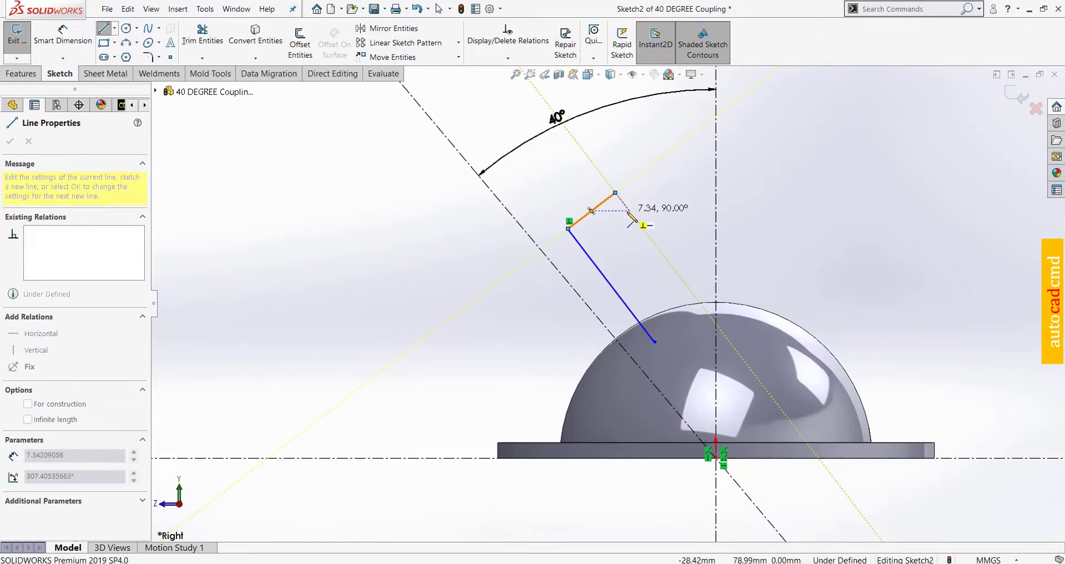
drag(633, 216, 605, 240)
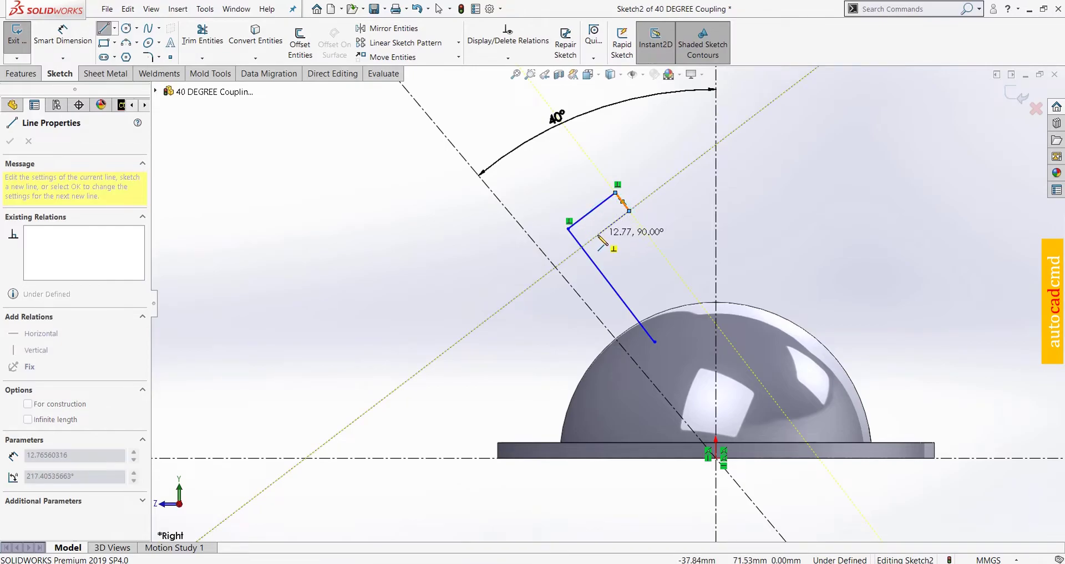
drag(605, 246, 663, 317)
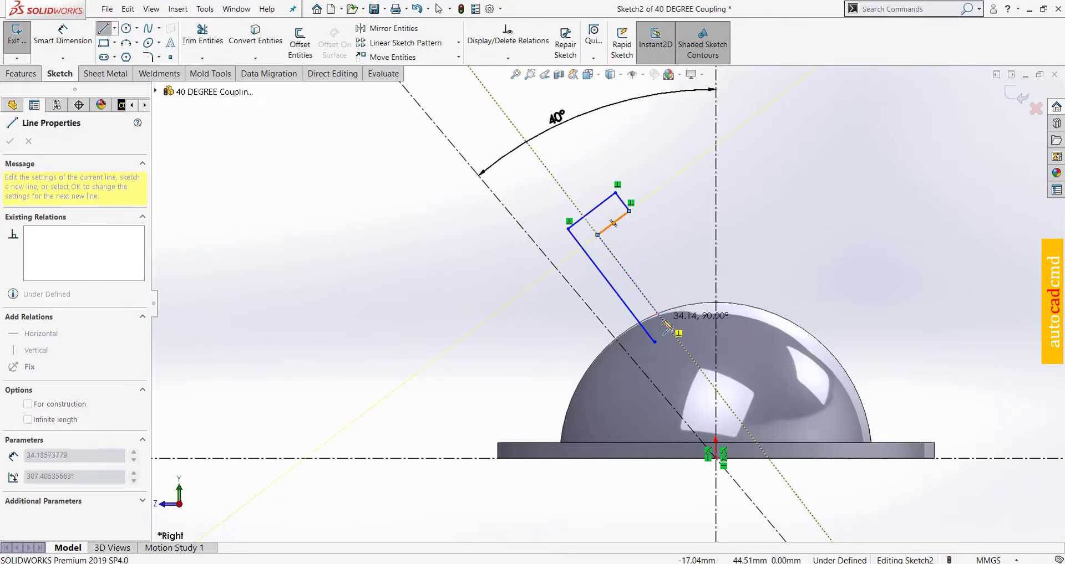
drag(670, 325, 531, 324)
key(Escape)
Make the outline's inner long line parallel to the 40° centerline
click(582, 297)
click(628, 306)
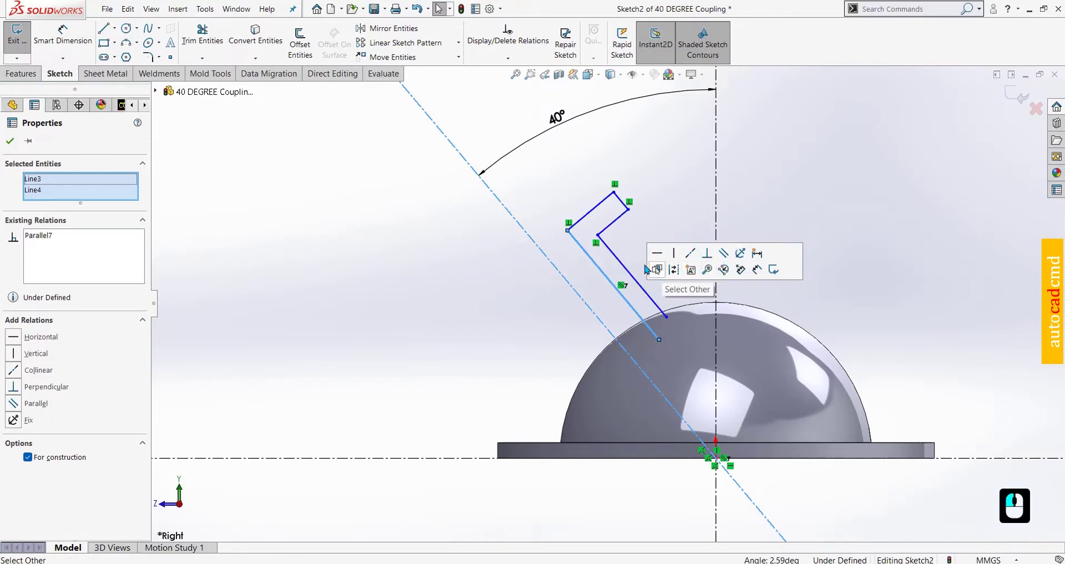
click(624, 266)
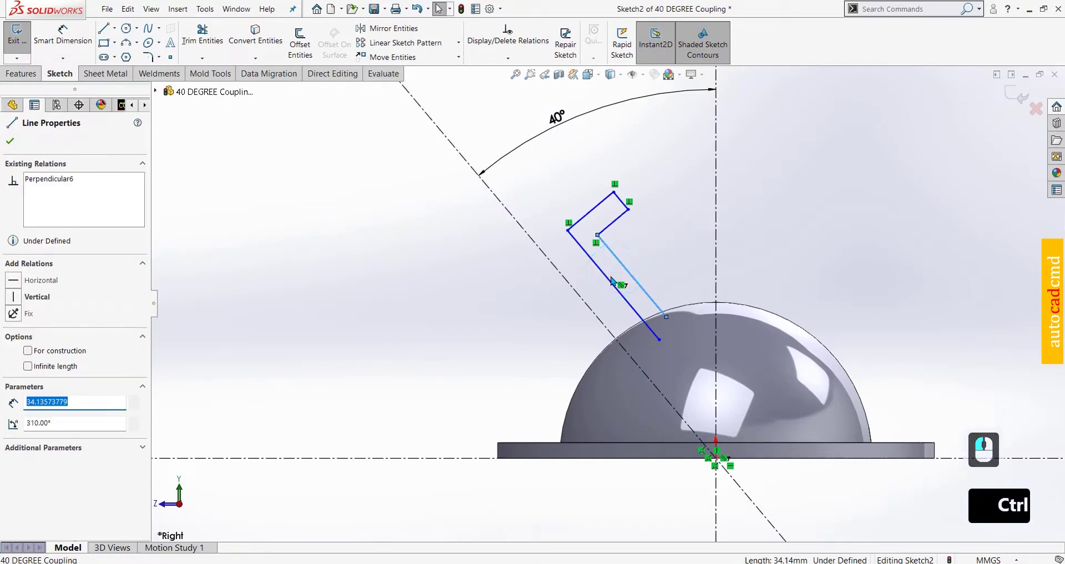
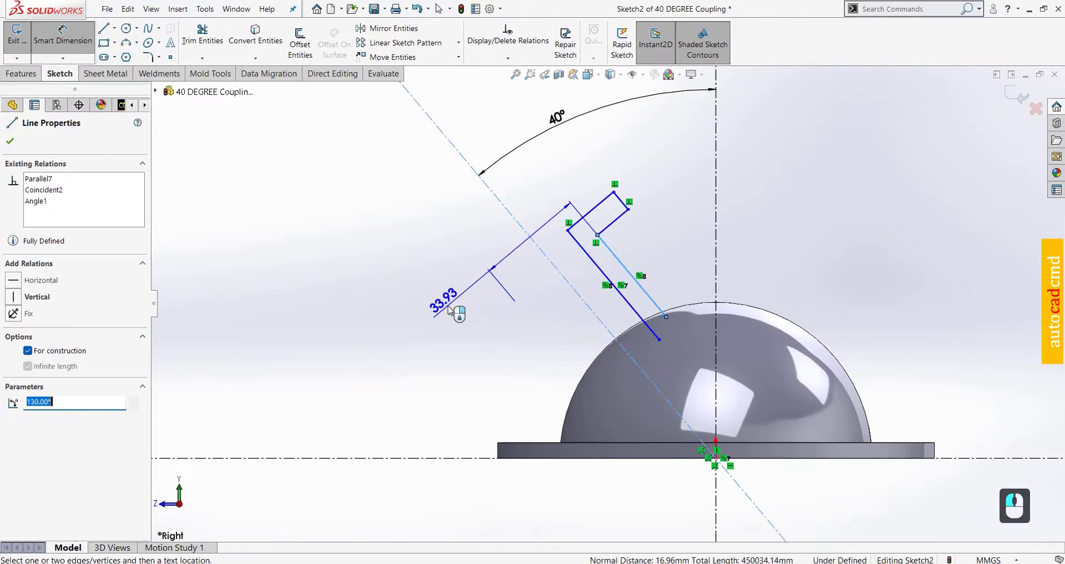
Dimension the angled outline with a 60 mm distance and a 90 mm length
click(450, 311)
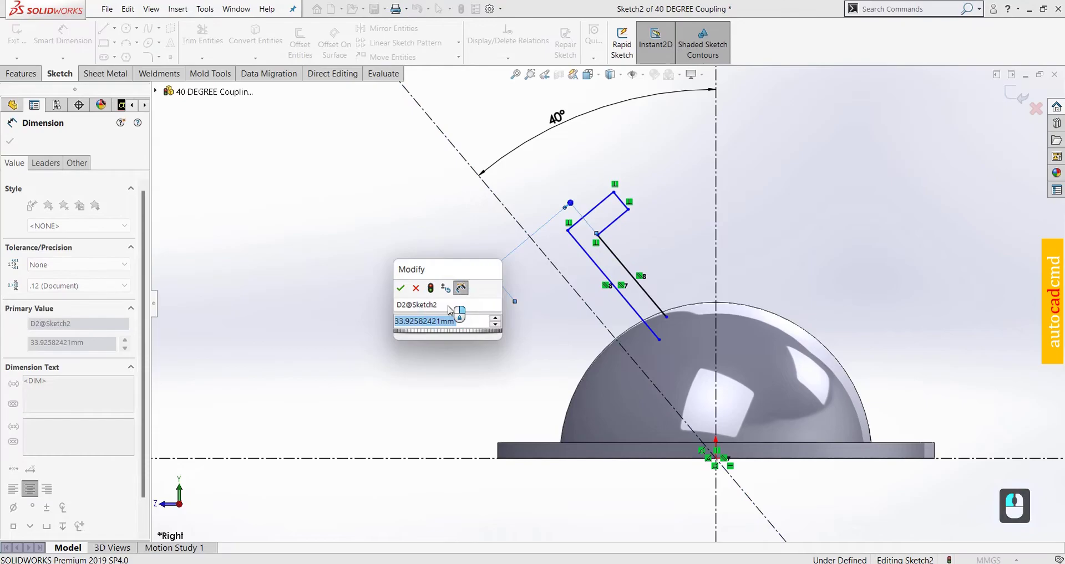
text(60)
key(Return)
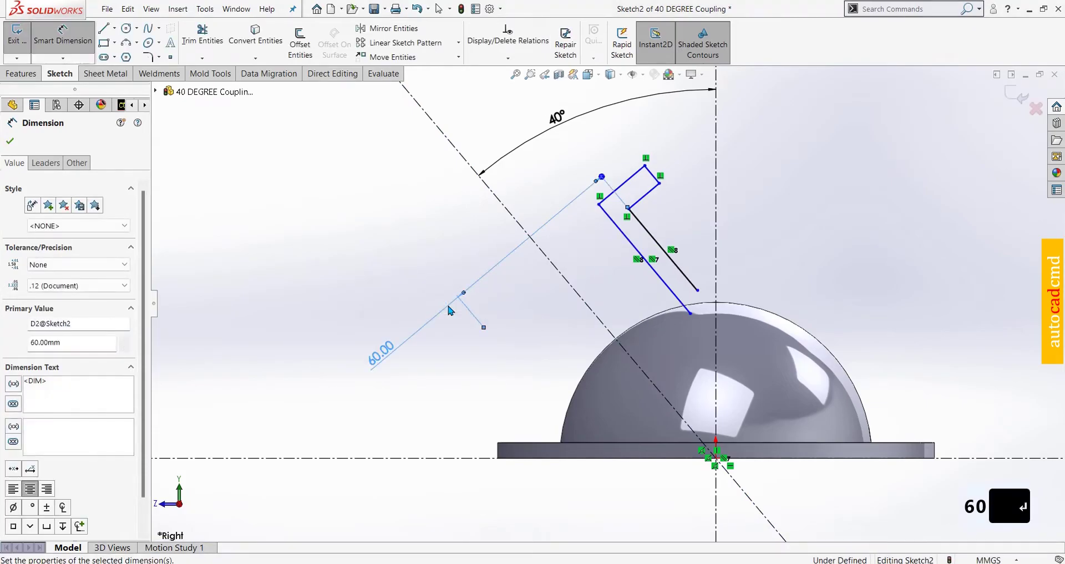
click(654, 175)
click(443, 202)
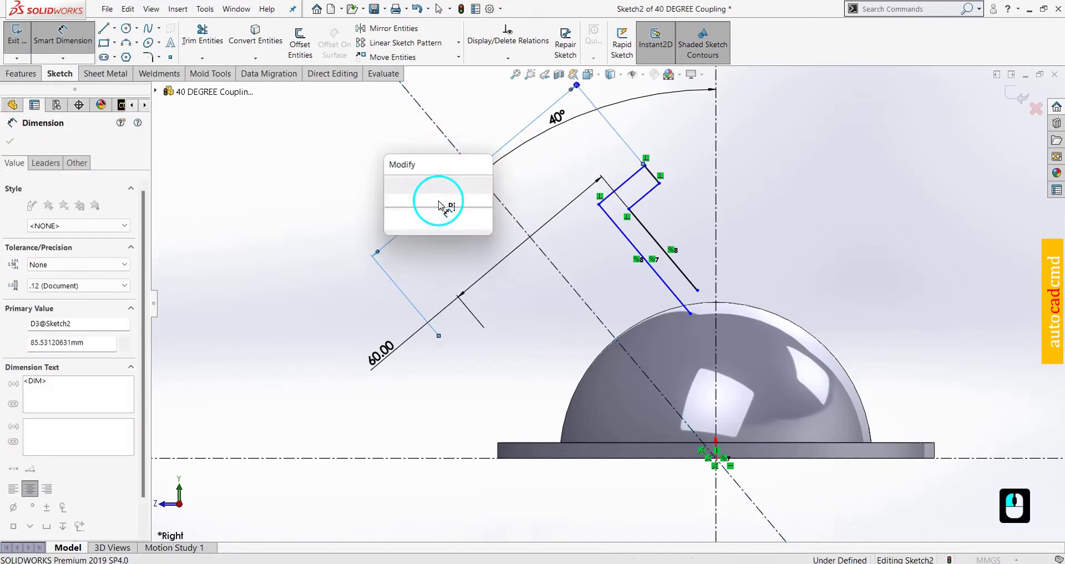
text(90)
key(Return)
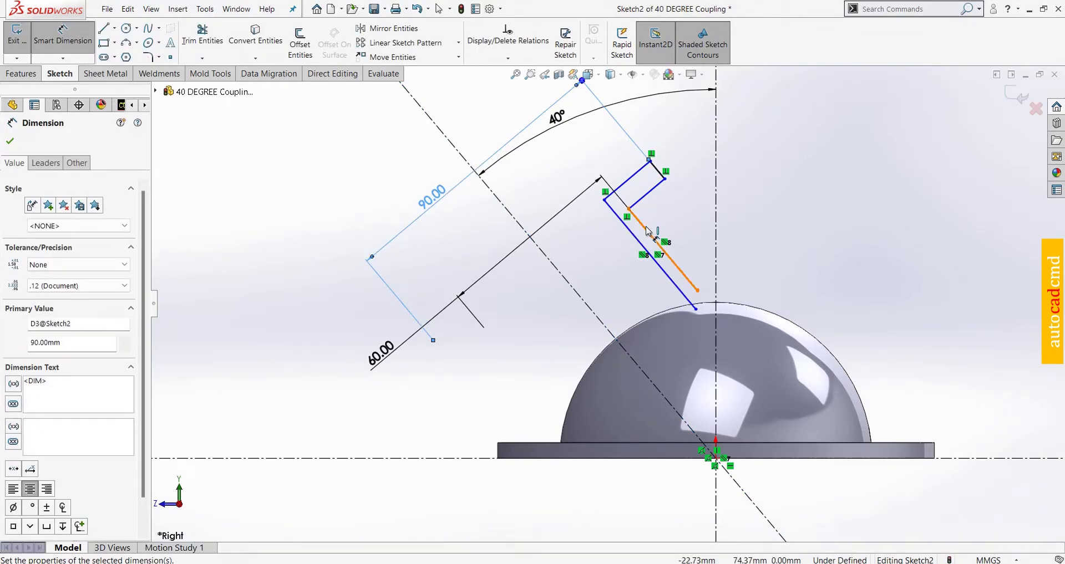
Set the wall thickness between the two long lines to 5 mm
click(650, 231)
click(642, 244)
click(692, 215)
key(5)
key(Return)
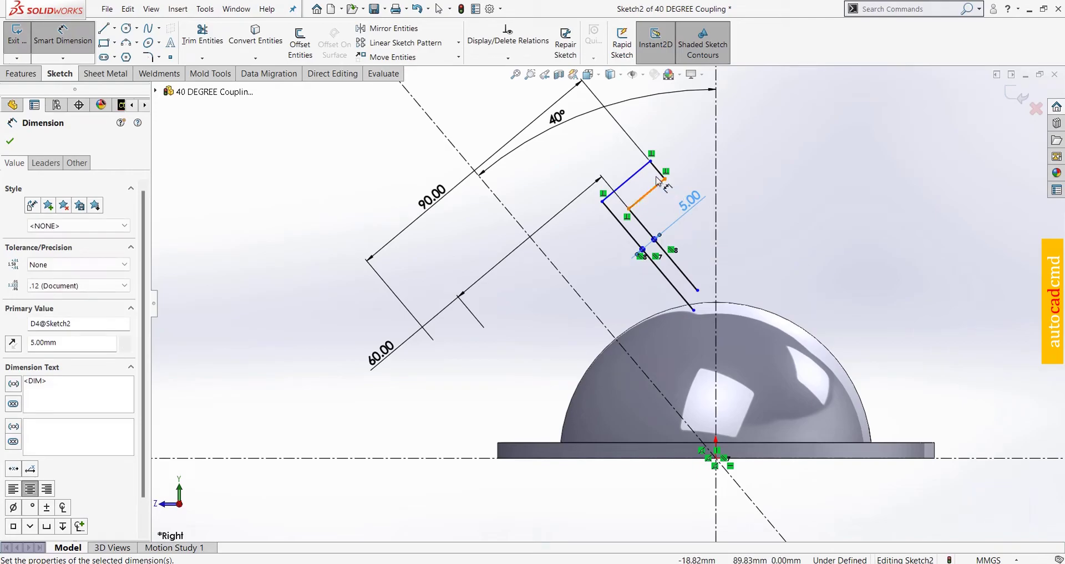
Delete a misplaced dimension and set the flange's short edge thickness to 5 mm
click(658, 173)
click(700, 171)
click(672, 149)
key(Delete)
click(660, 174)
click(663, 171)
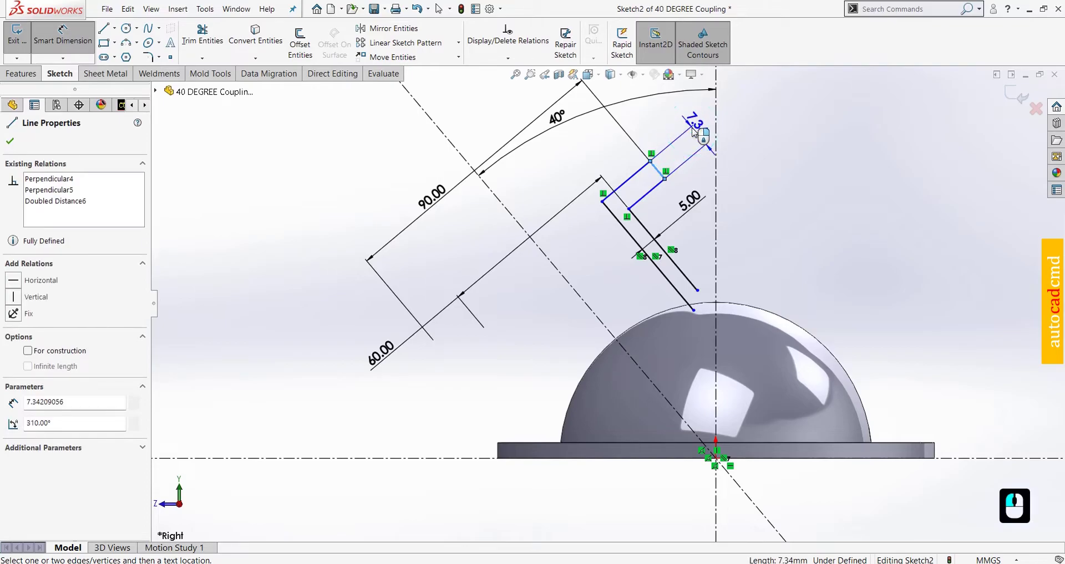
text(5)
key(Return)
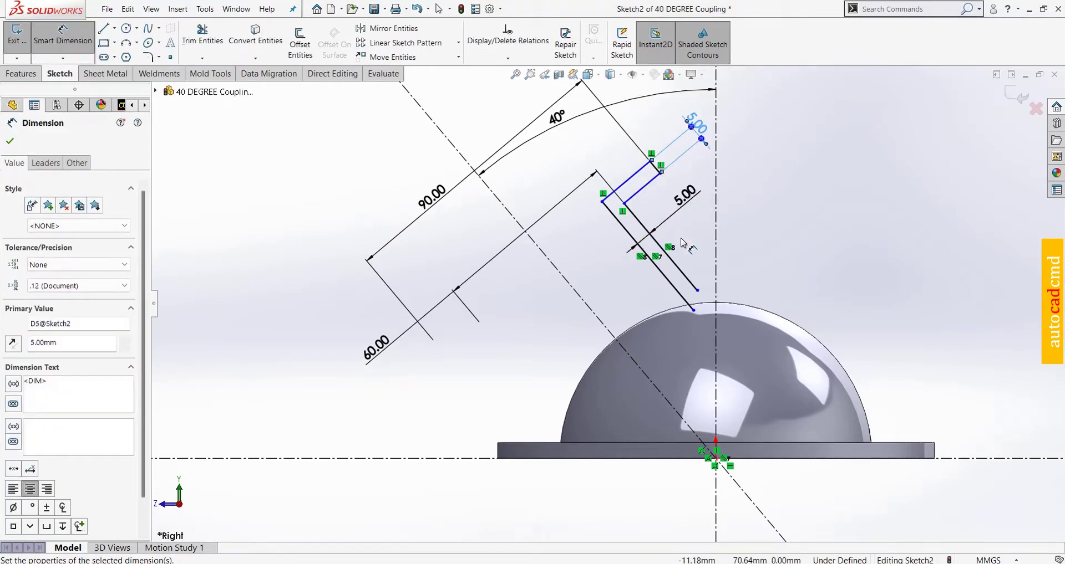
key(Escape)
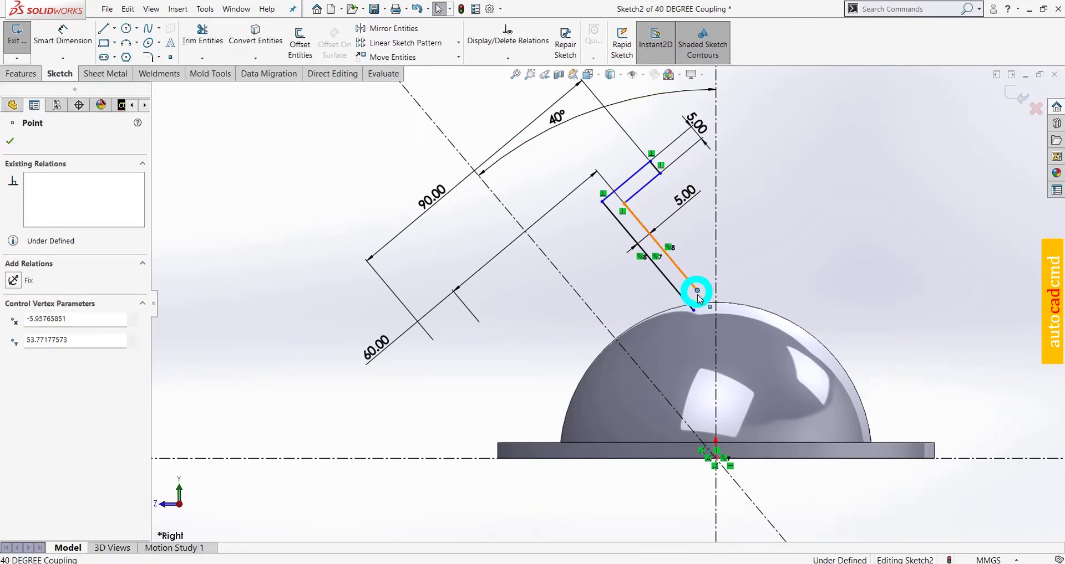
Convert the dome's outer edge into the sketch
click(732, 335)
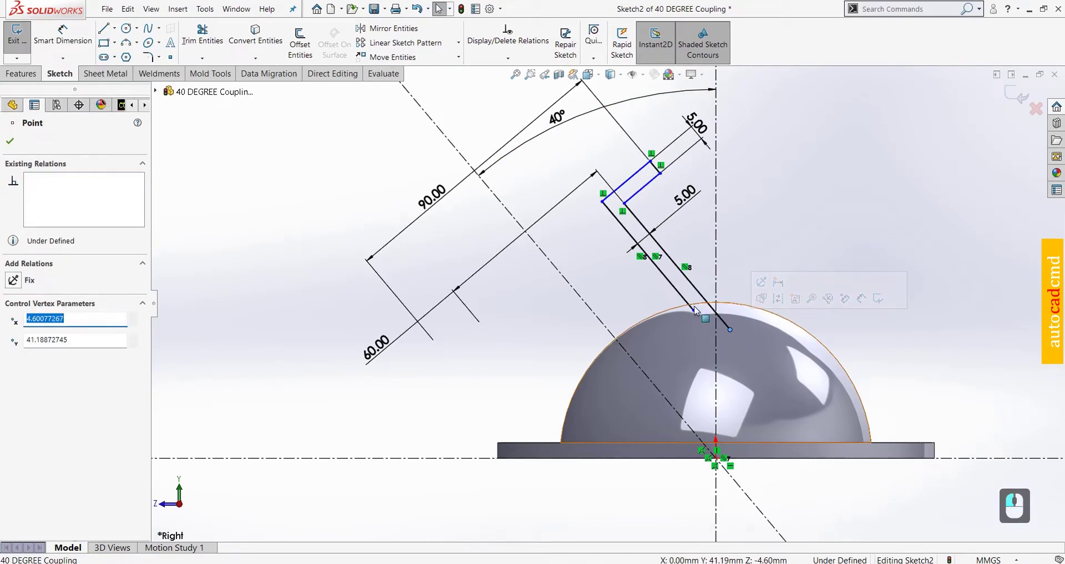
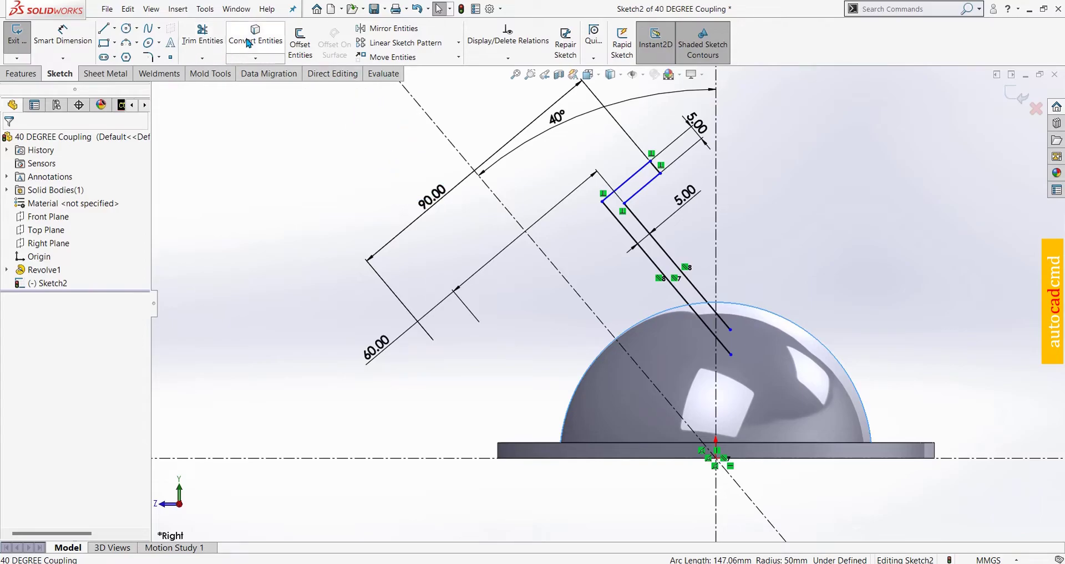
click(249, 41)
key(Escape)
middle_click(696, 259)
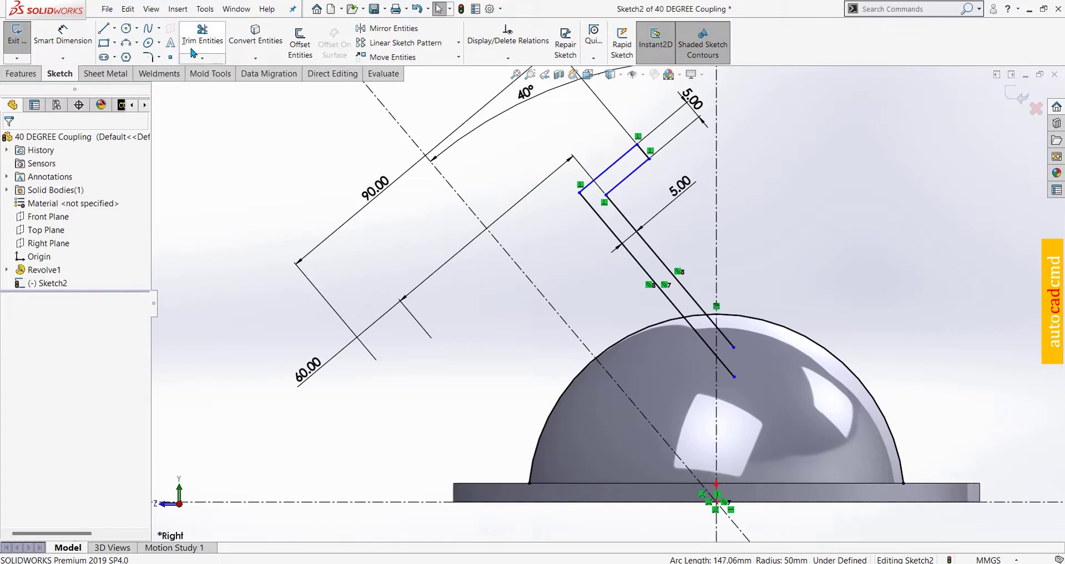
Power-trim the line ends inside the dome so the profile closes against its surface
click(199, 43)
click(802, 370)
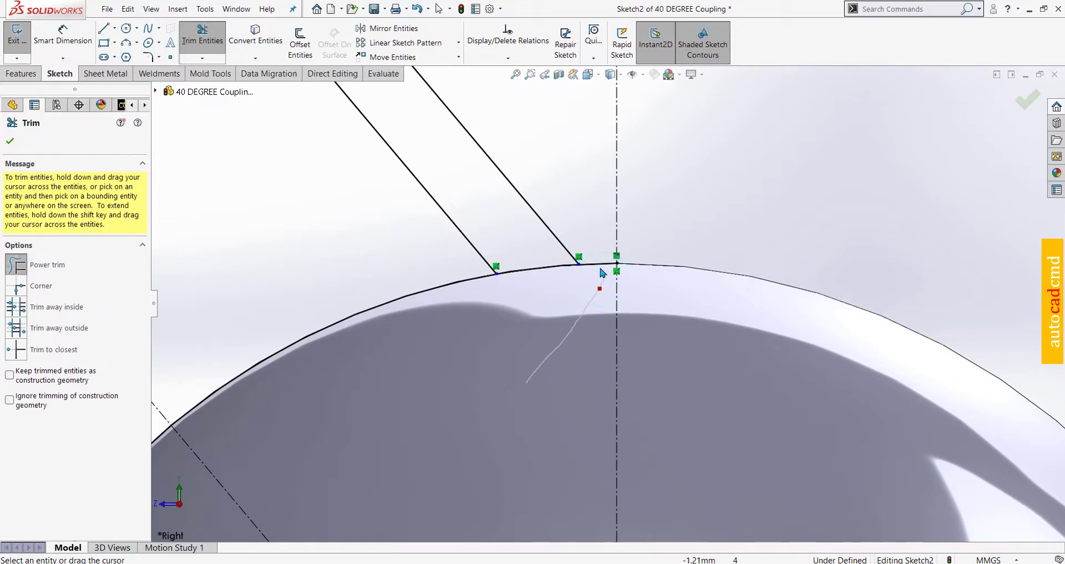
click(598, 262)
click(340, 293)
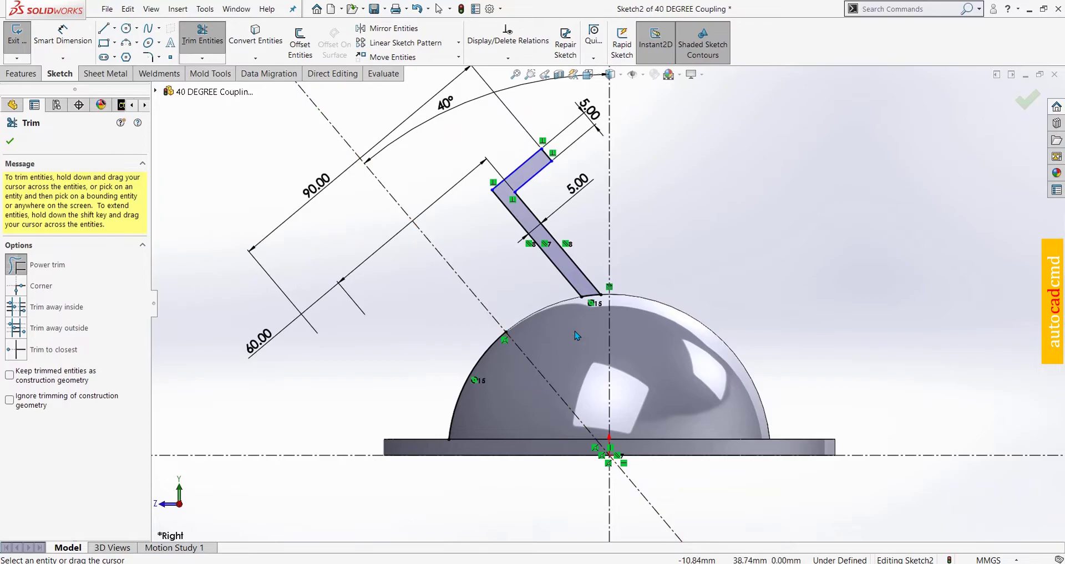
key(Escape)
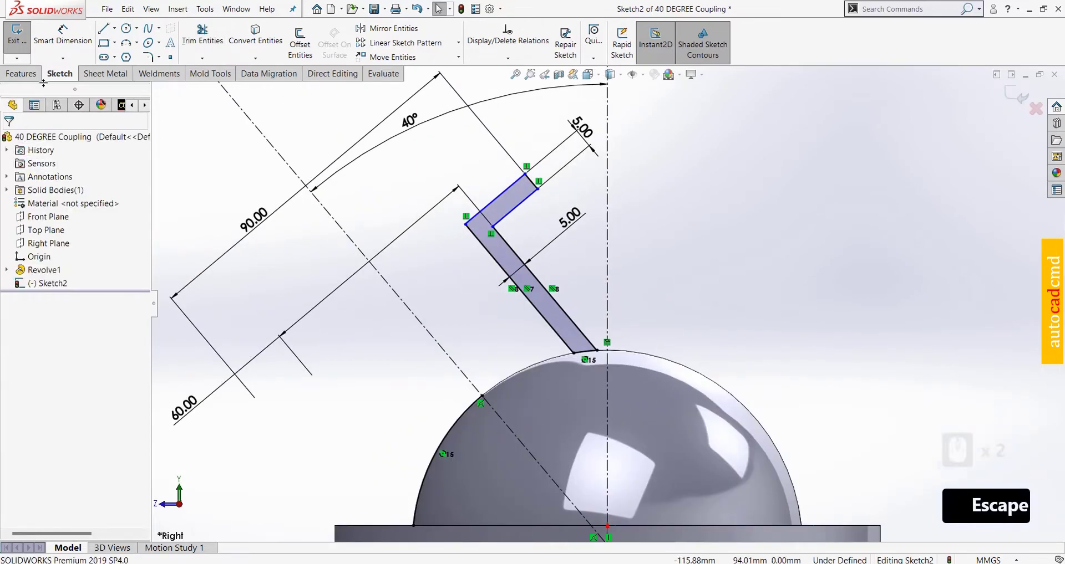
Dimension the profile's long slanted outer edge to 35 mm, fully defining the sketch
click(78, 40)
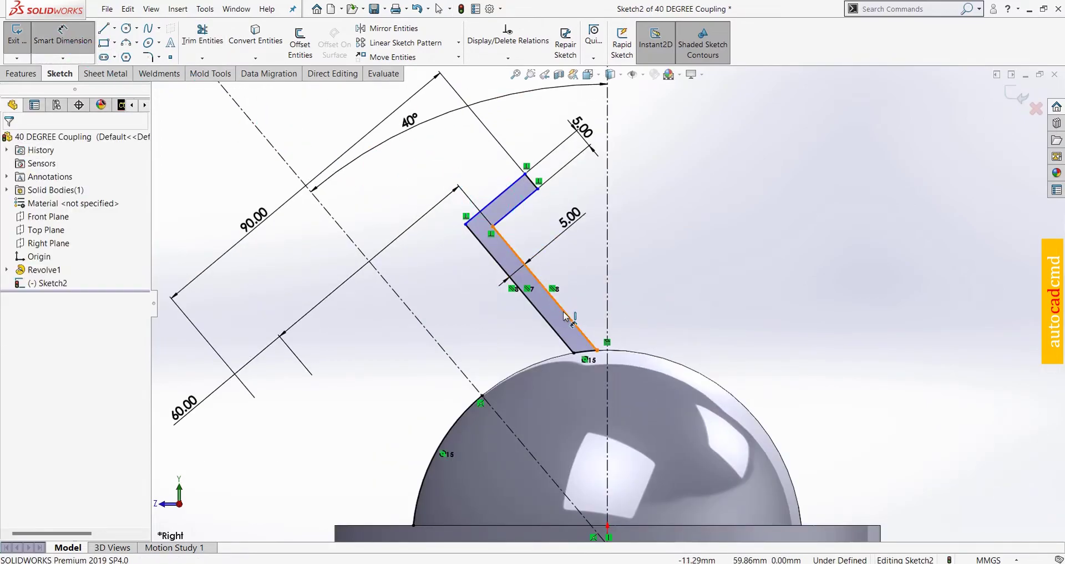
click(570, 314)
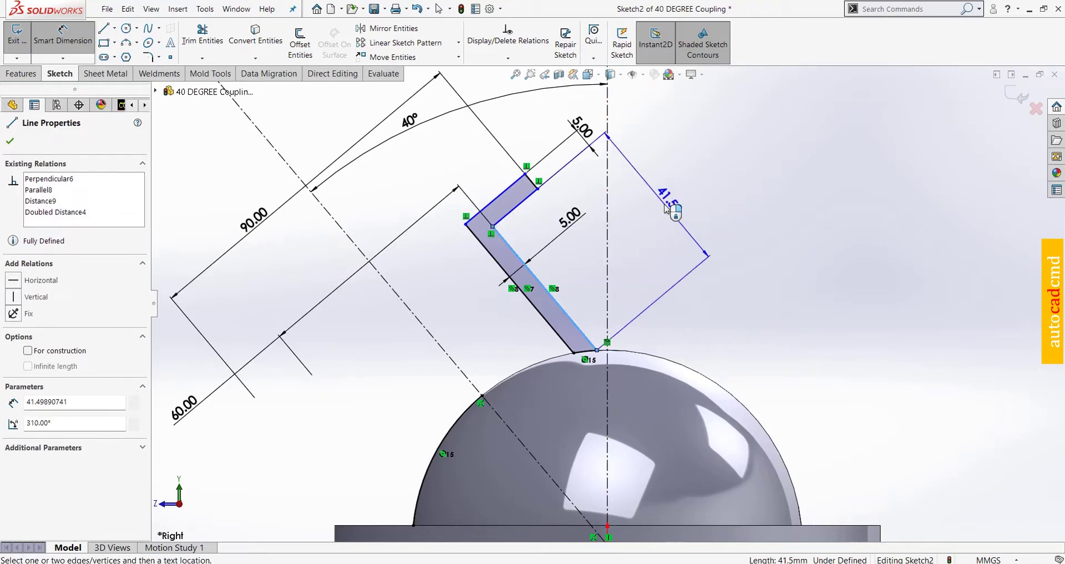
click(668, 209)
text(35)
key(Return)
key(Escape)
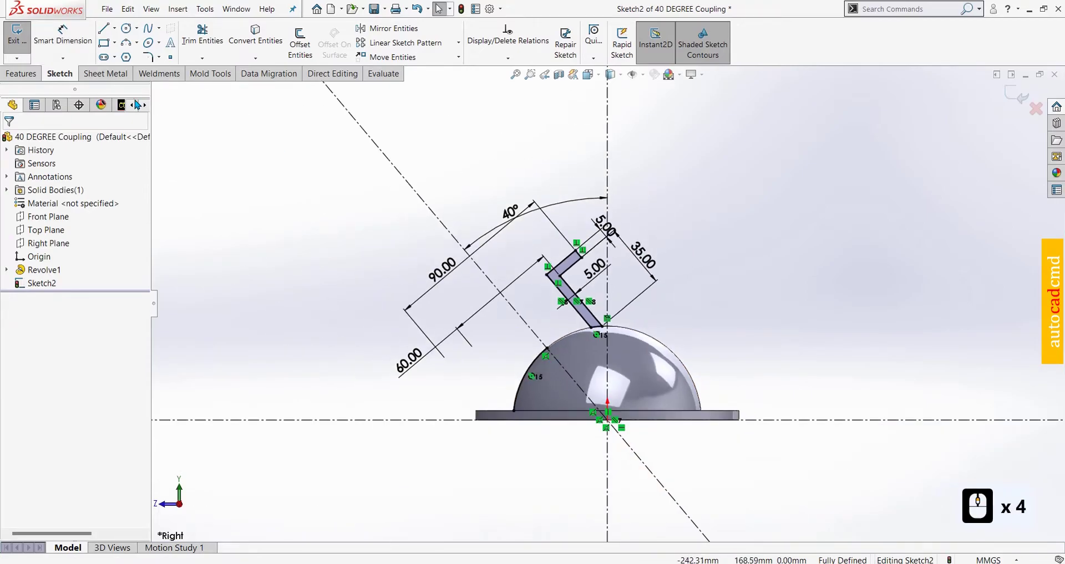
Revolve the flange profile region 360° with Thin Feature off, creating Revolve2 on the dome
click(37, 77)
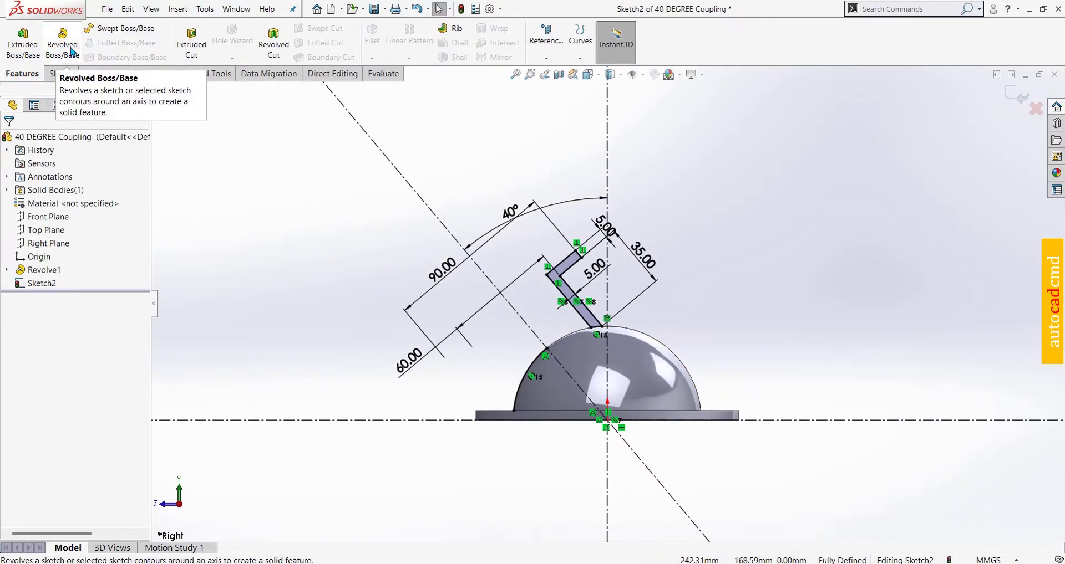
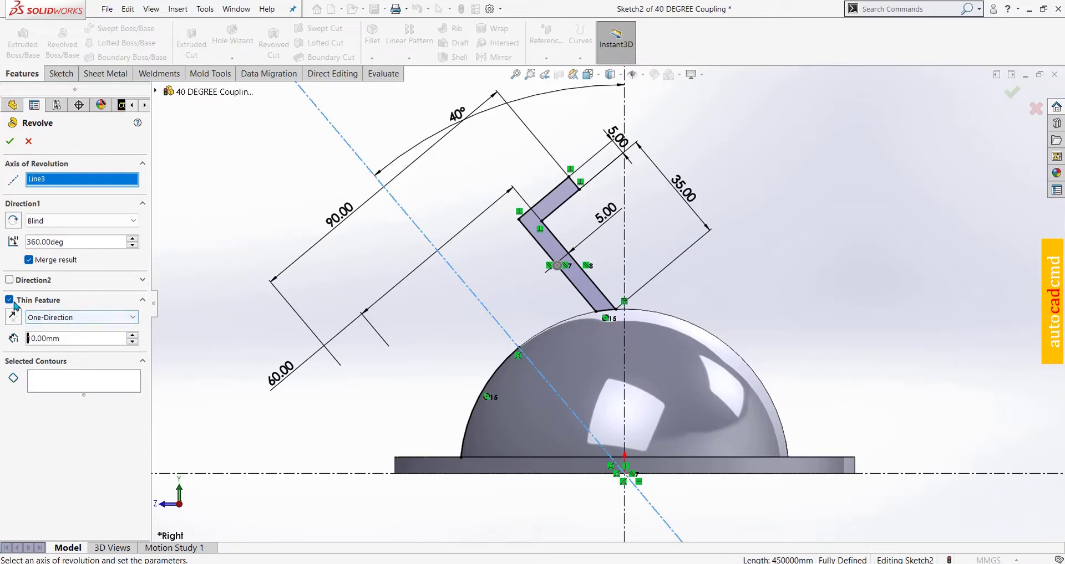
click(13, 301)
click(63, 339)
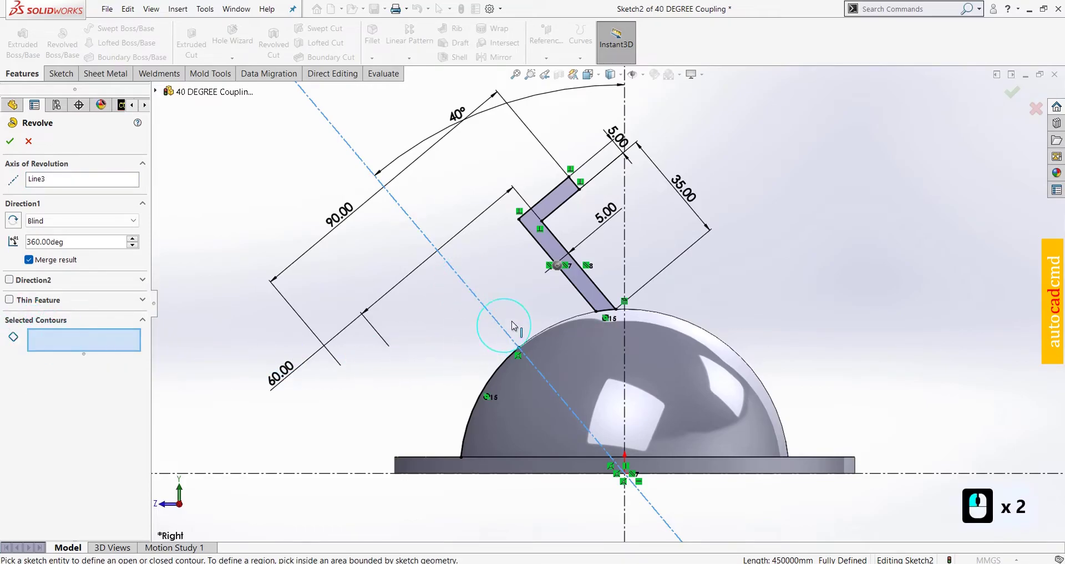
click(579, 278)
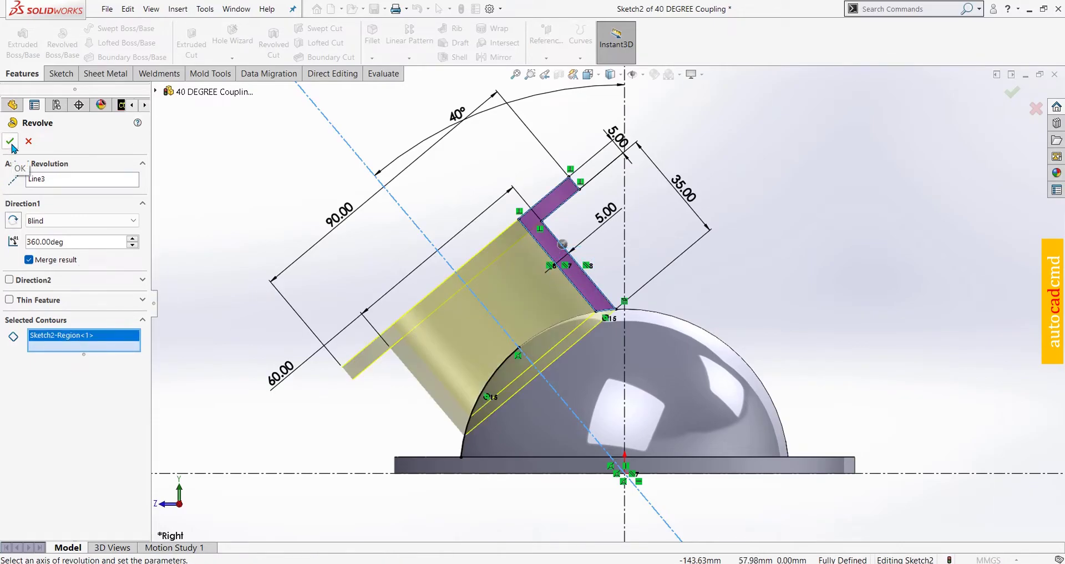
click(15, 146)
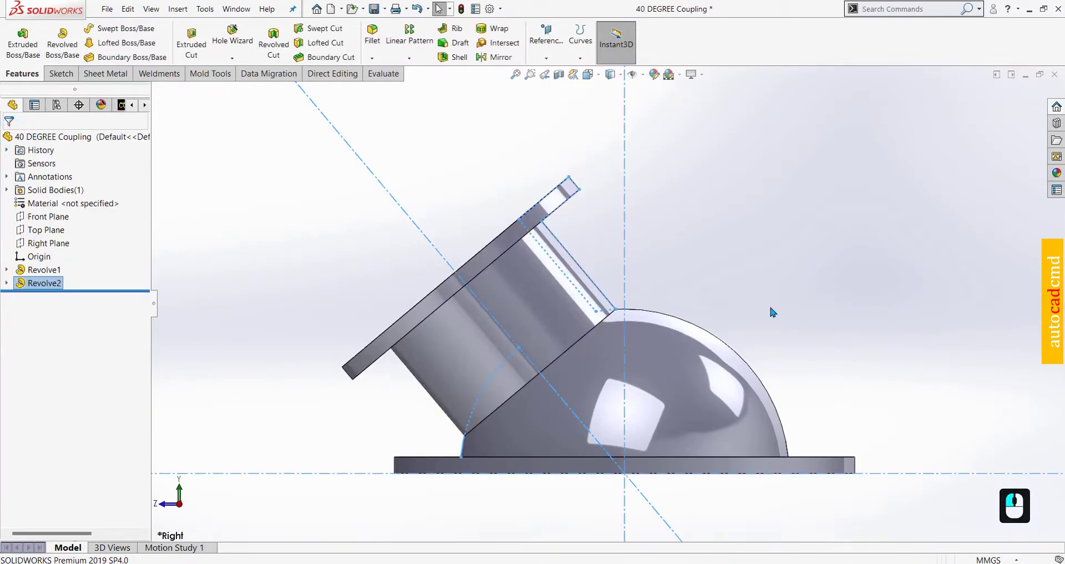
Convert the flange's inner 50 mm edge into a circle in a new sketch on the end face
click(820, 286)
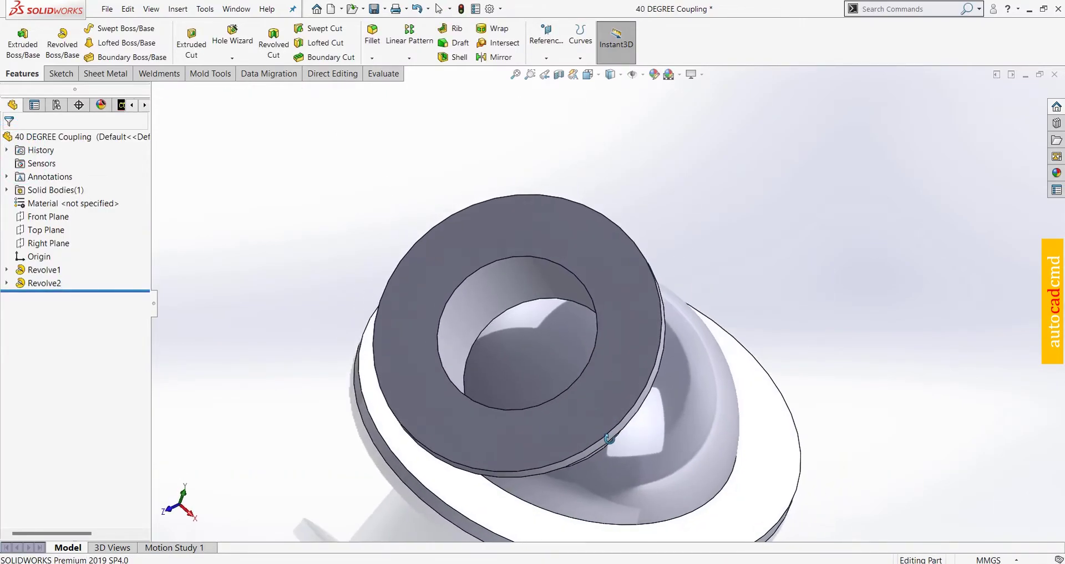
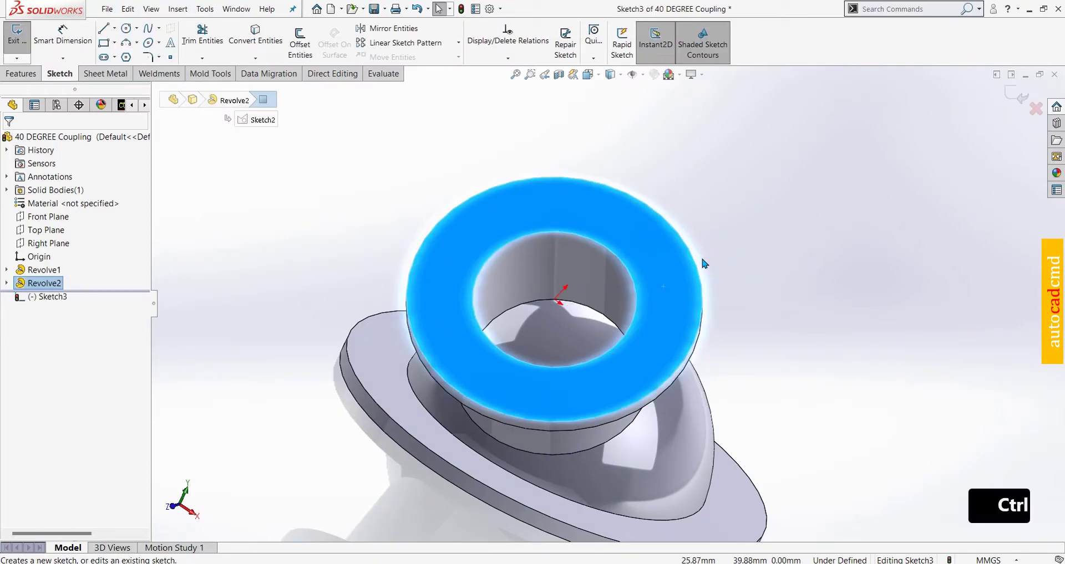
key(ctrl+8)
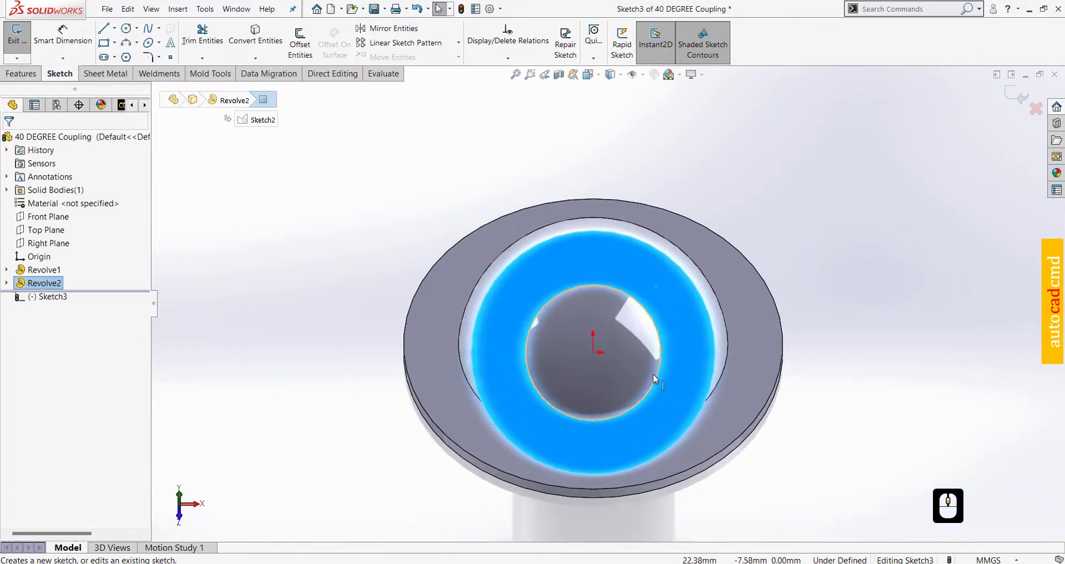
click(648, 369)
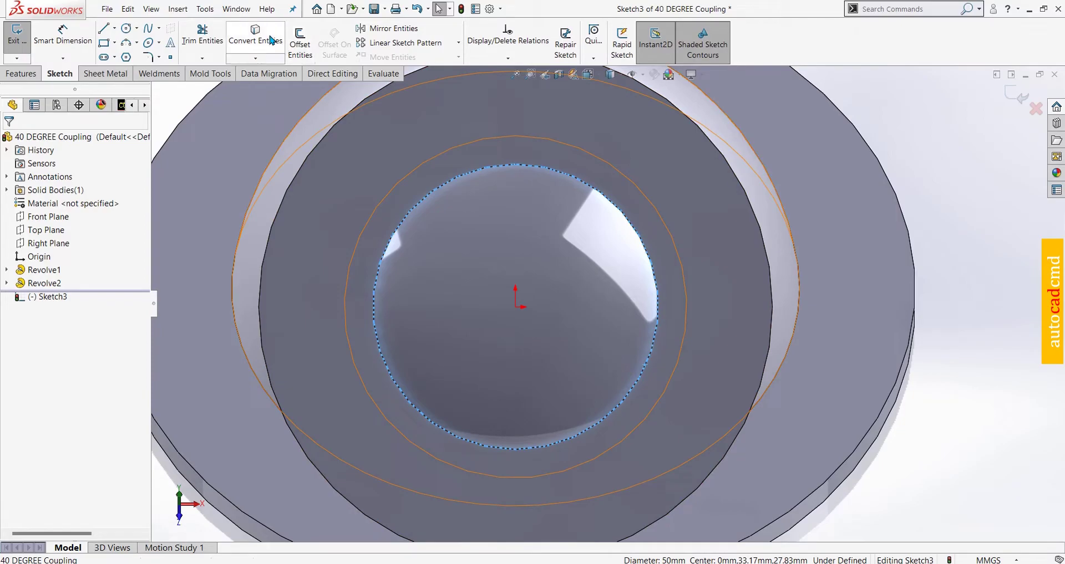
click(273, 38)
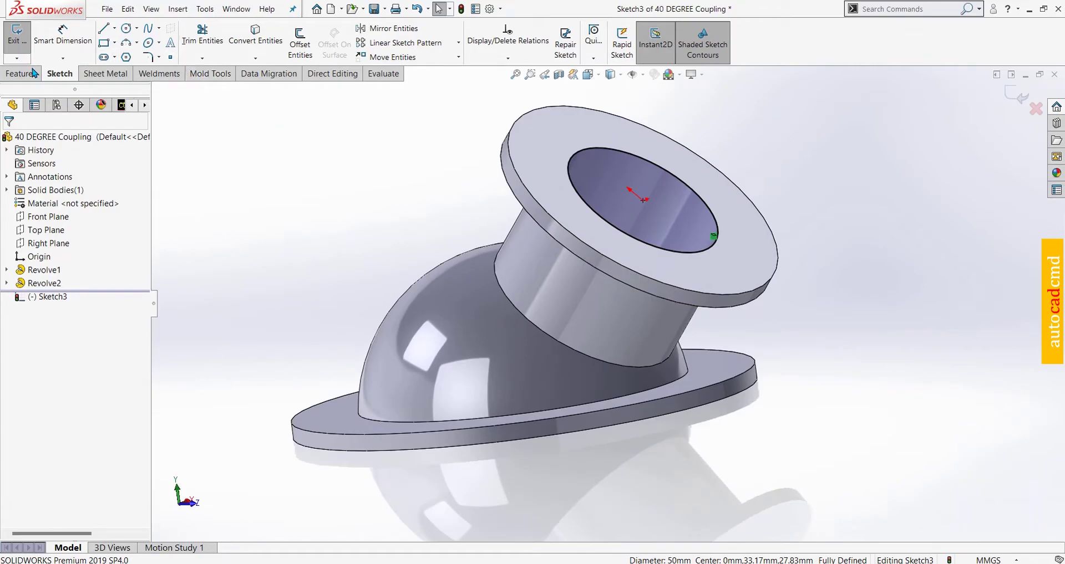
Start an Extruded Cut from the 50 mm circle with a 60 mm blind depth
click(31, 74)
click(194, 48)
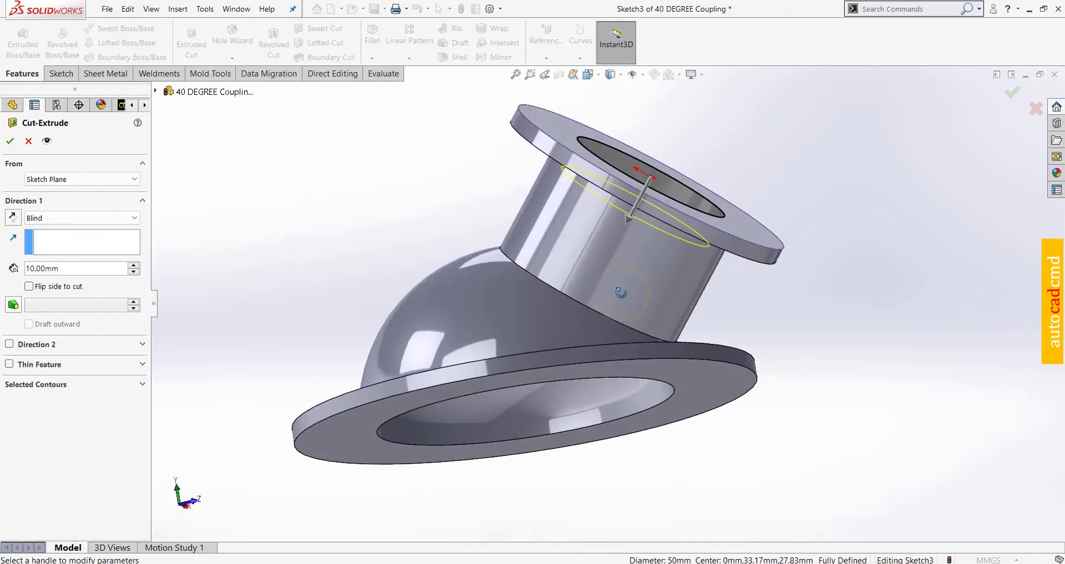
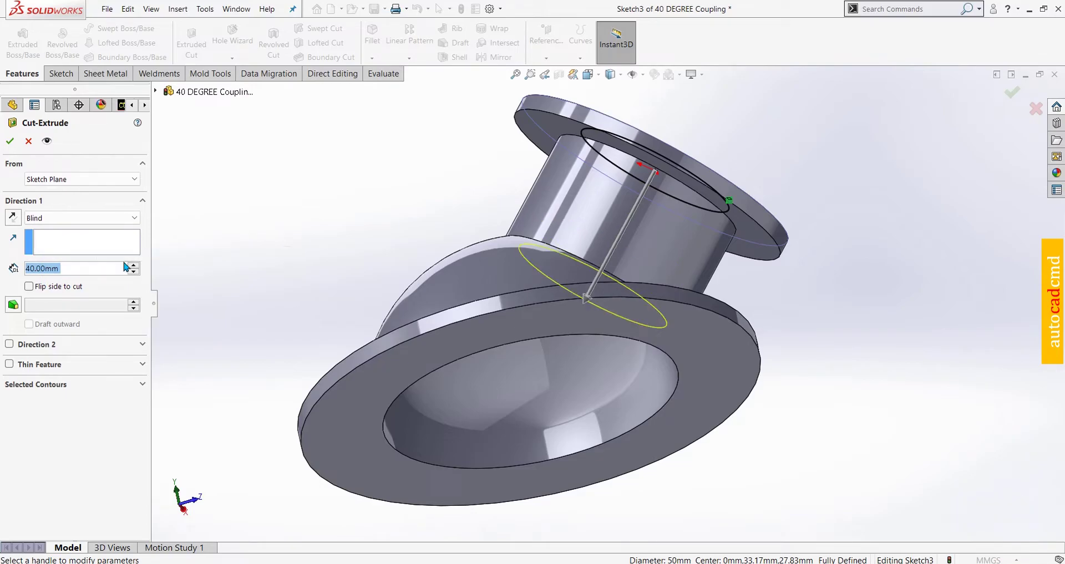
click(137, 266)
click(136, 267)
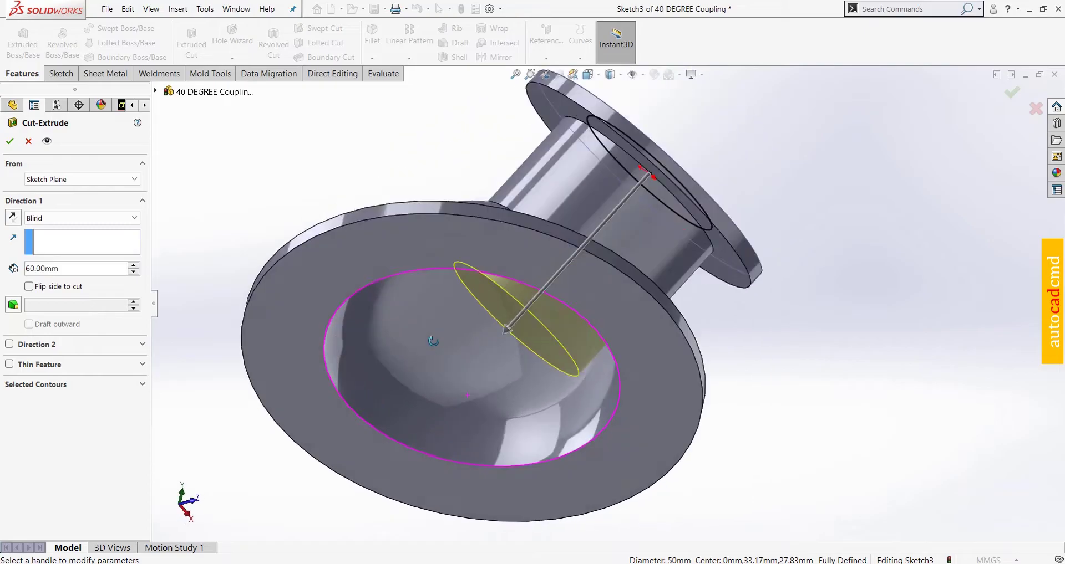
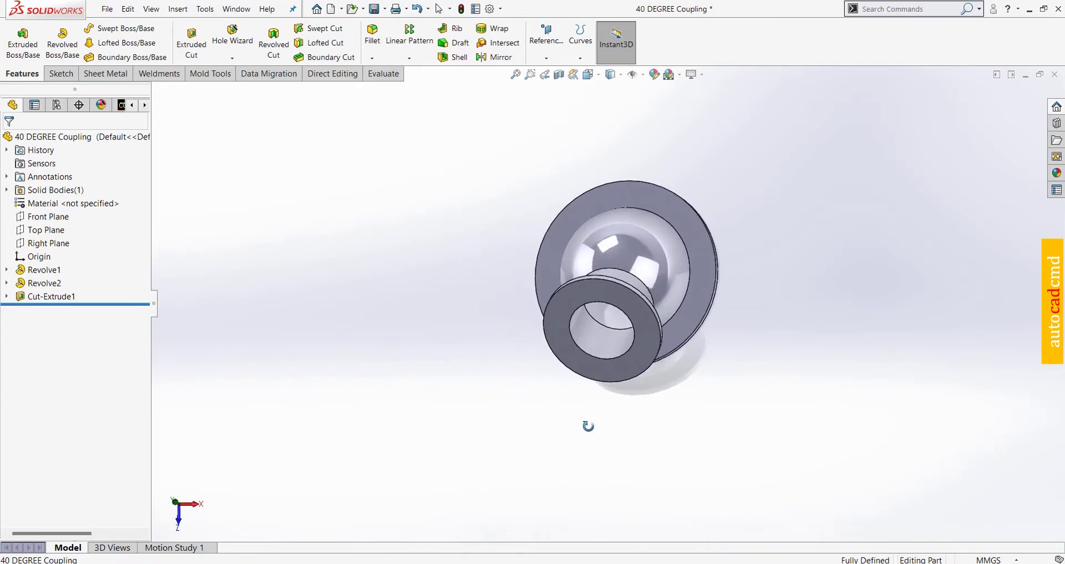
Sketch a construction line from the base flange centre on its face, viewed head-on
click(700, 302)
drag(751, 267, 729, 292)
key(ctrl+8)
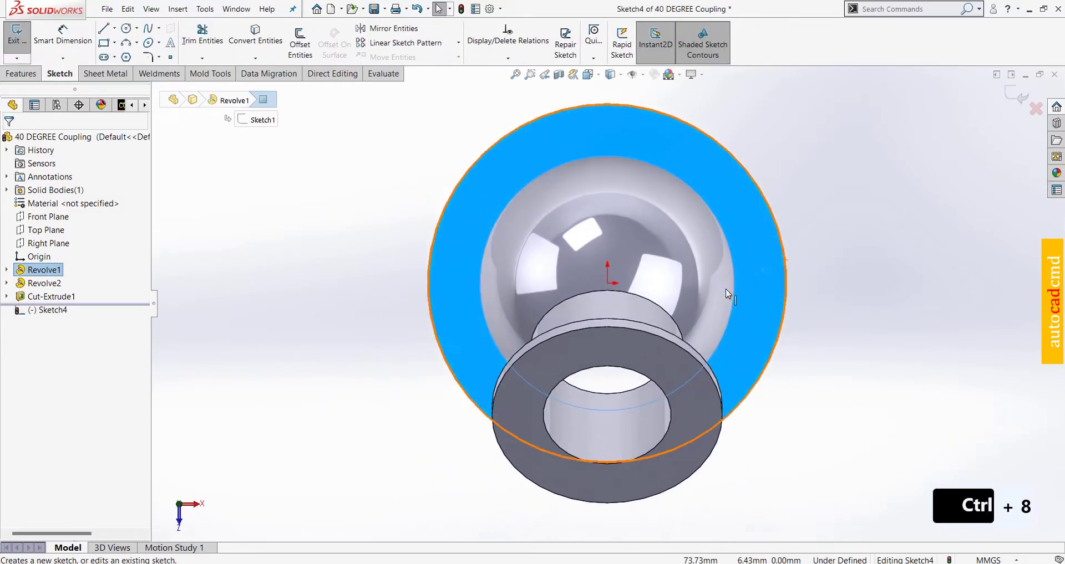
key(Escape)
drag(107, 29, 47, 293)
drag(47, 293, 627, 292)
drag(615, 288, 755, 286)
drag(759, 287, 76, 42)
key(Escape)
Place a point on the construction line and dimension it at 10 mm
drag(76, 43, 758, 289)
drag(757, 287, 769, 334)
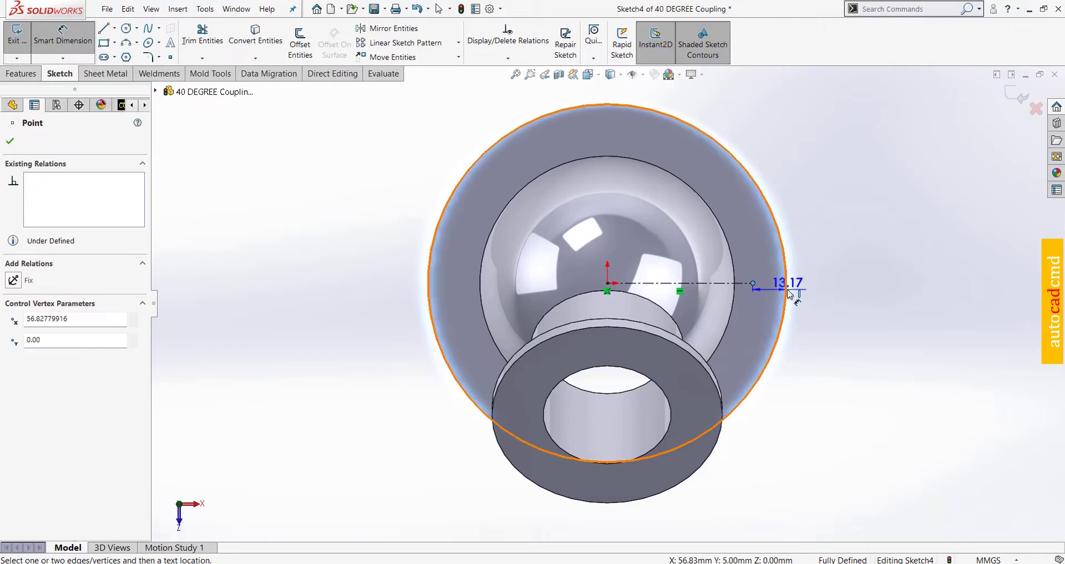
click(791, 294)
click(827, 314)
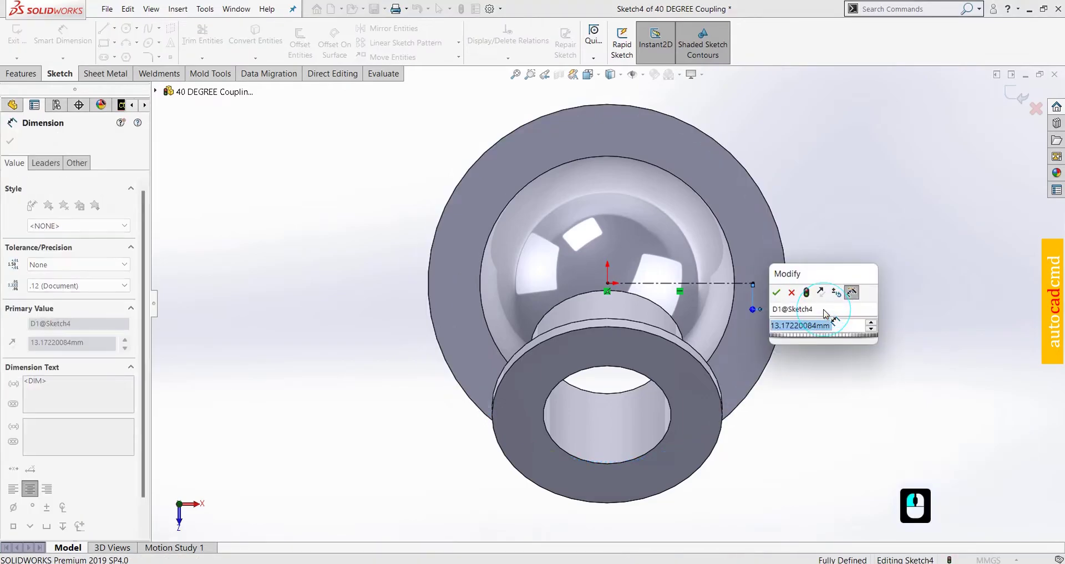
key(1)
key(0)
key(Return)
key(Escape)
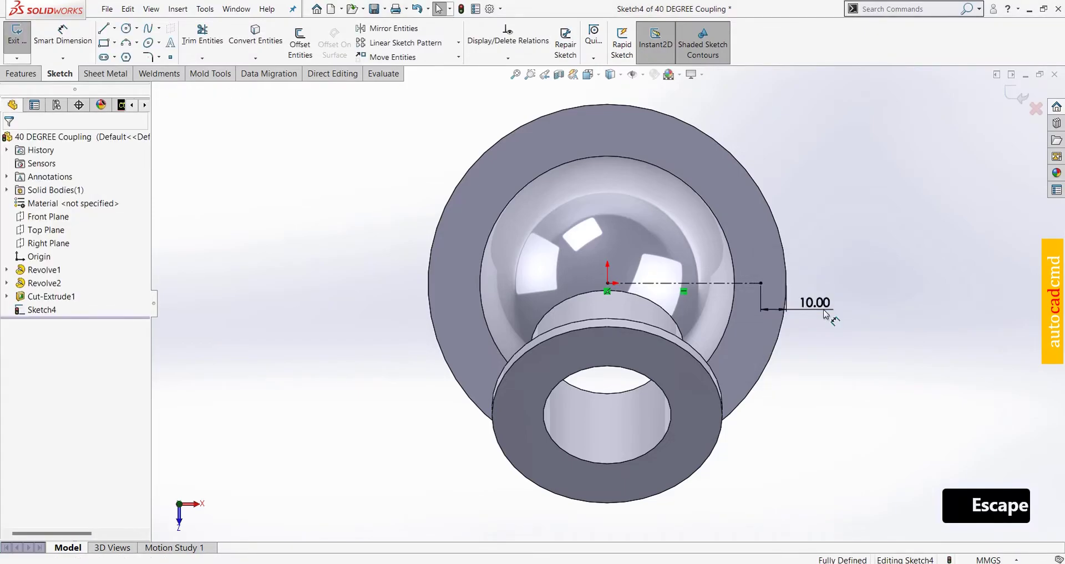
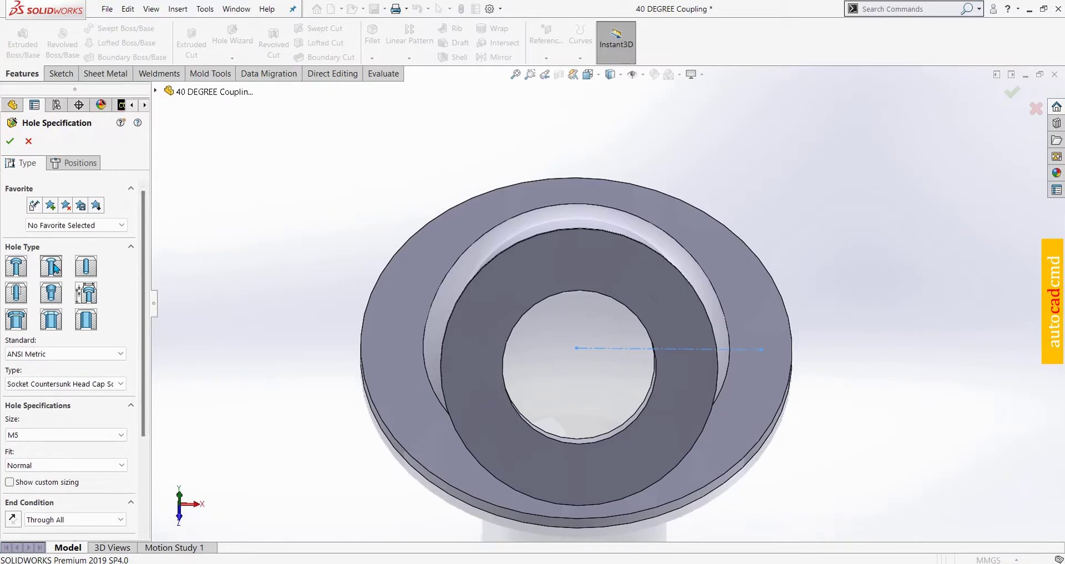
Set the Hole Wizard to an M8 countersunk hole positioned at the sketched point
drag(57, 267, 57, 376)
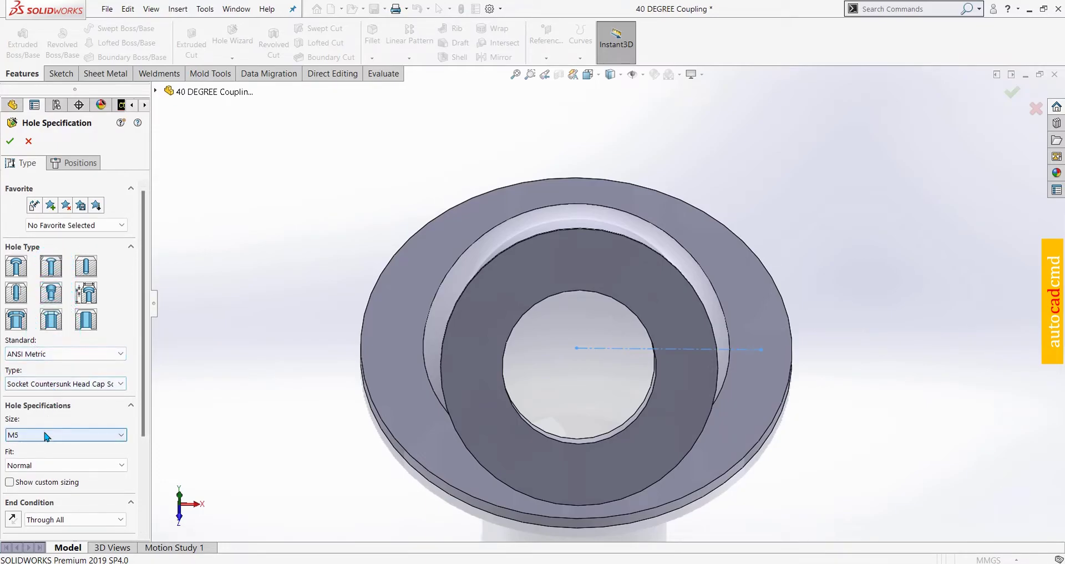
click(48, 435)
click(40, 489)
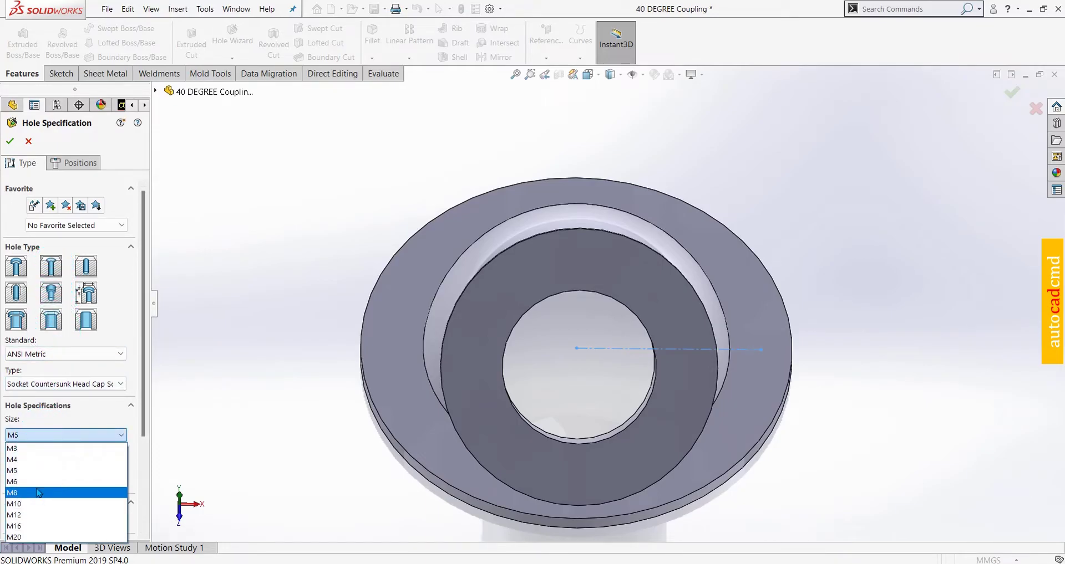
drag(40, 491, 79, 436)
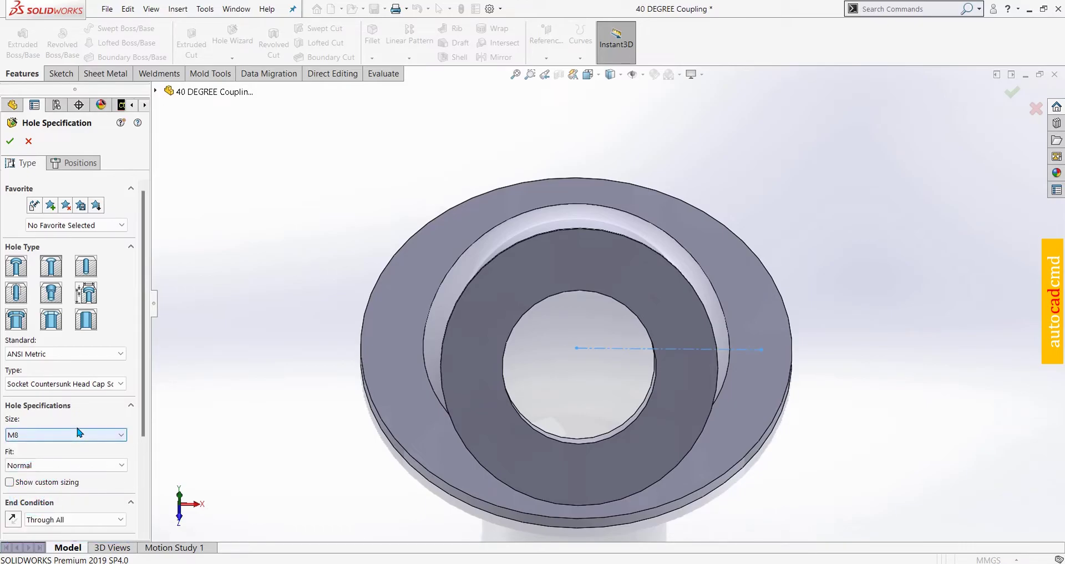
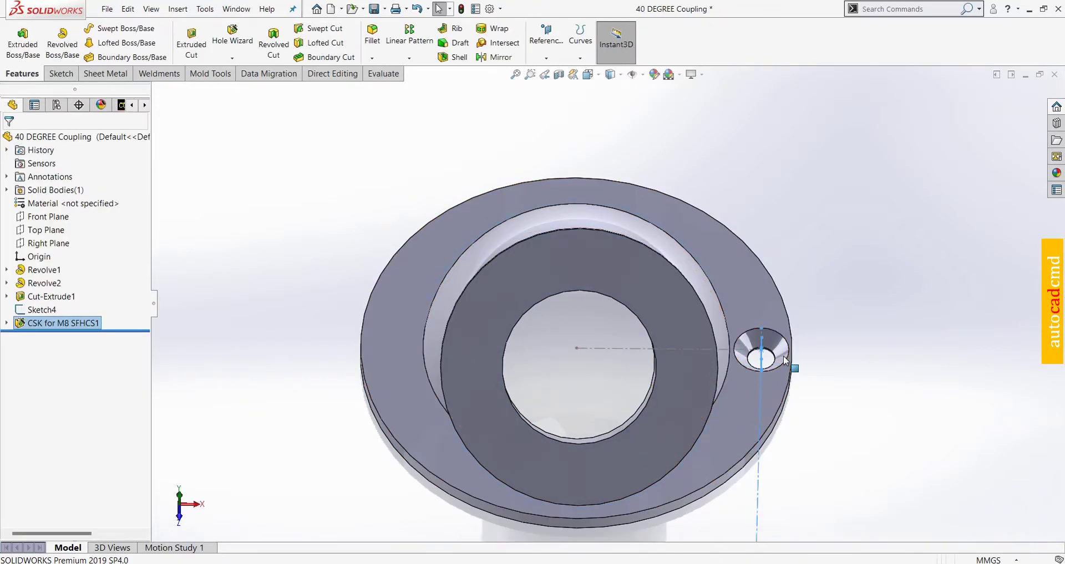
click(830, 316)
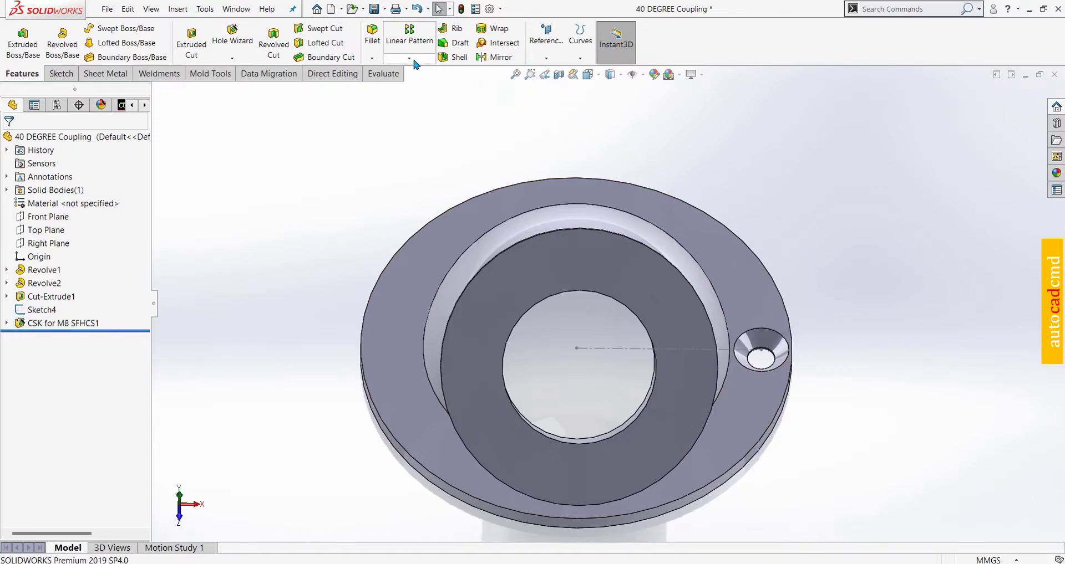
Circular-pattern the M8 countersunk hole around the base flange face, eight equally spaced
click(417, 62)
click(417, 86)
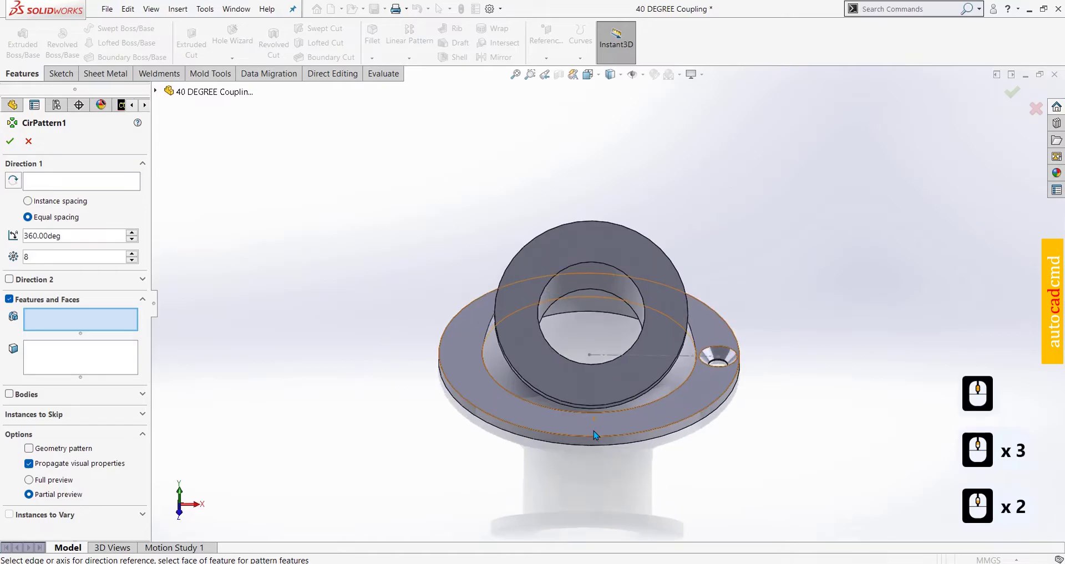
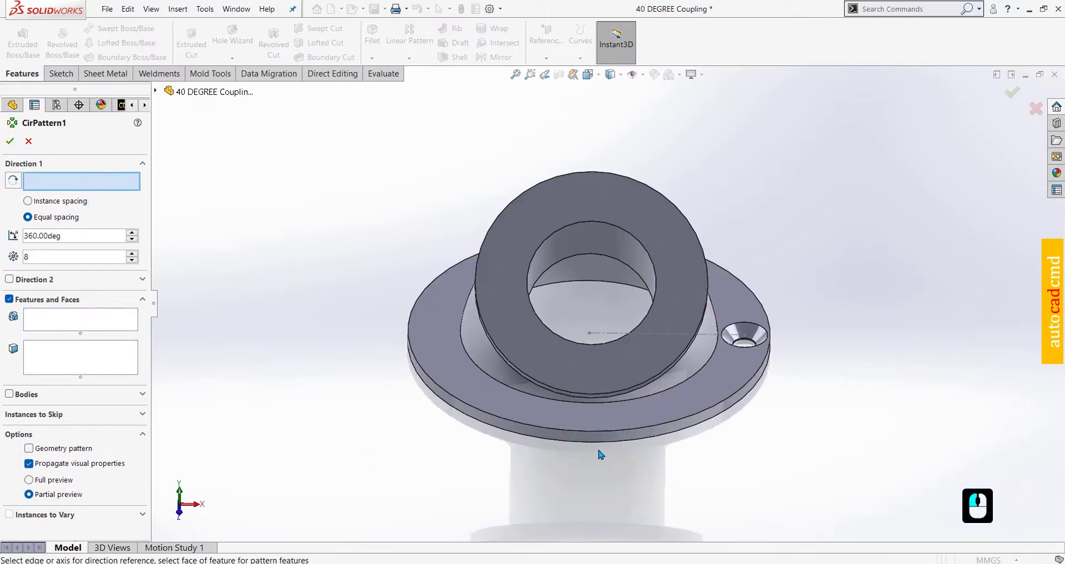
click(607, 441)
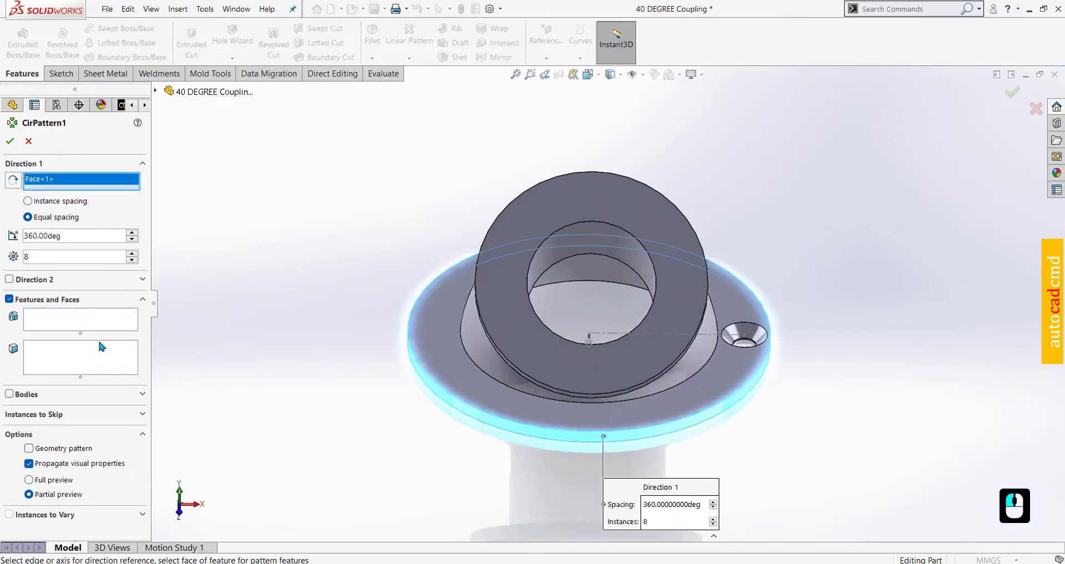
click(53, 322)
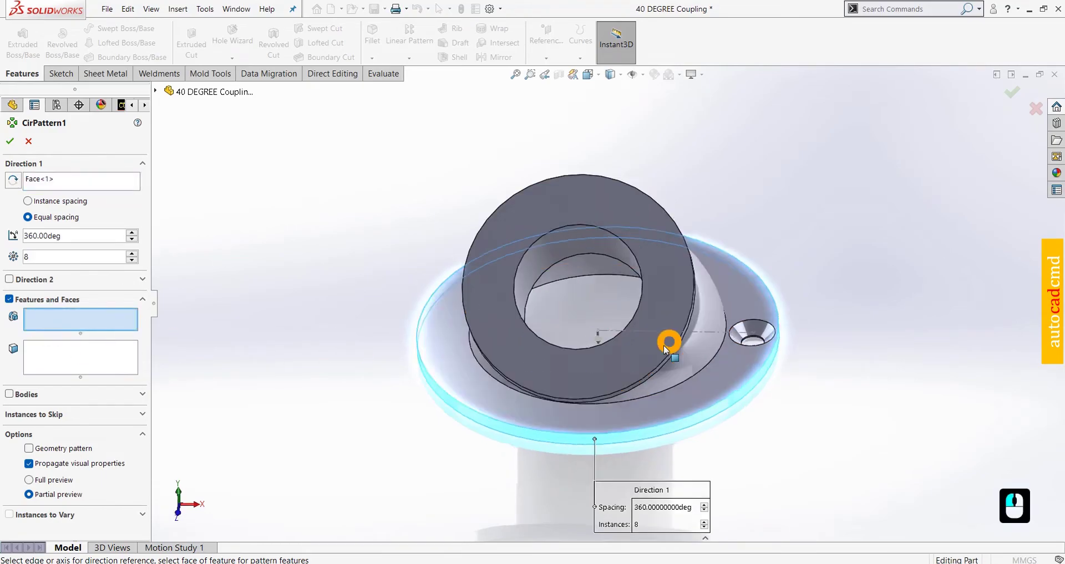
click(761, 327)
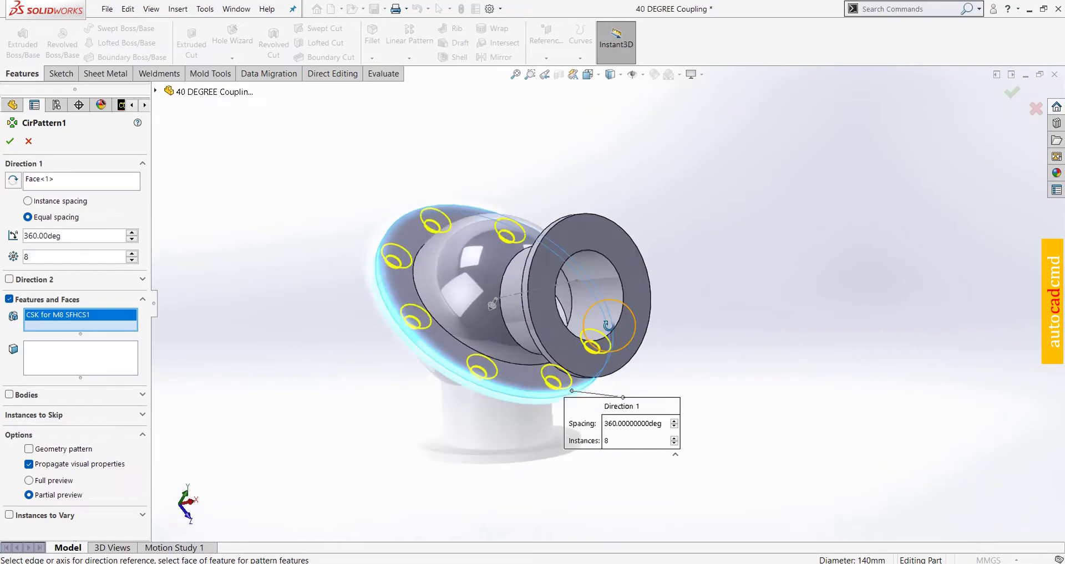
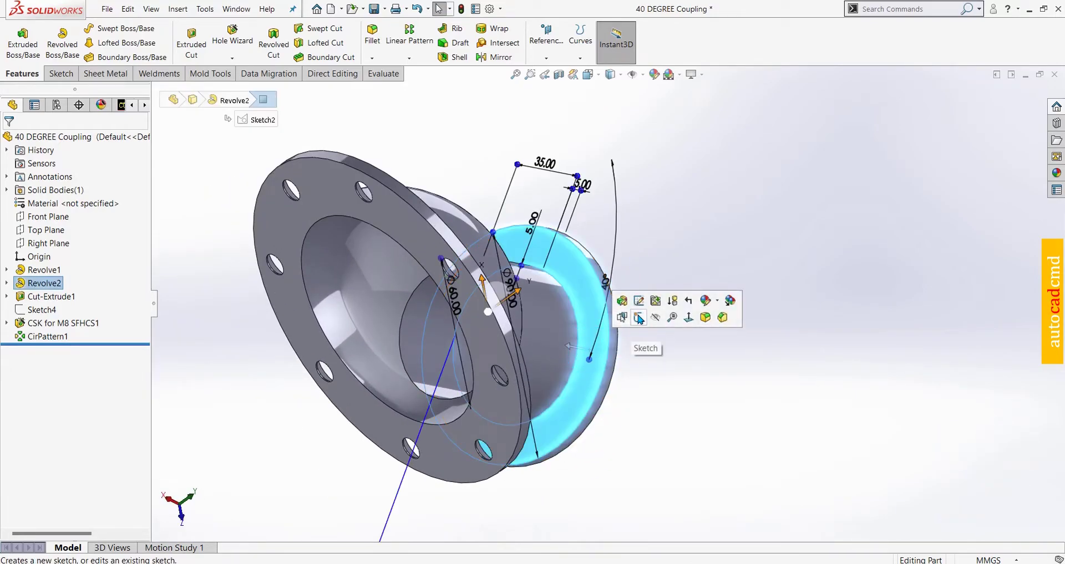
Sketch a line on the second flange face from its centre toward the outer edge
click(641, 318)
key(ctrl+8)
key(Escape)
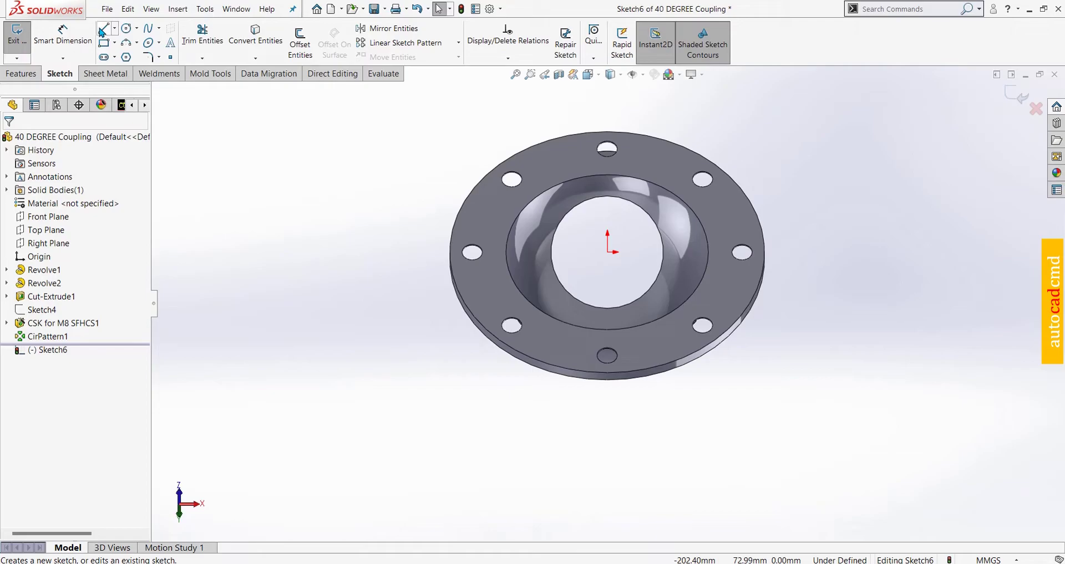
click(103, 30)
click(615, 258)
click(701, 256)
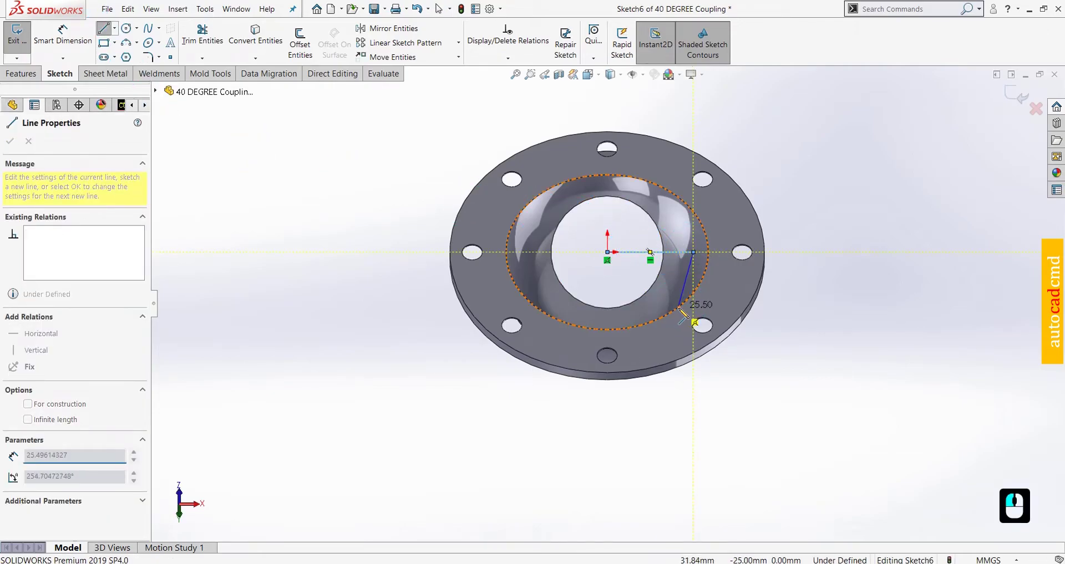
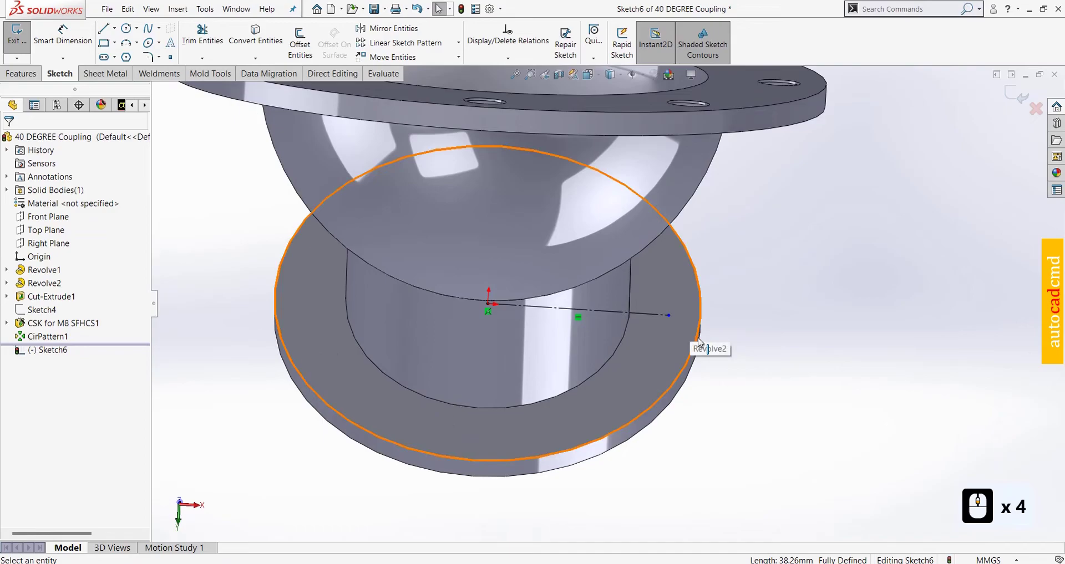
Dimension the line's endpoint 7 mm from the flange's outer edge and exit the sketch
click(88, 43)
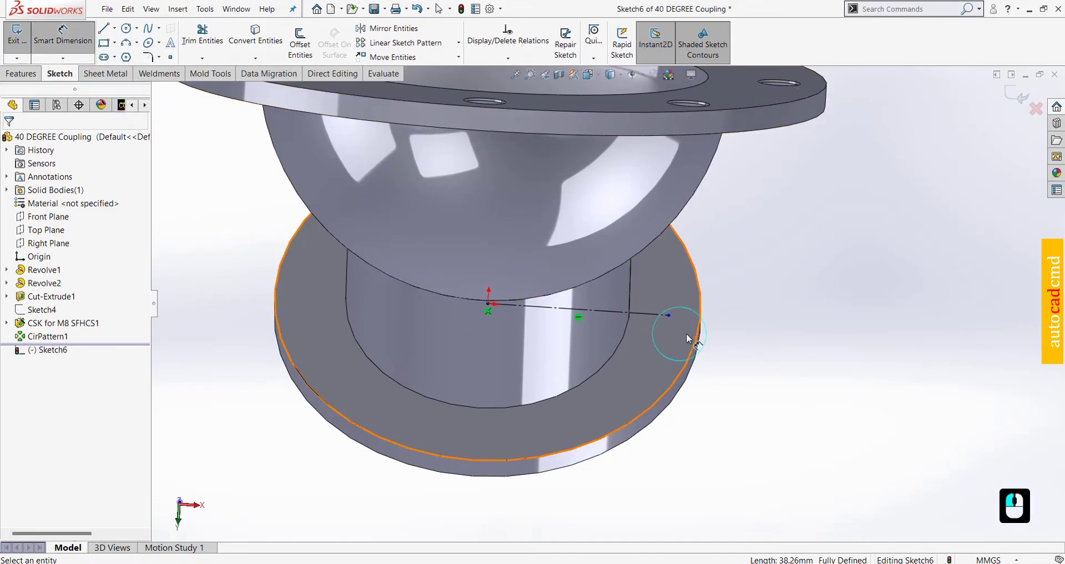
click(674, 319)
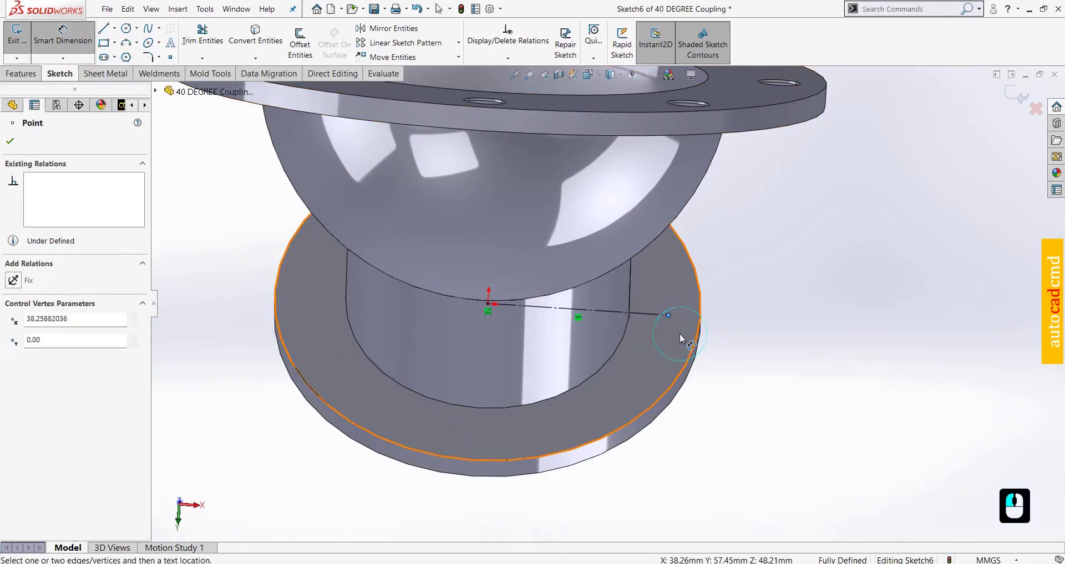
click(705, 321)
click(750, 313)
text(7)
key(Return)
key(Return)
key(Return)
key(Escape)
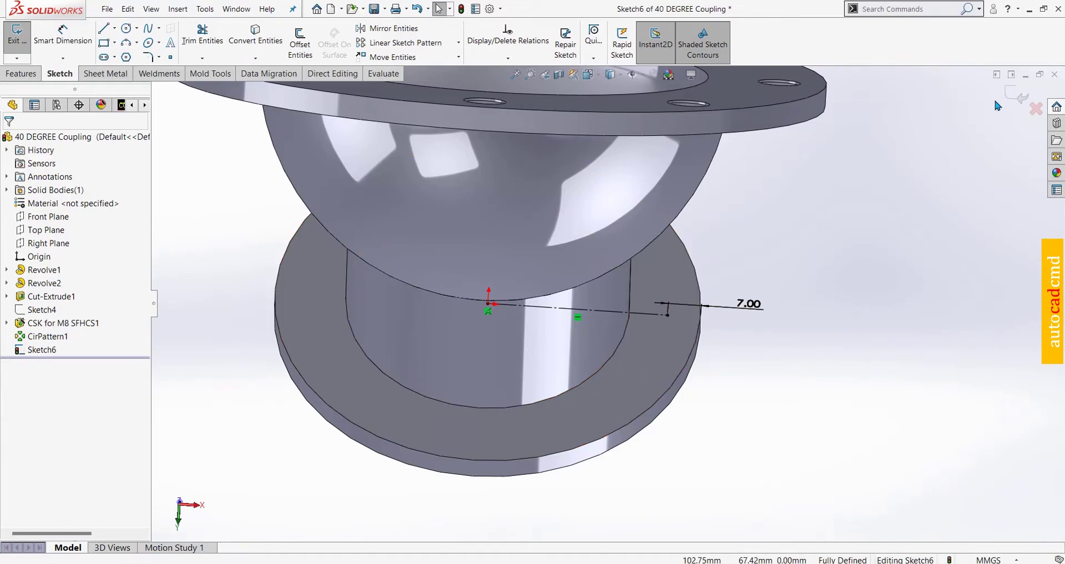
click(1007, 96)
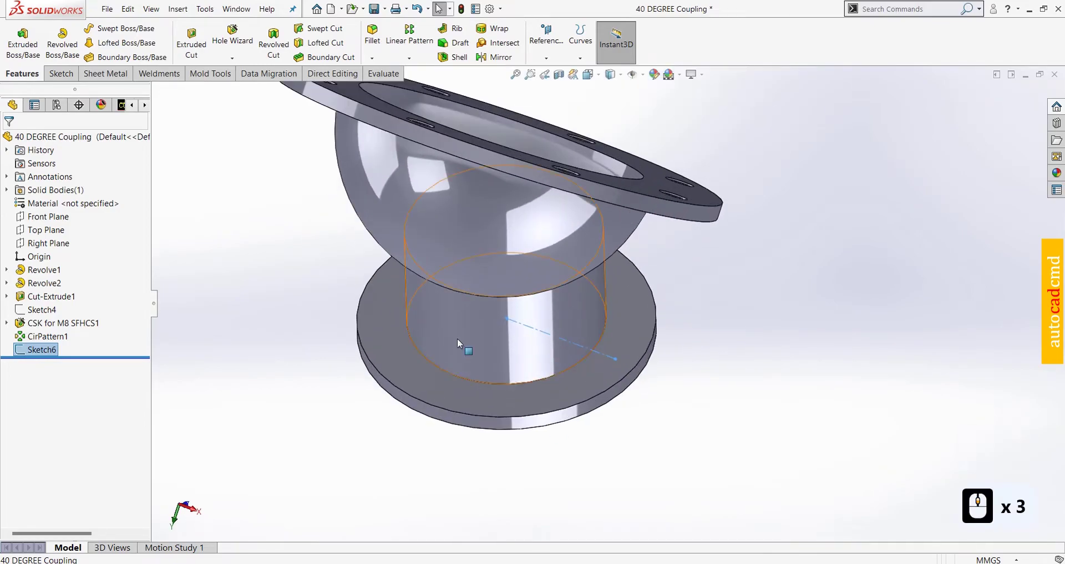
Choose an M5 countersunk socket head cap screw hole in the Hole Wizard
click(237, 40)
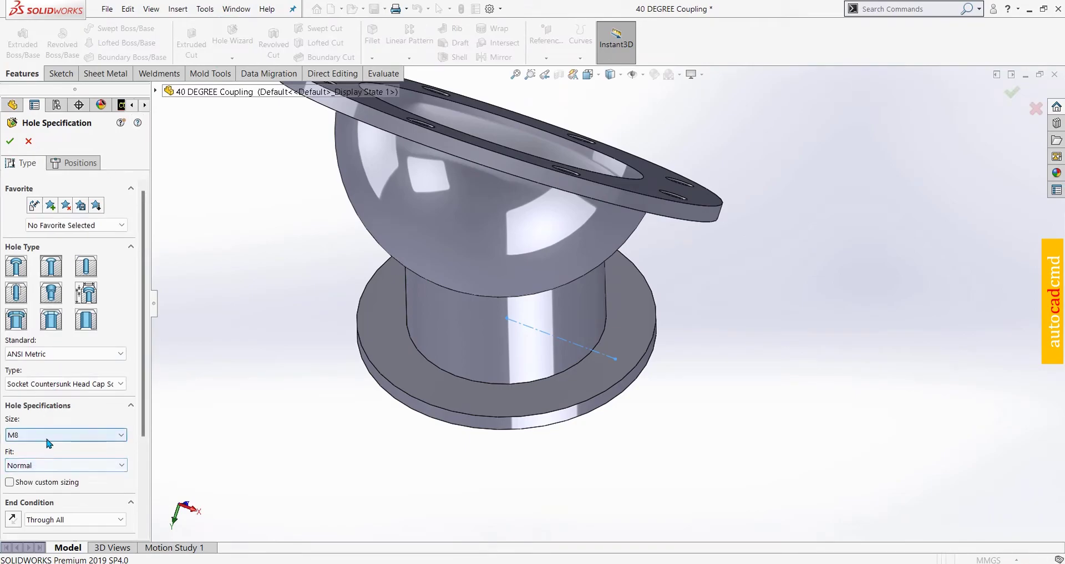
click(50, 440)
click(37, 472)
click(87, 157)
click(84, 163)
Place the M5 hole on the second flange at the guide line's end and confirm it
click(94, 282)
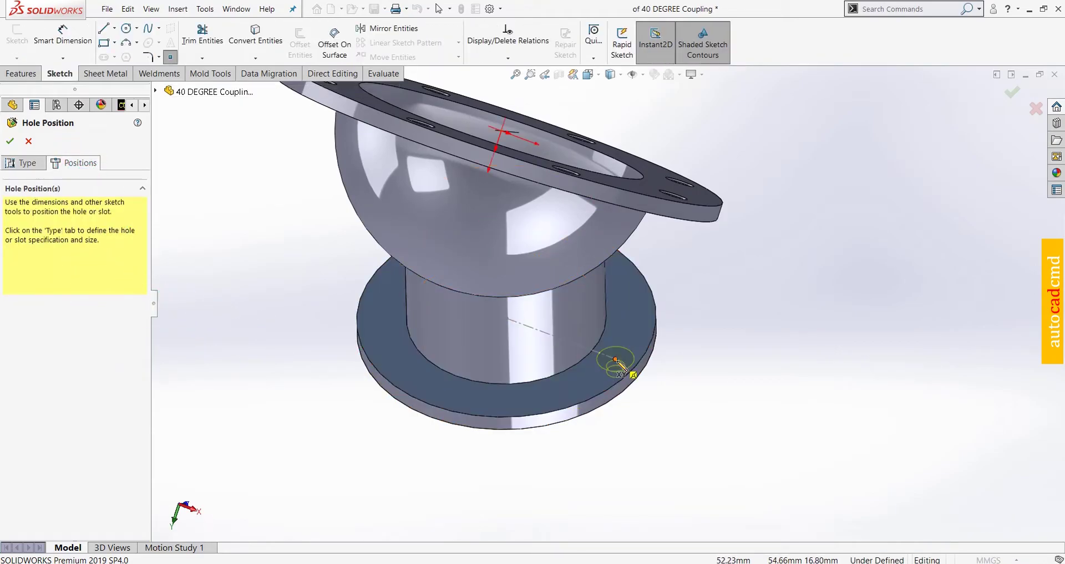
click(619, 367)
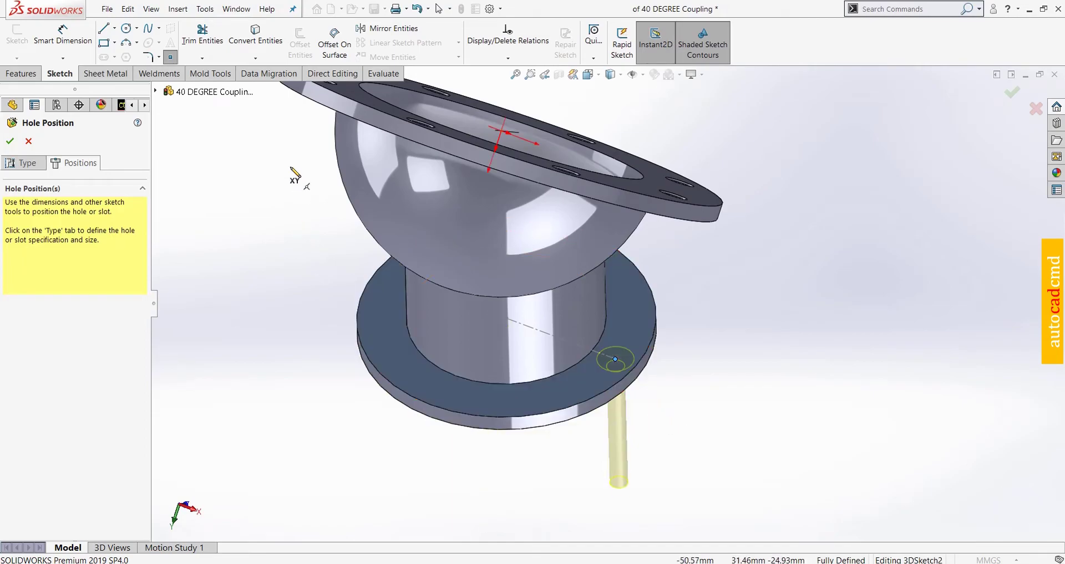
click(16, 143)
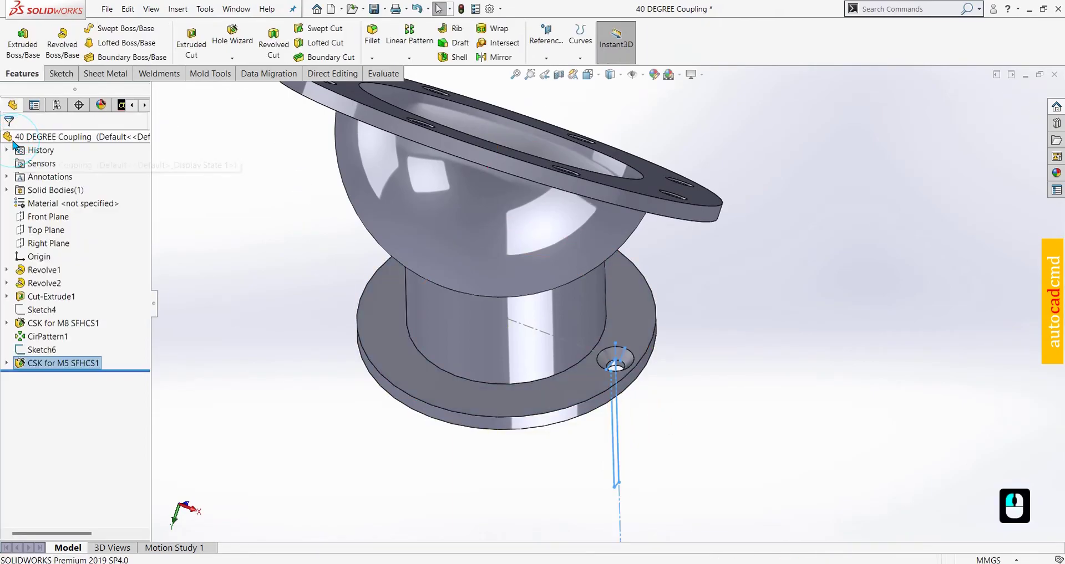
key(Escape)
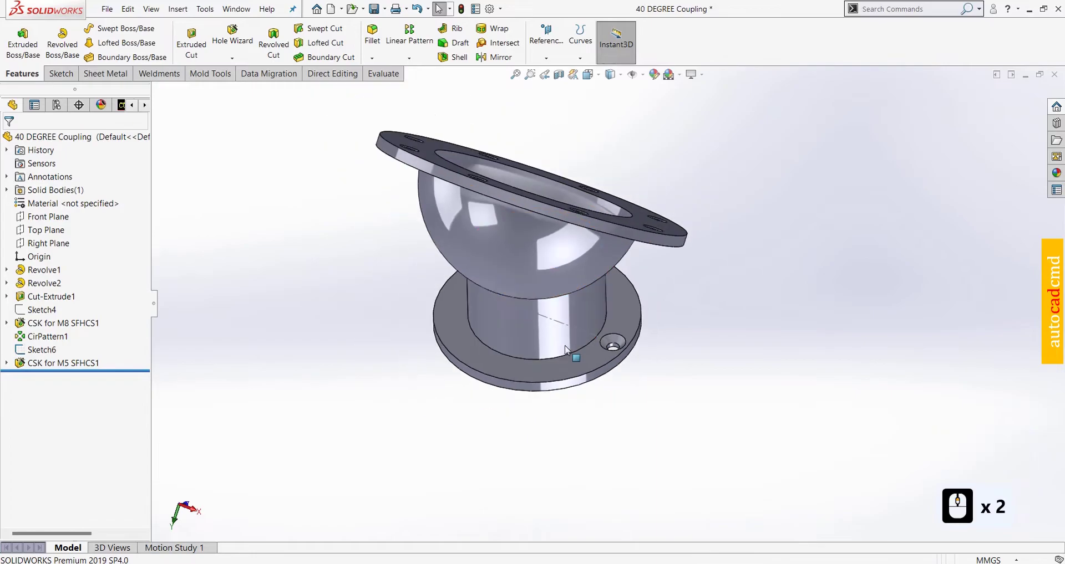
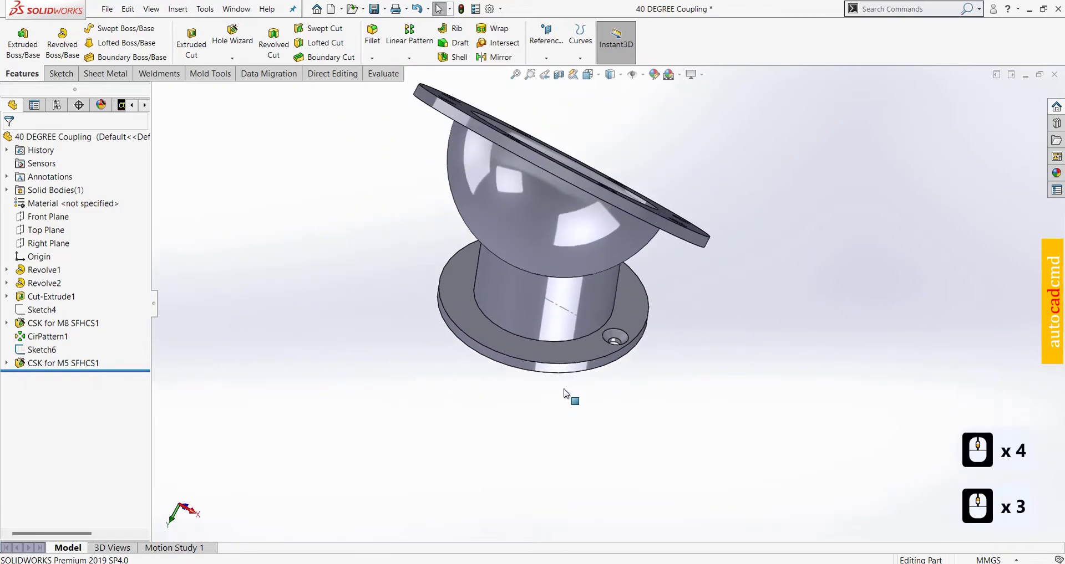
Circular-pattern the M5 countersunk hole eight times around the second flange face
click(411, 63)
click(413, 83)
click(98, 183)
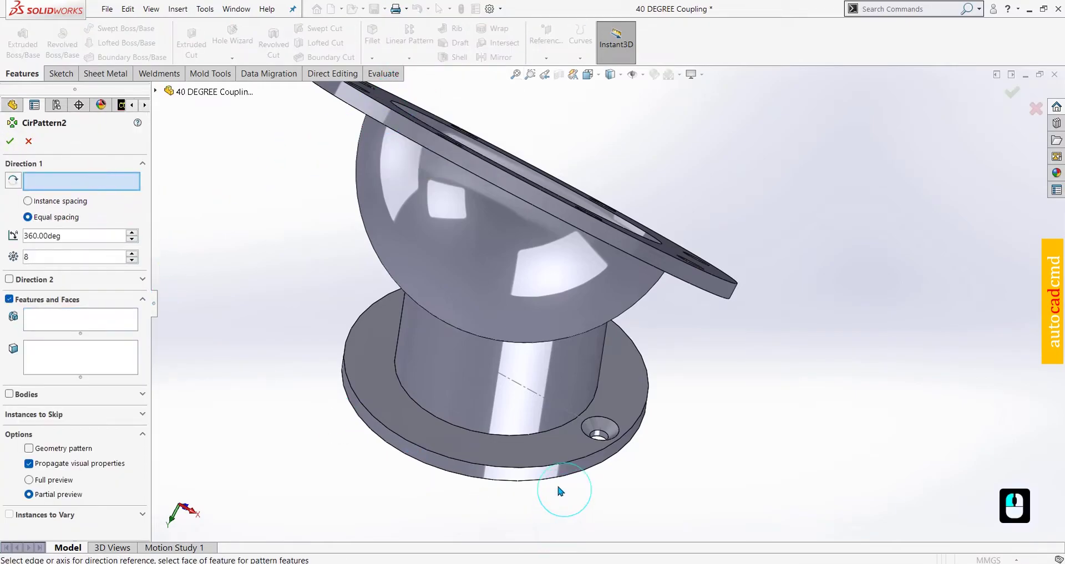
click(506, 469)
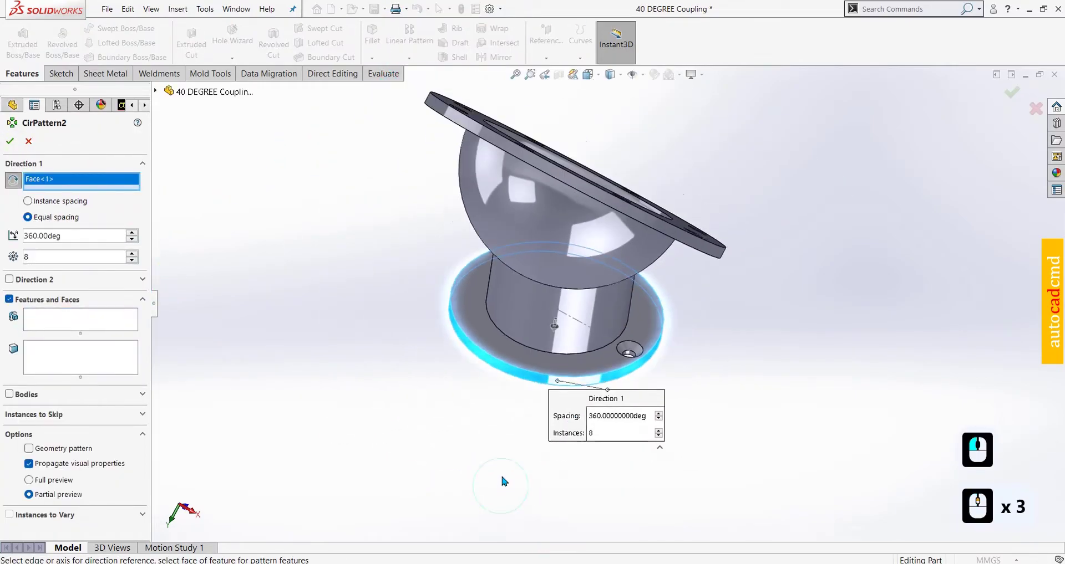
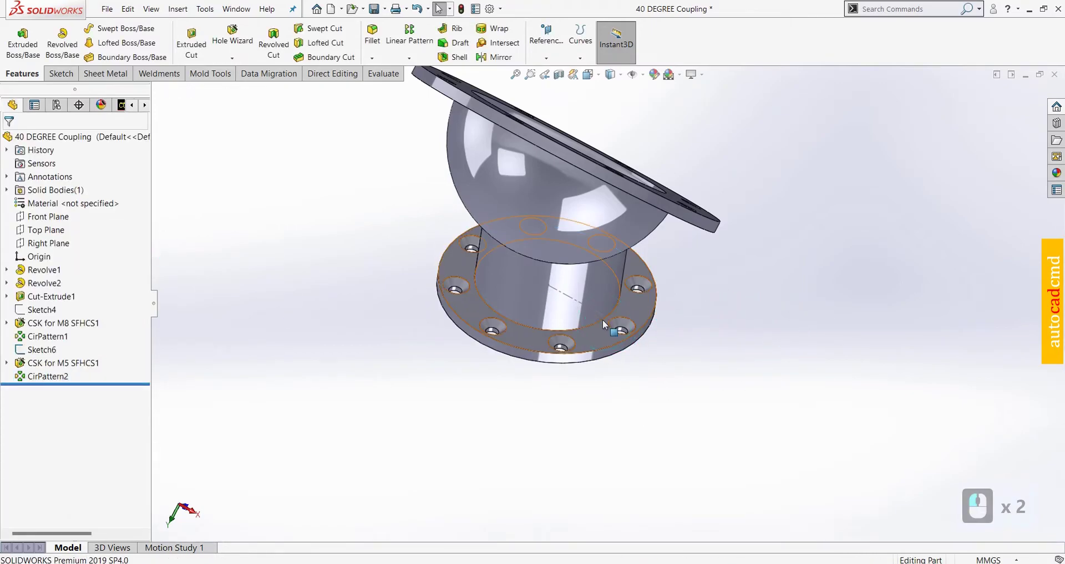
Hide the guide line sketch Sketch6
click(606, 321)
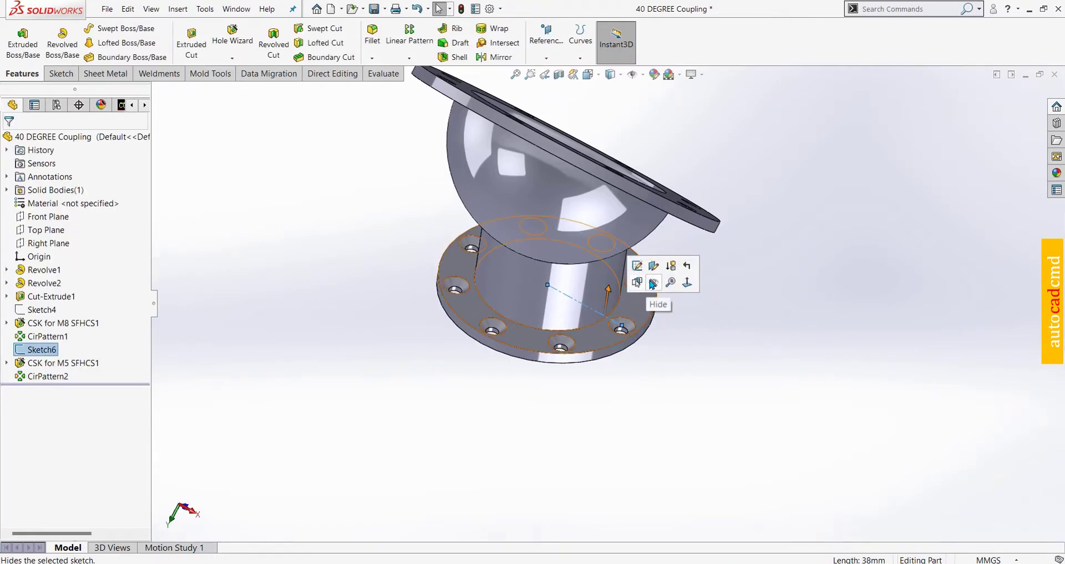
click(655, 292)
click(652, 425)
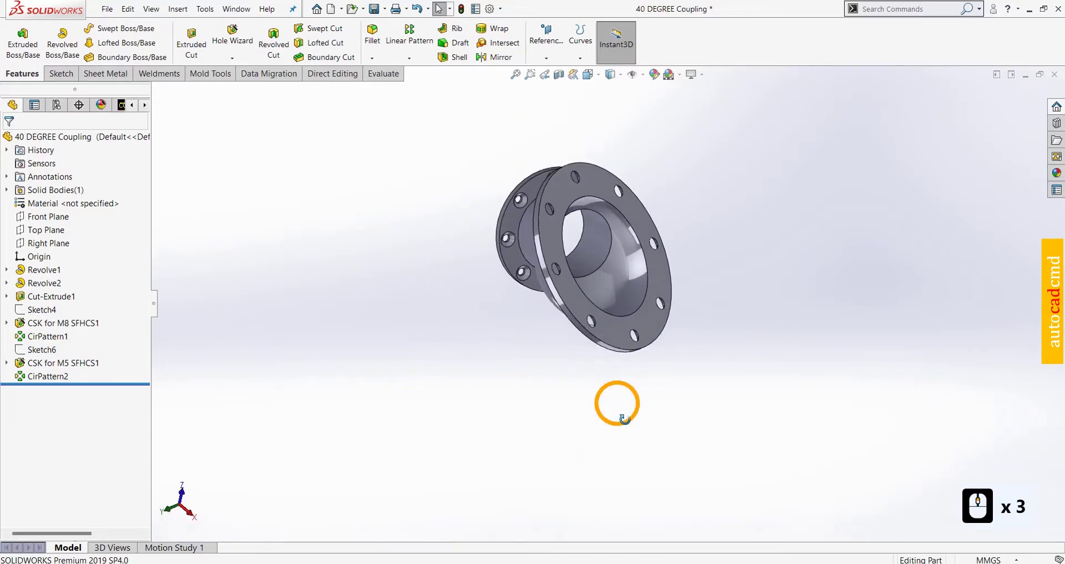
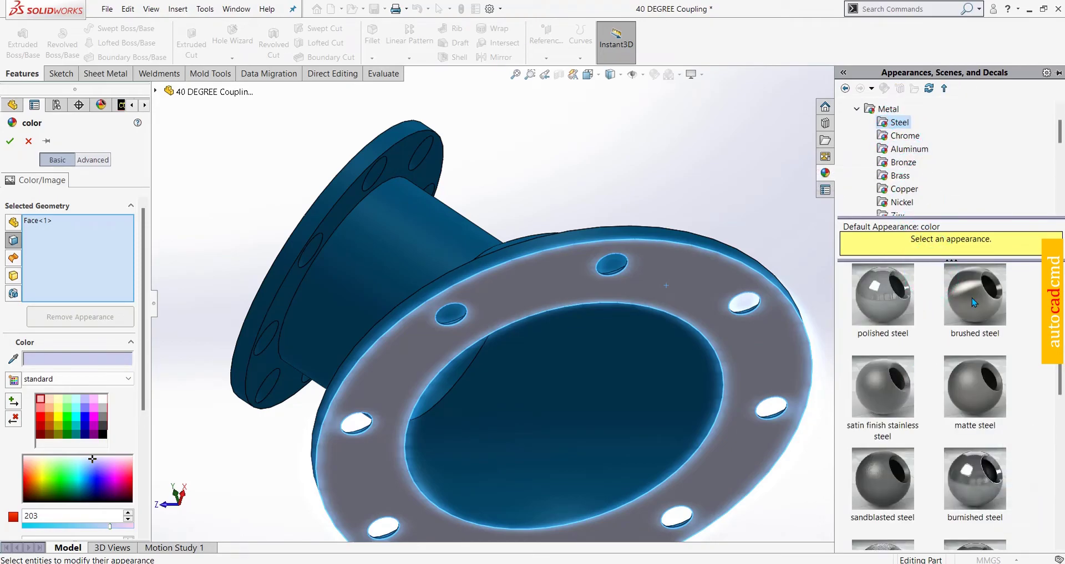
Apply matte platinum and select the flange face, bore and first countersink faces
middle_click(975, 300)
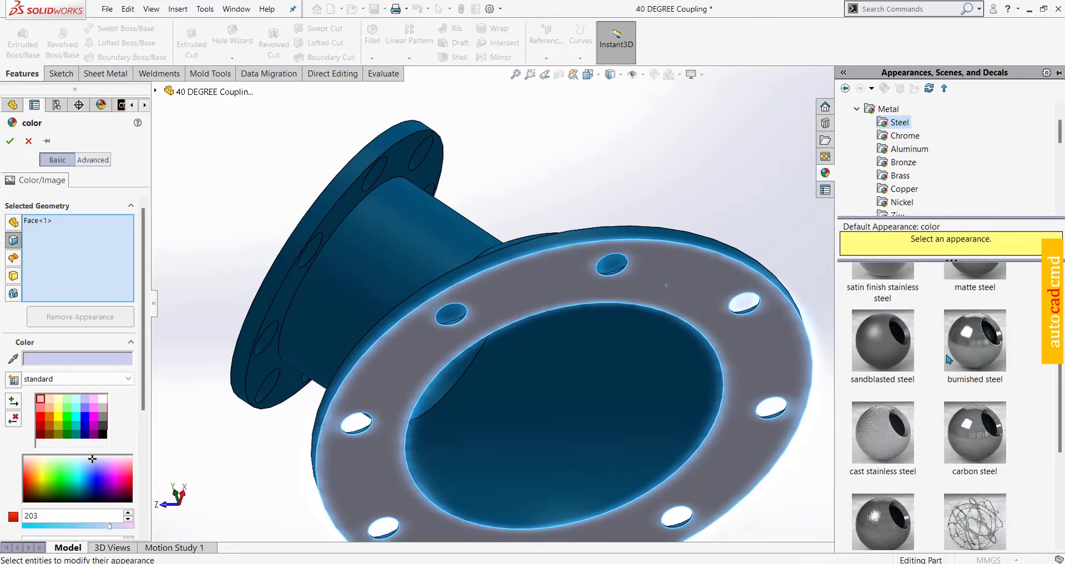
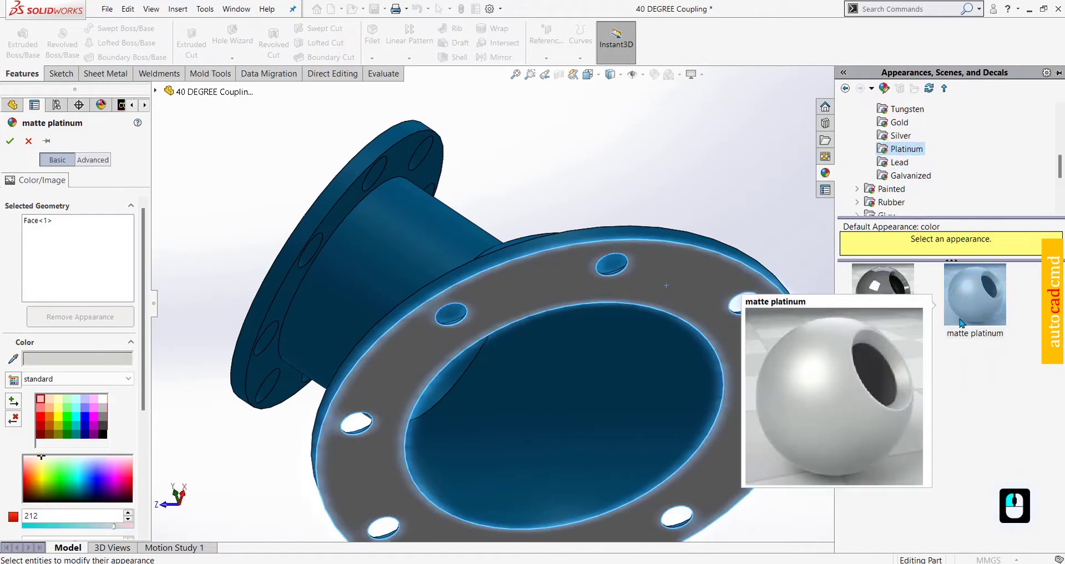
click(646, 393)
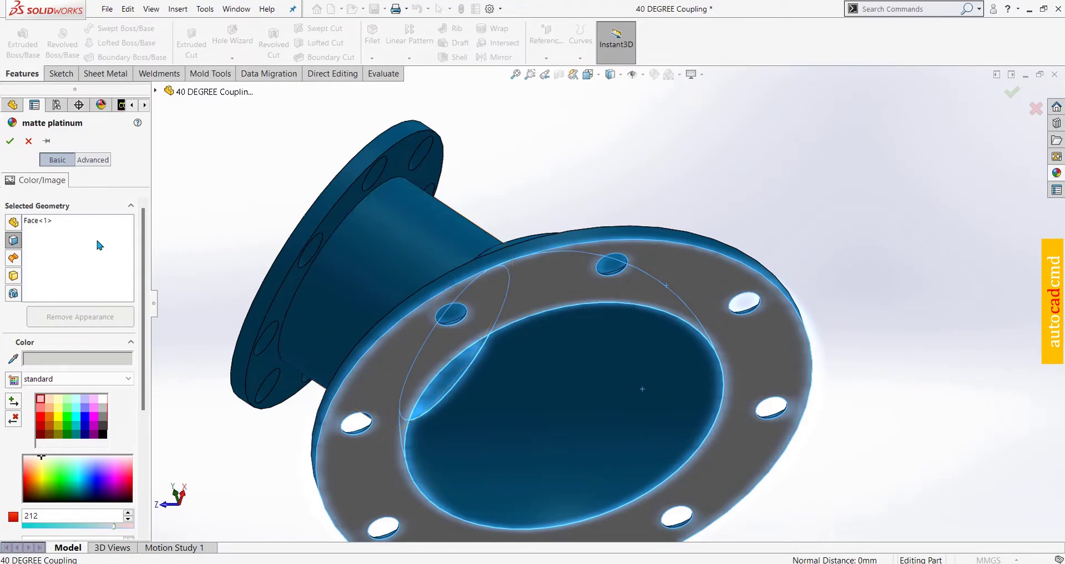
click(50, 240)
click(609, 434)
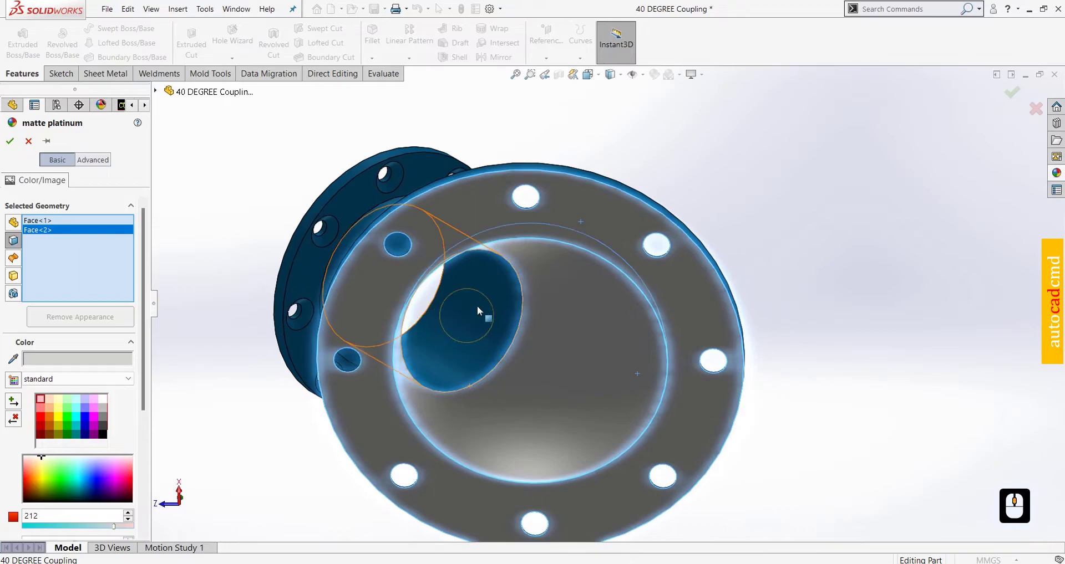
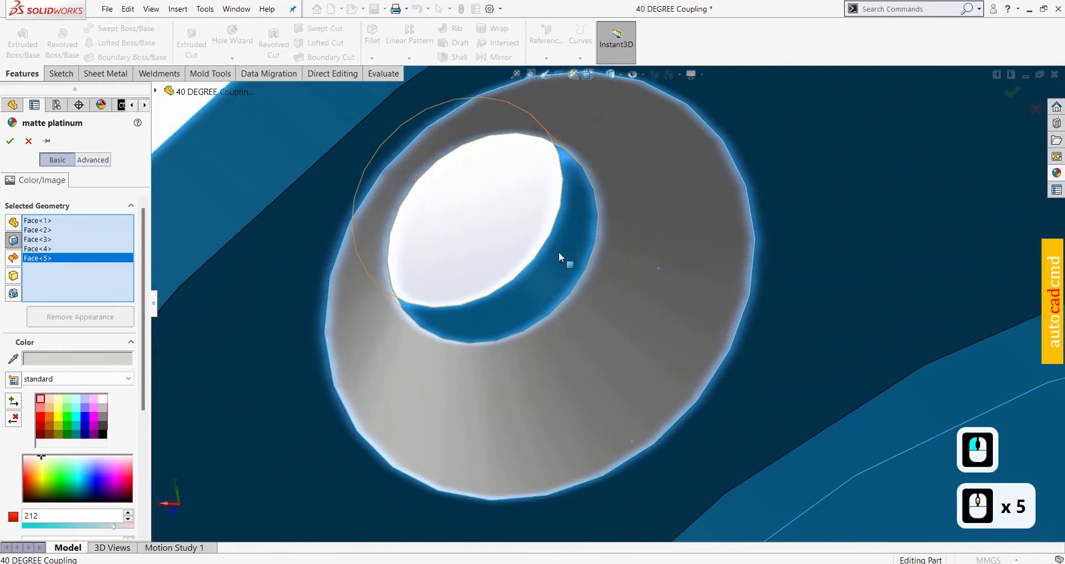
click(561, 258)
click(893, 219)
click(821, 193)
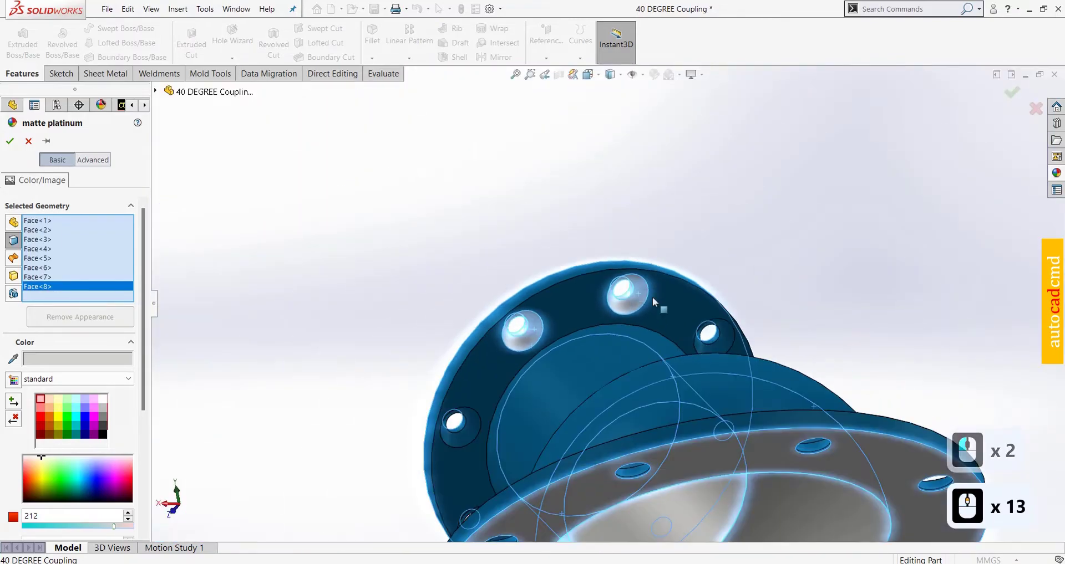
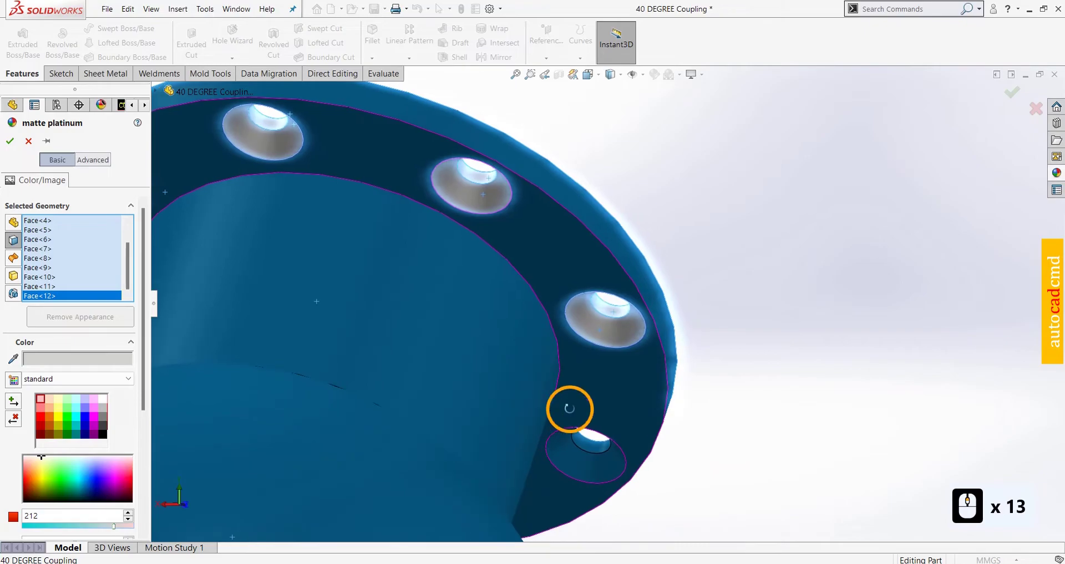
click(680, 305)
click(672, 334)
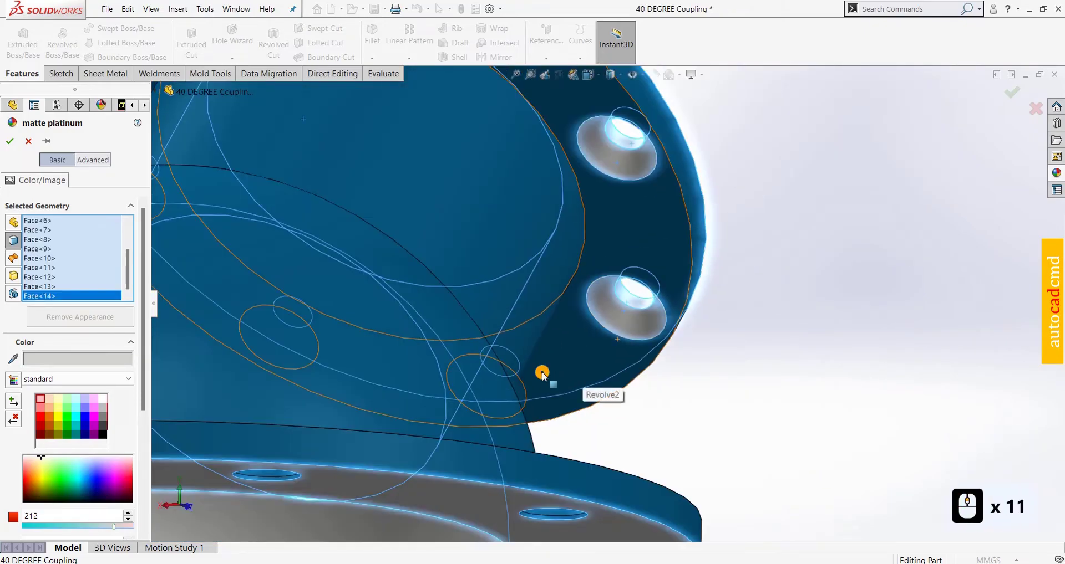
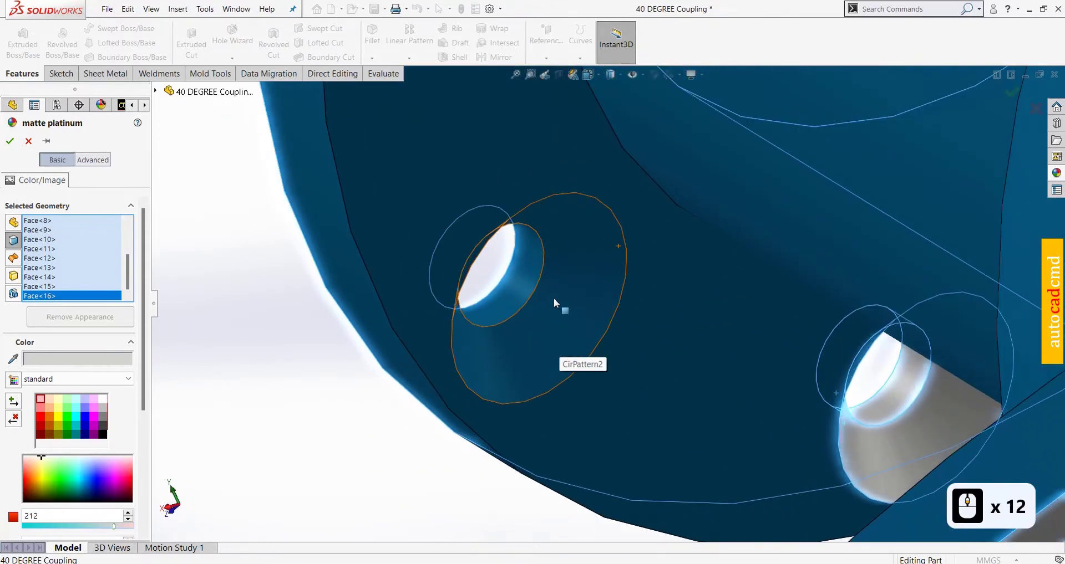
Add the remaining countersink and hole faces and confirm the matte platinum finish
click(559, 305)
click(517, 298)
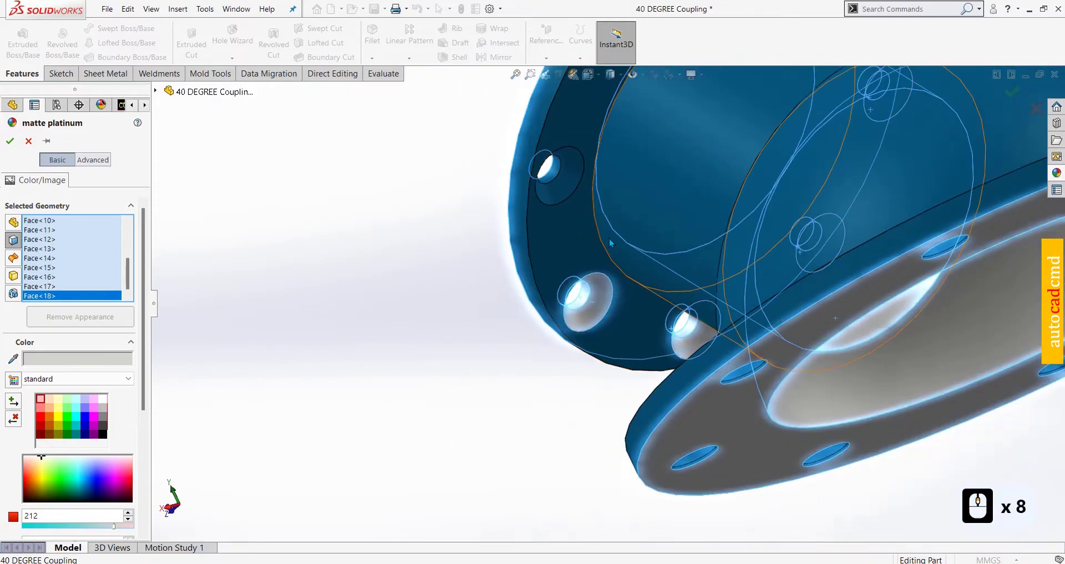
click(609, 281)
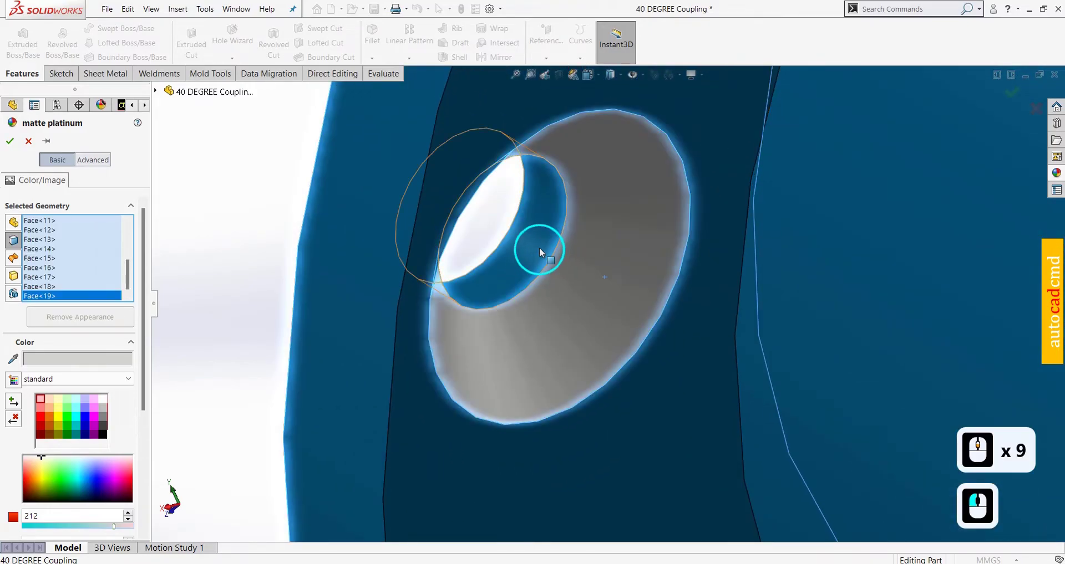
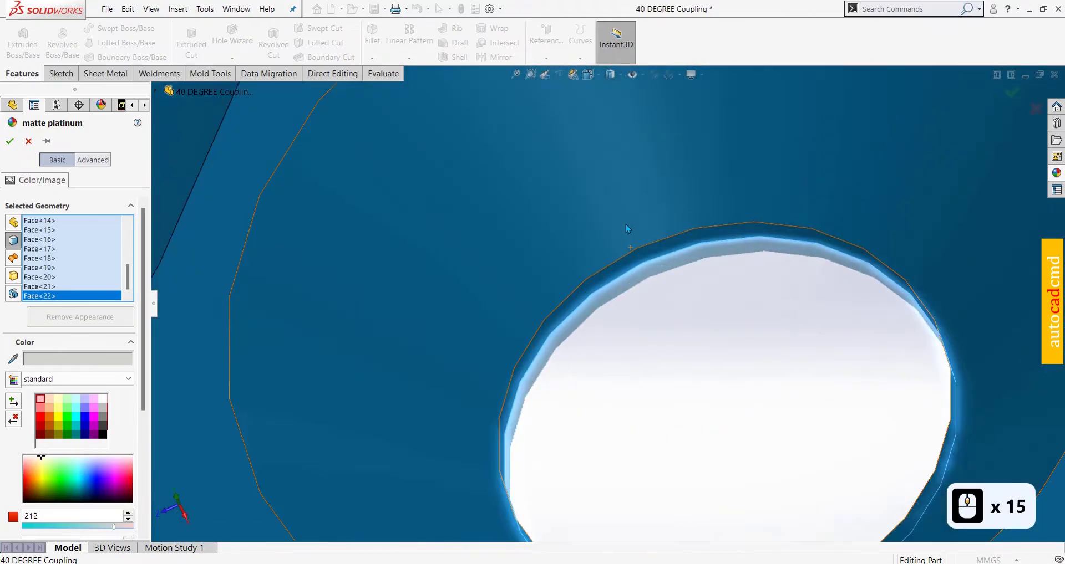
click(622, 313)
click(522, 256)
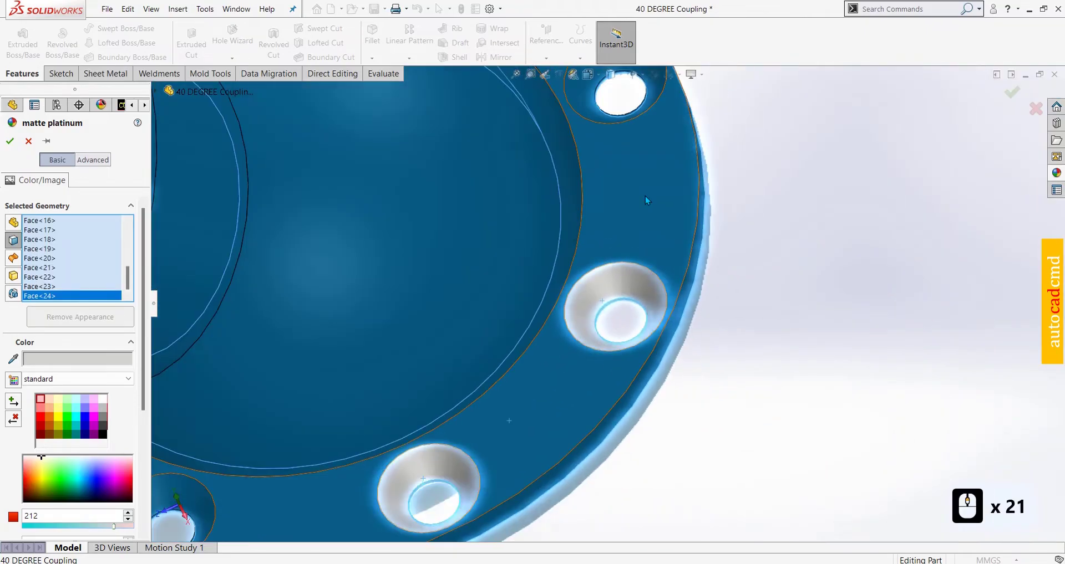
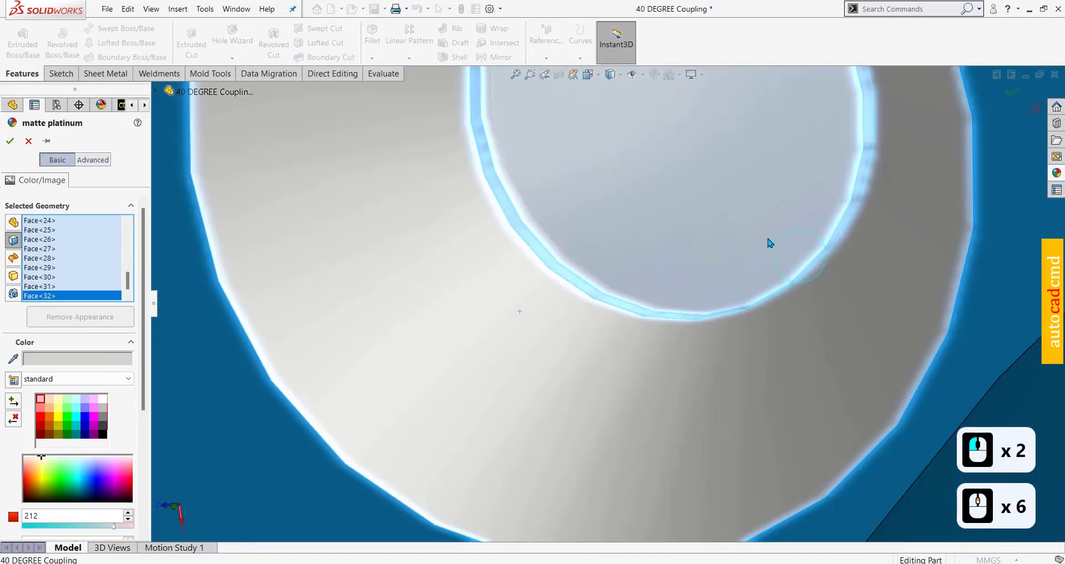
middle_click(622, 497)
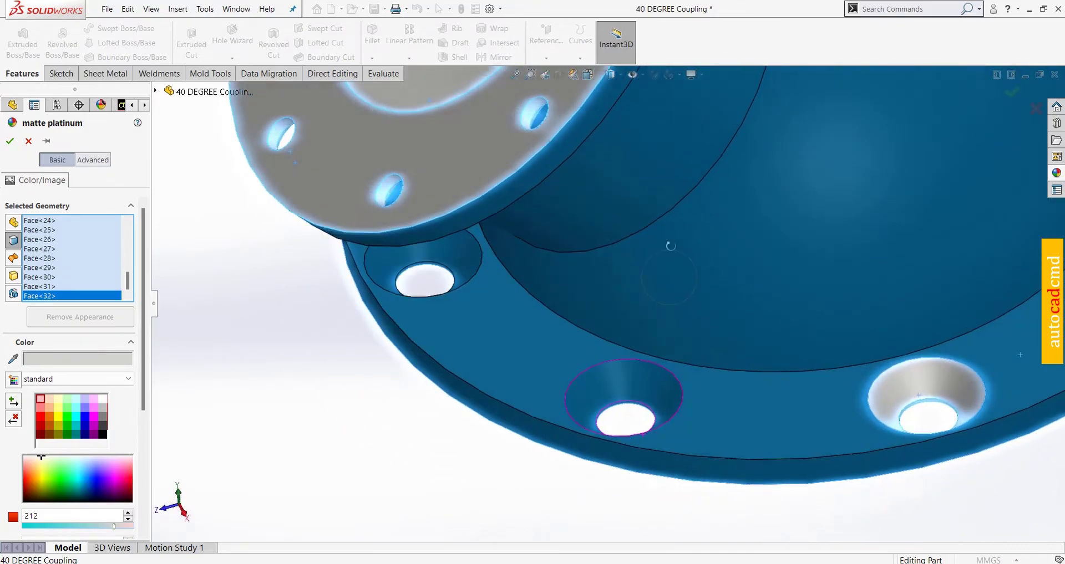
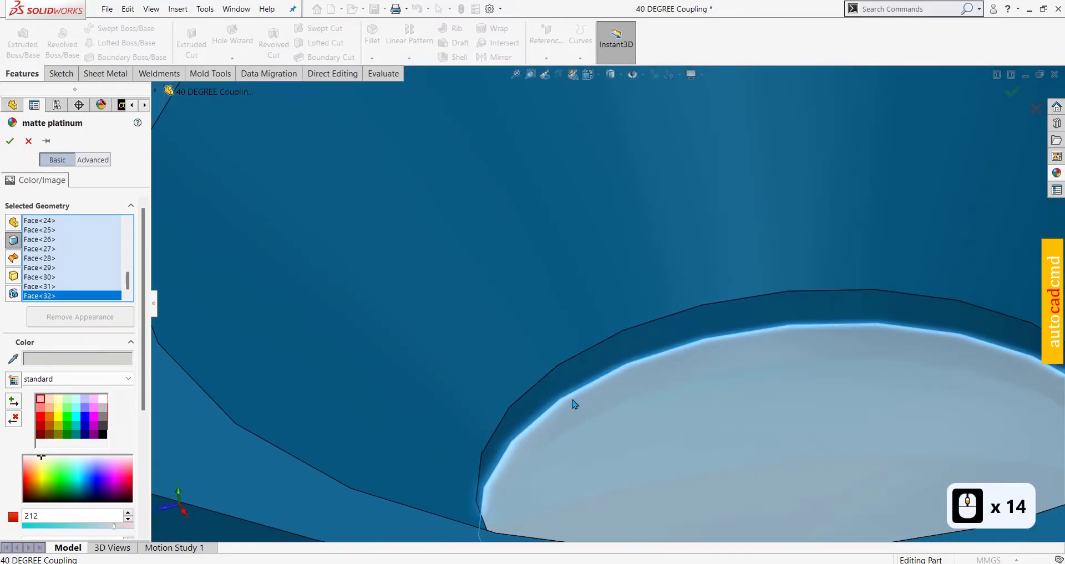
click(593, 375)
click(486, 314)
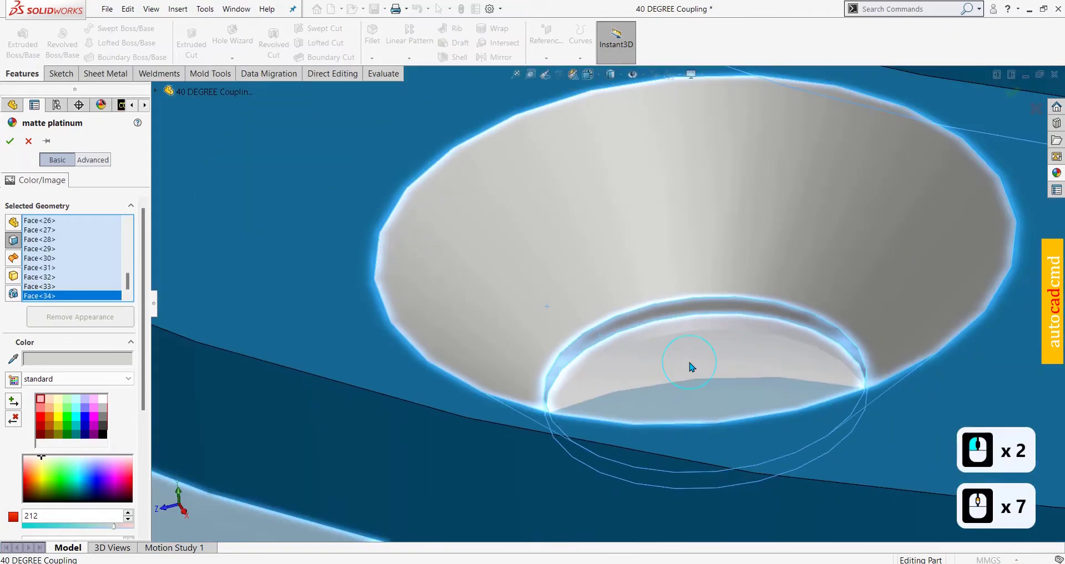
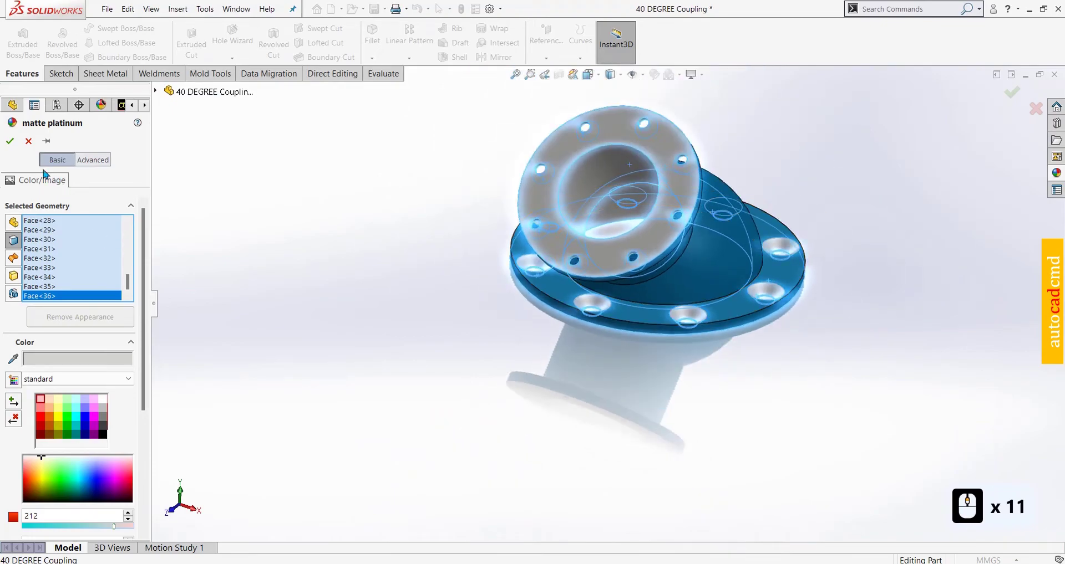
click(9, 142)
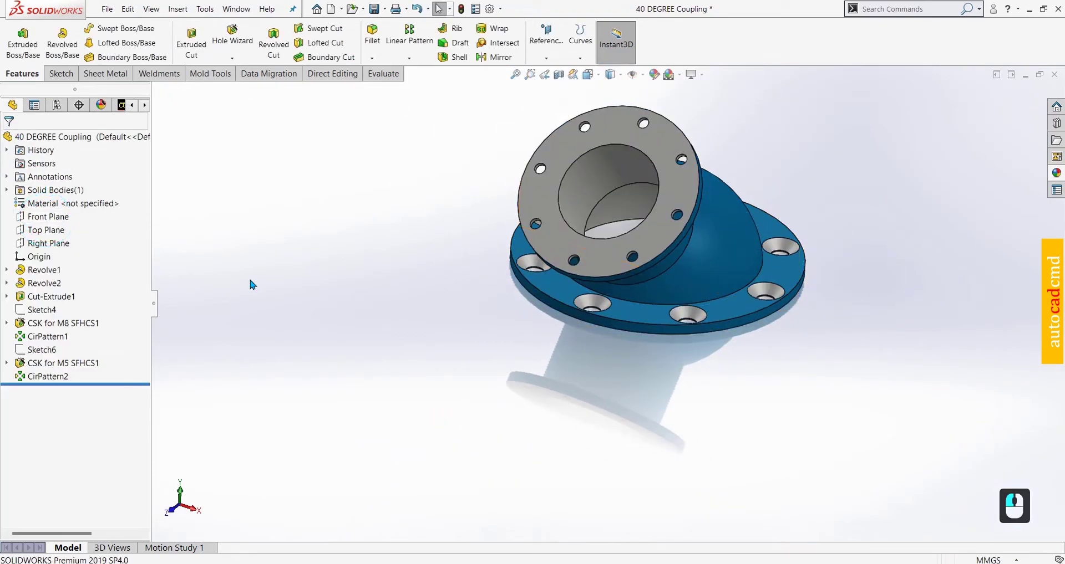
Zoom to the coupling and start a Section View along the Front Plane
click(888, 301)
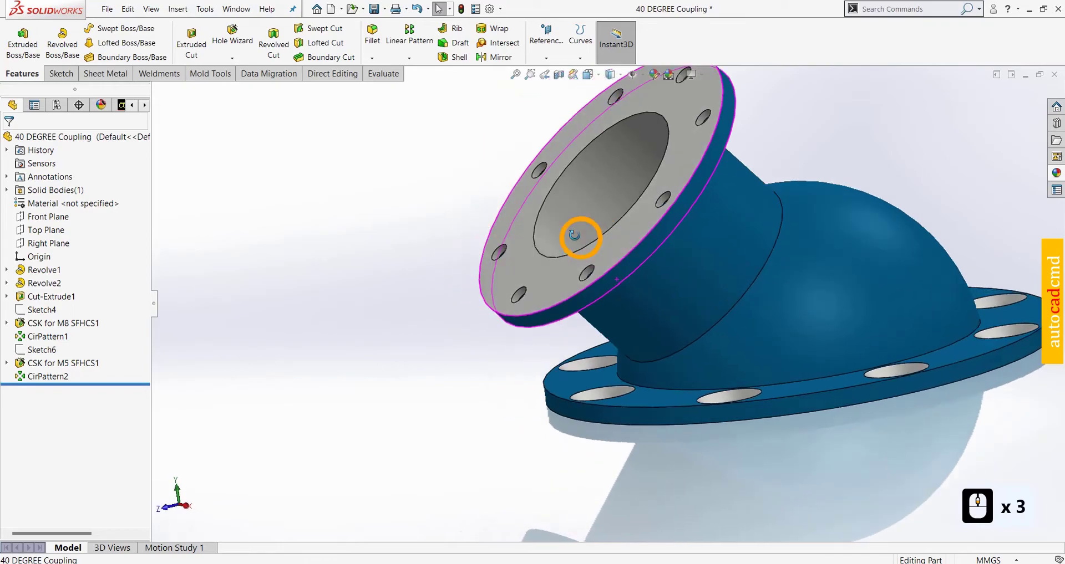
scroll(down, 3)
scroll(up, 3)
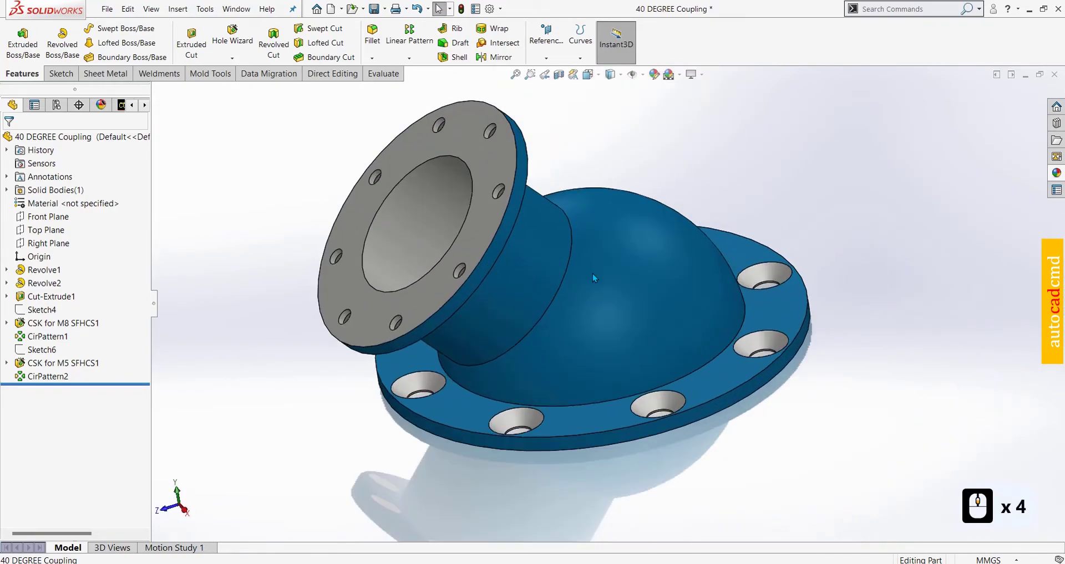
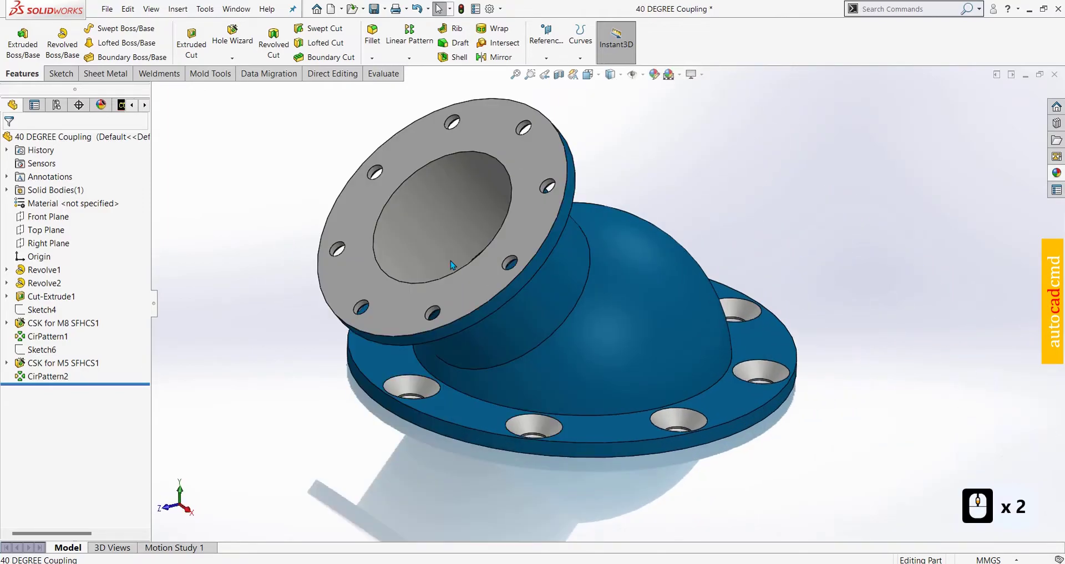
click(560, 76)
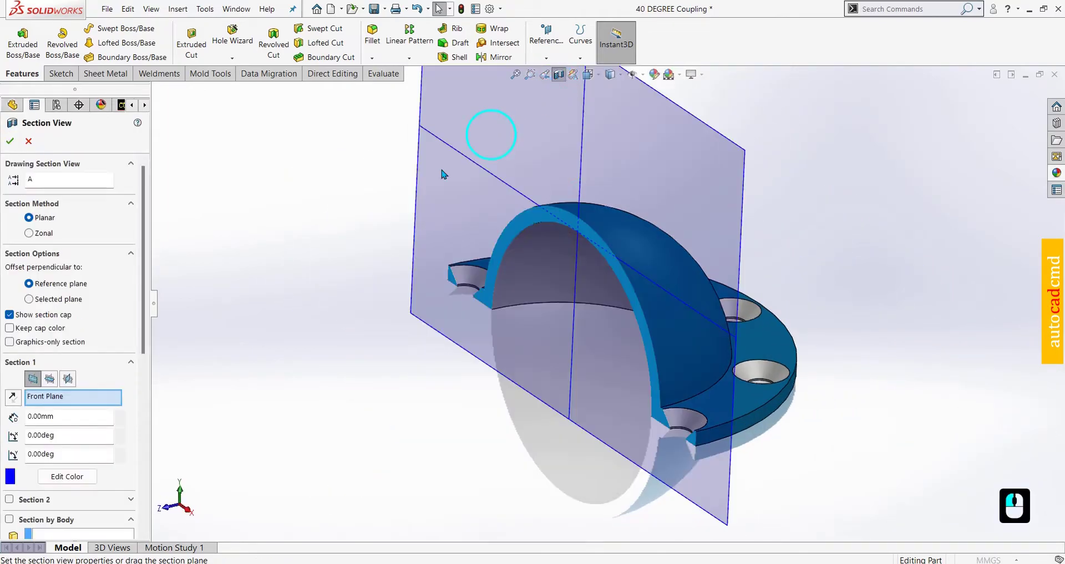
Apply the section cut along the plane, revealing the coupling wall and countersunk holes in cross-section
click(77, 382)
click(14, 146)
click(758, 465)
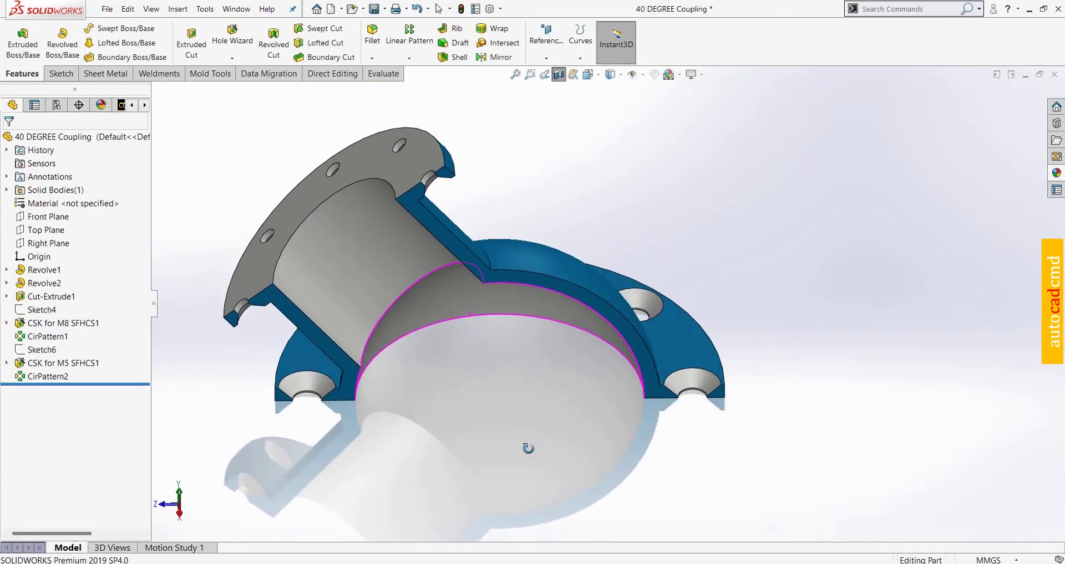
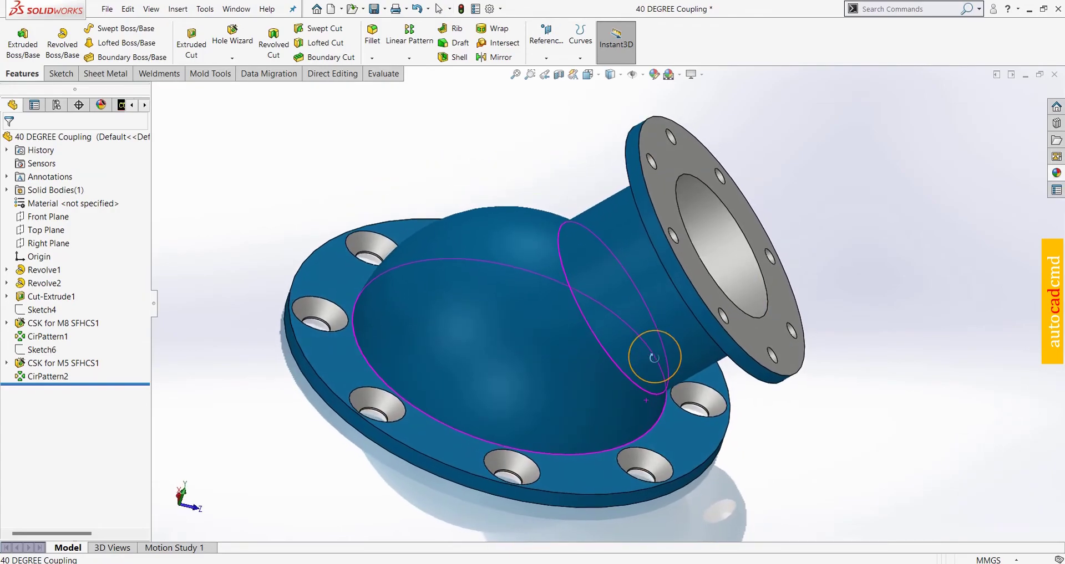
Switch the Section View off so the full 40-degree coupling appears whole again
click(867, 350)
drag(804, 487, 804, 487)
click(804, 487)
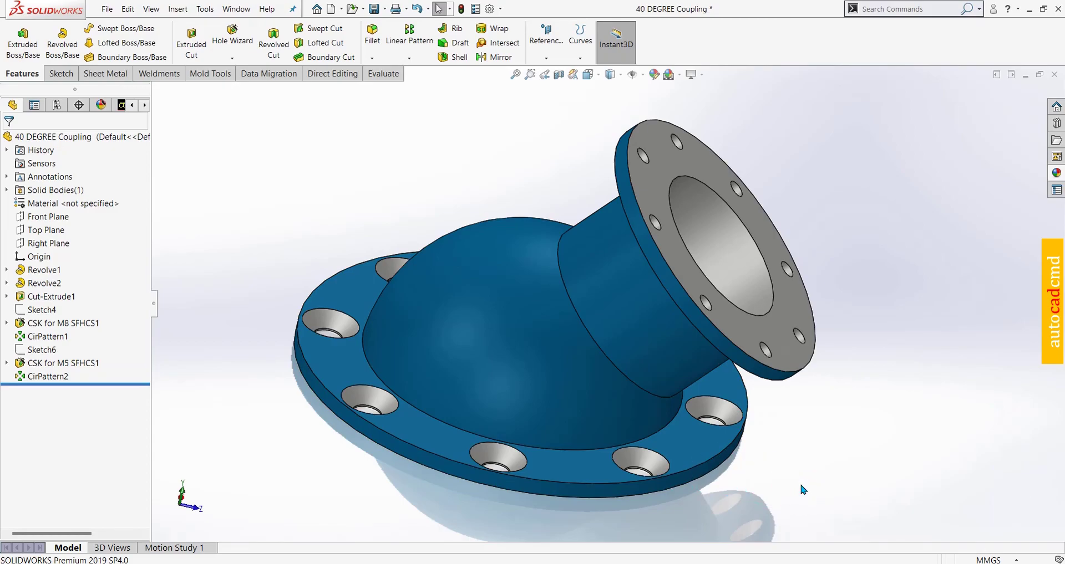